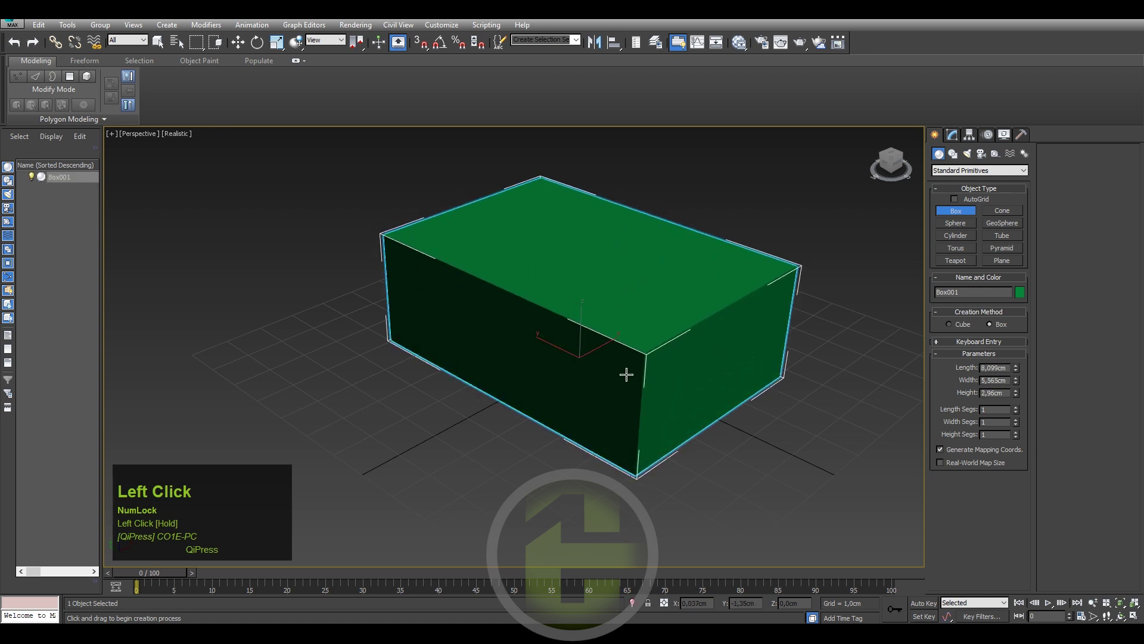
# - Convert the green box into an editable poly via the right-click Convert To menu
pyautogui.rightClick(674, 331)
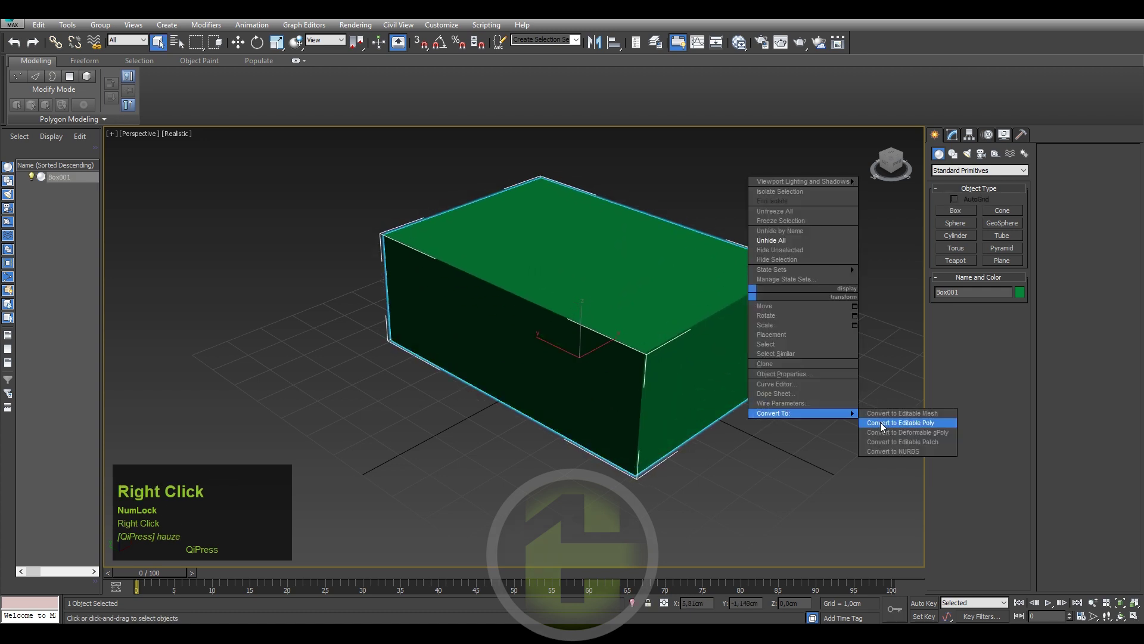
pyautogui.click(880, 420)
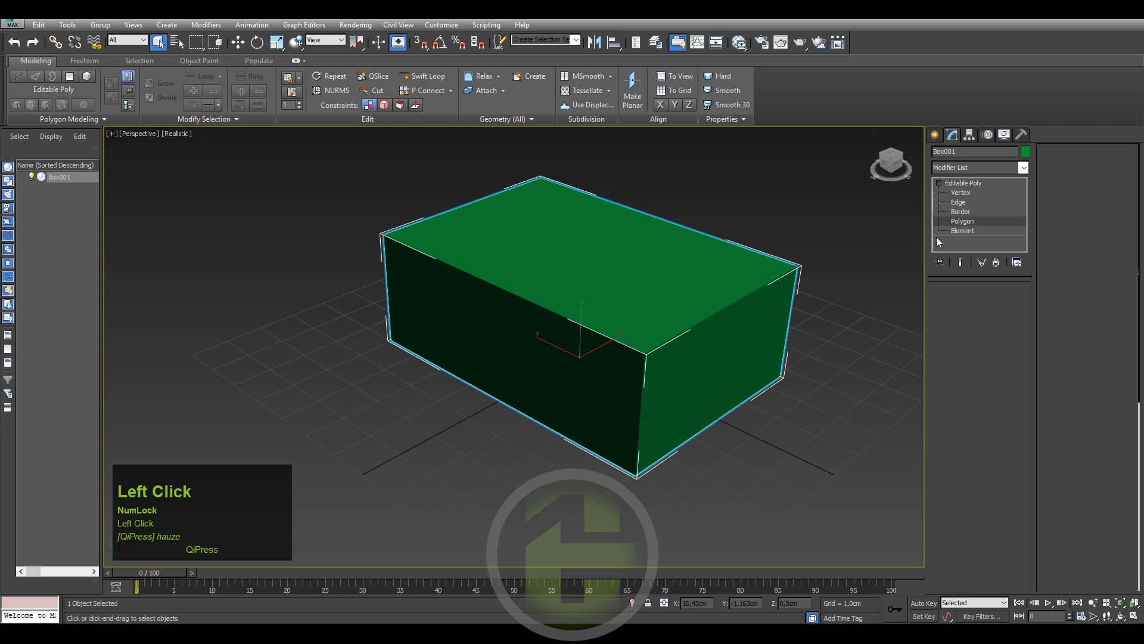
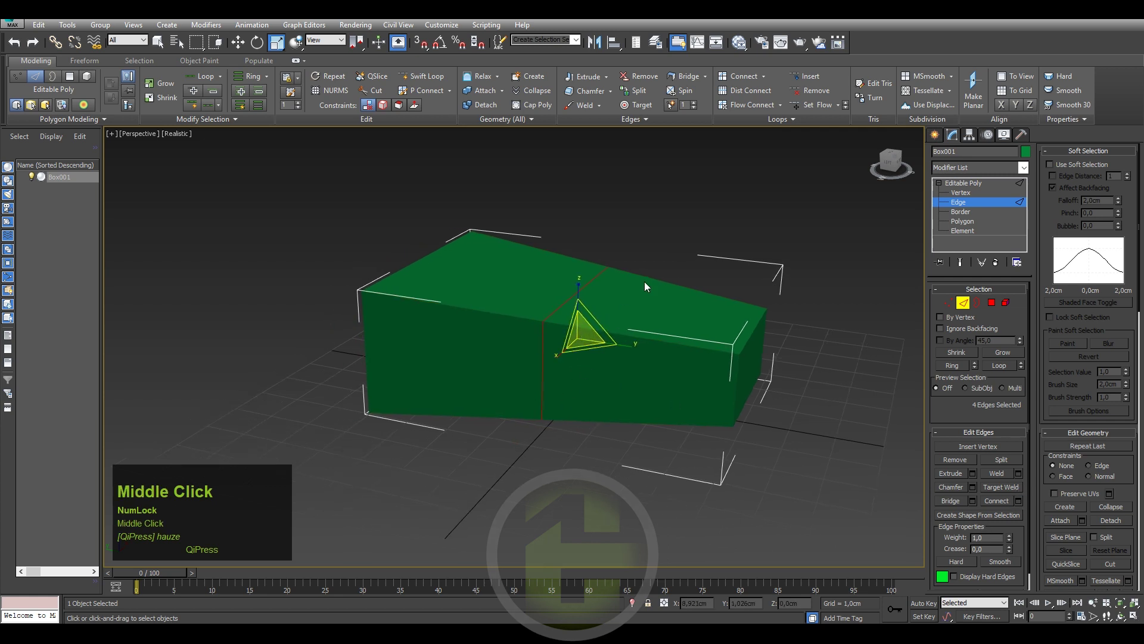
# - Select the box's top face and extrude sections to rough out the hull
pyautogui.middleClick(584, 245)
pyautogui.click(952, 224)
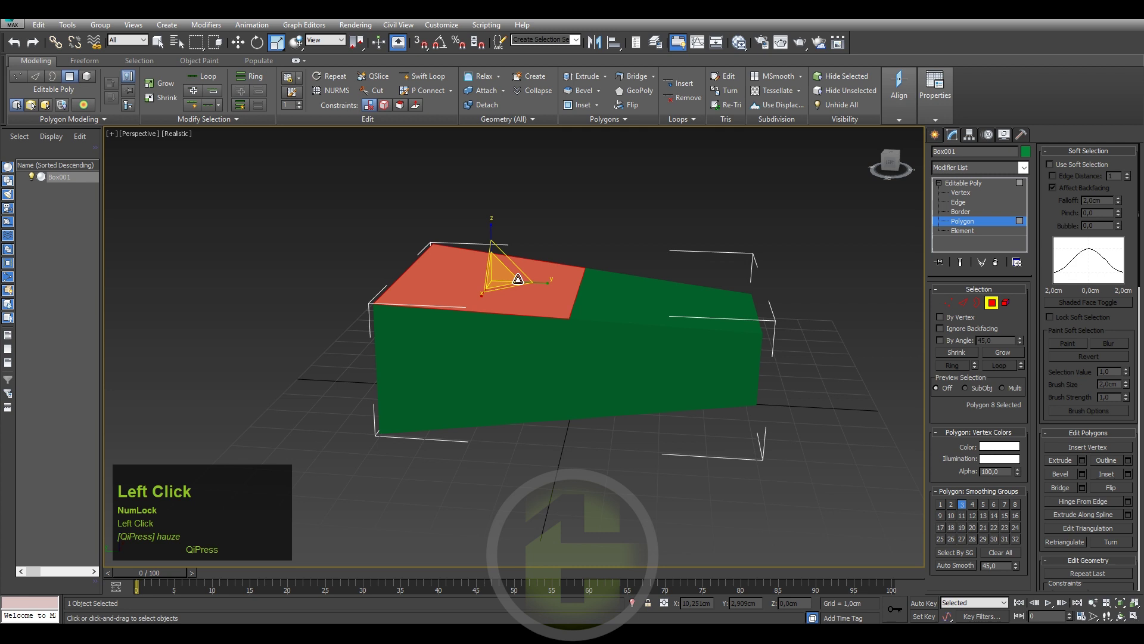
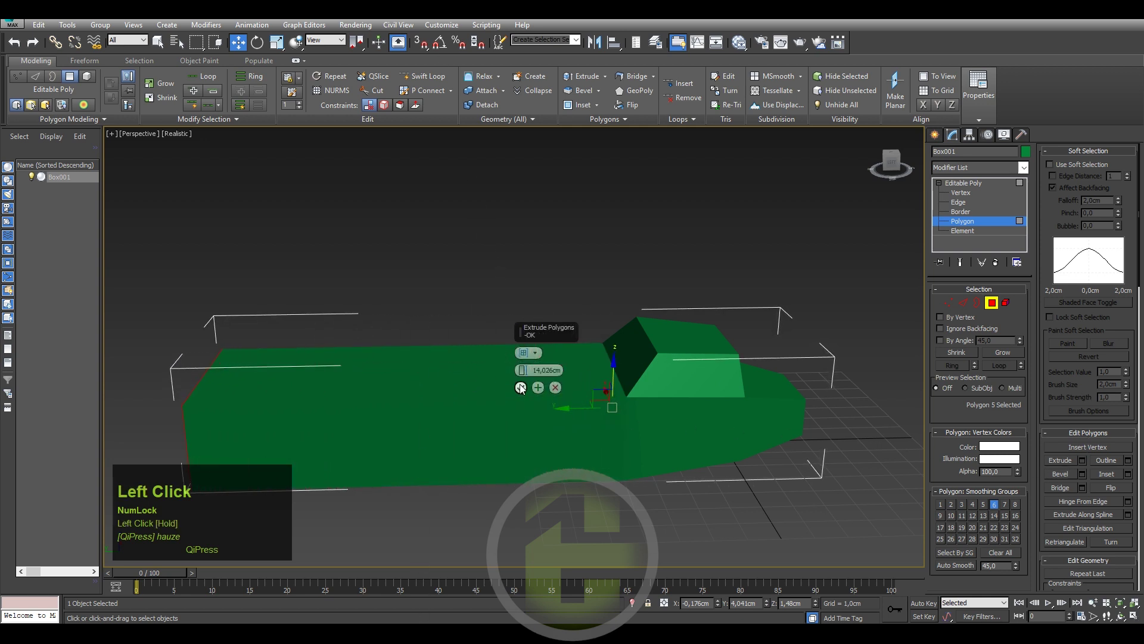
pyautogui.middleClick(580, 385)
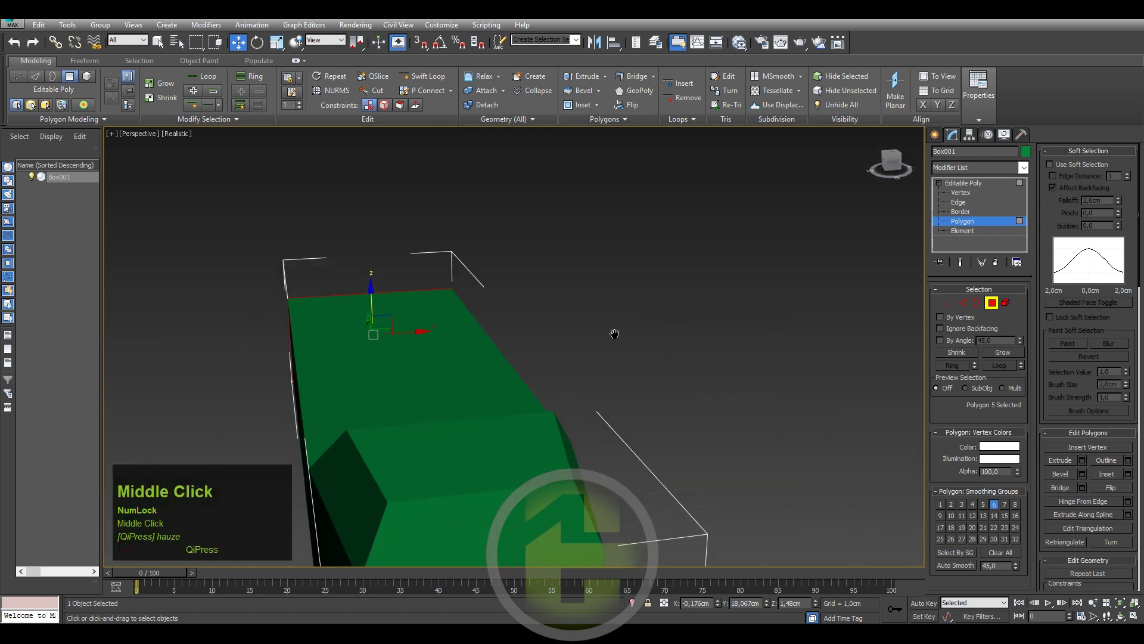
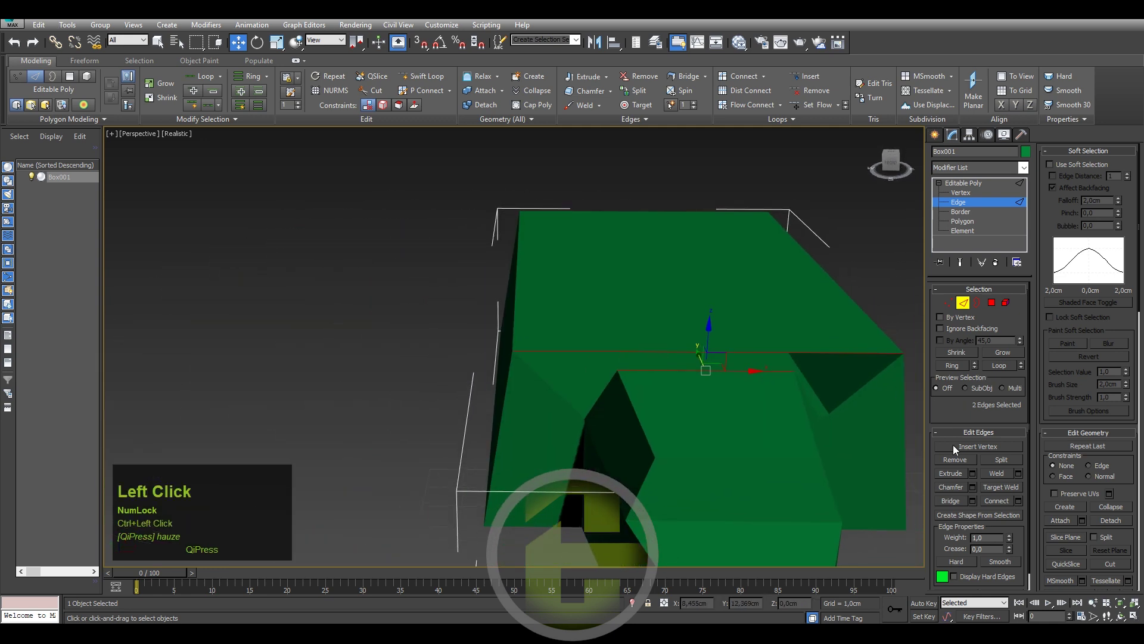
# - Select the open border around the gap and cap it with a new face
pyautogui.moveTo(765, 383); pyautogui.dragTo(945, 217)
pyautogui.click(946, 217)
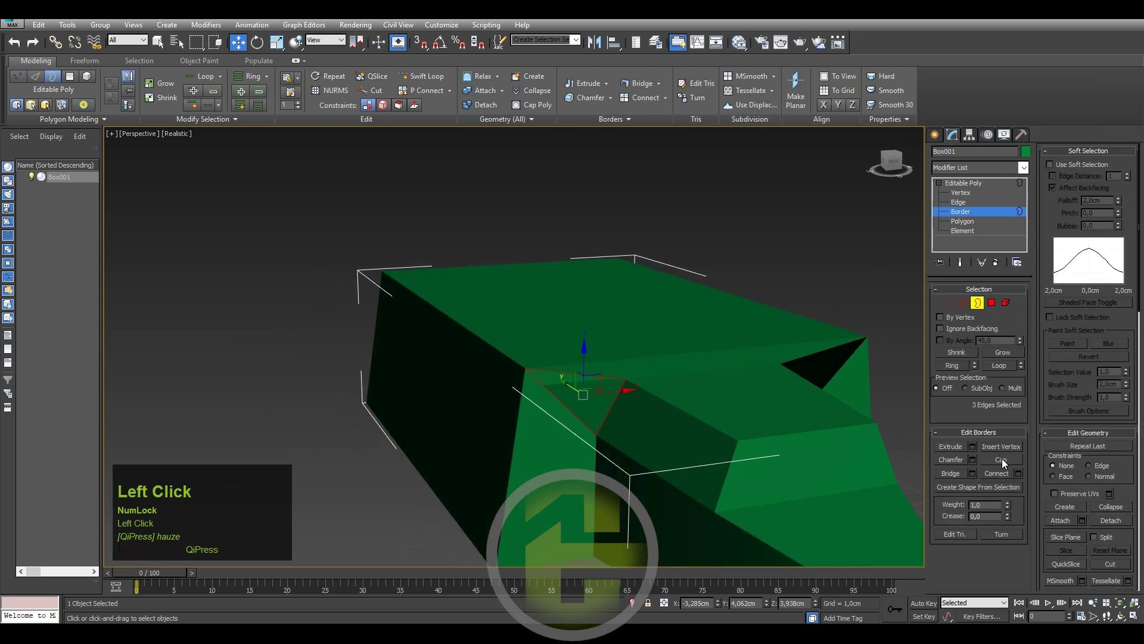
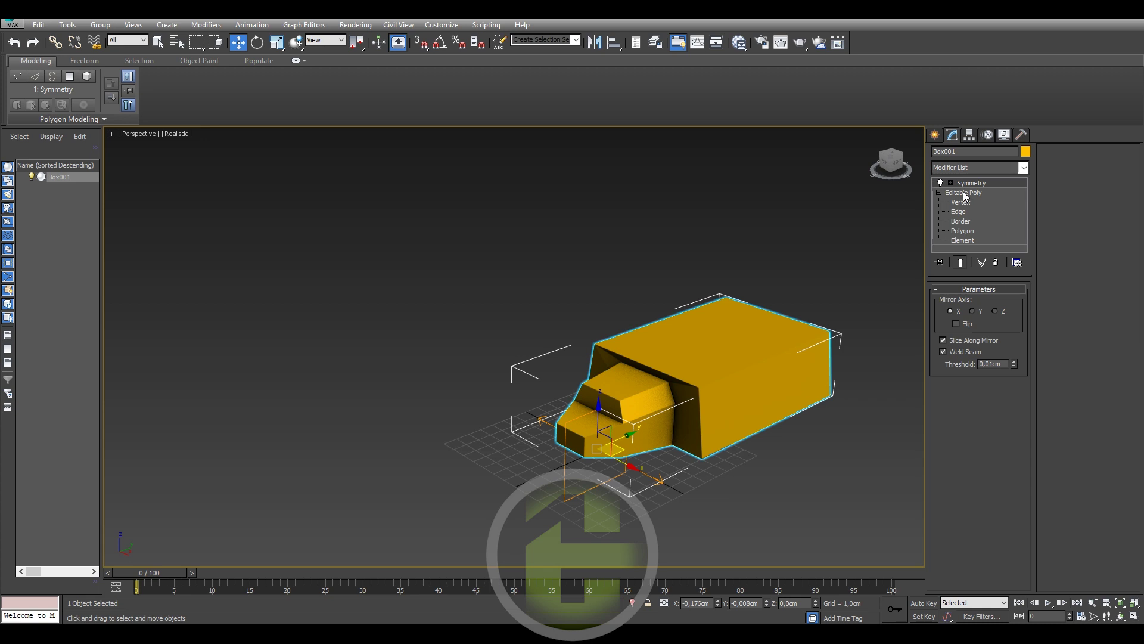
# - Bring up the modifier stack menu to return to Editable Poly edge editing
pyautogui.rightClick(969, 185)
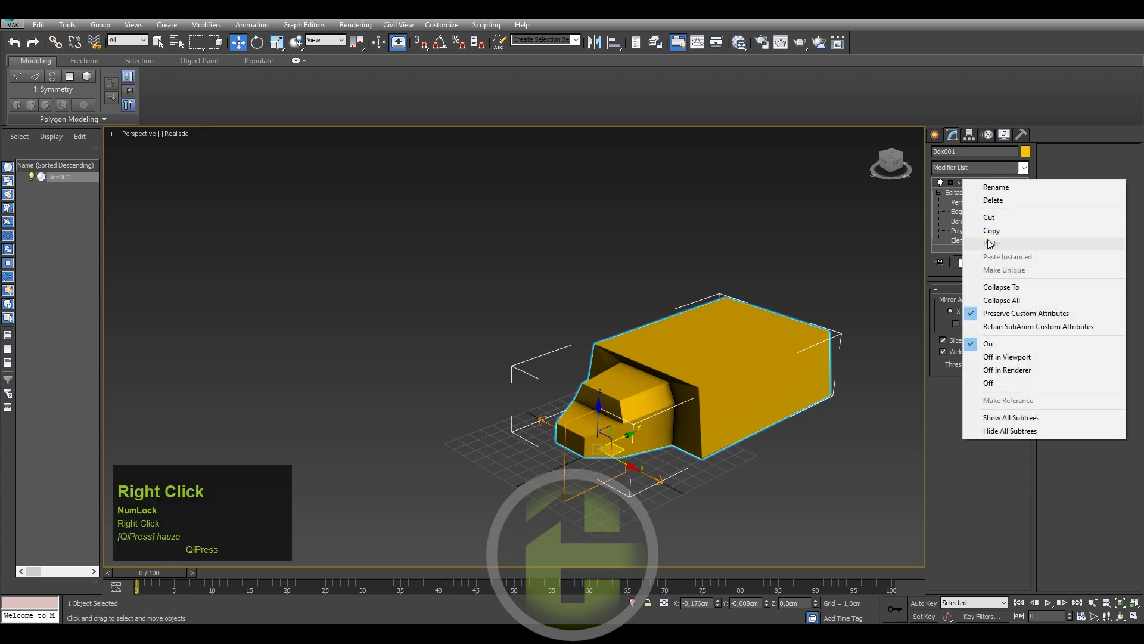
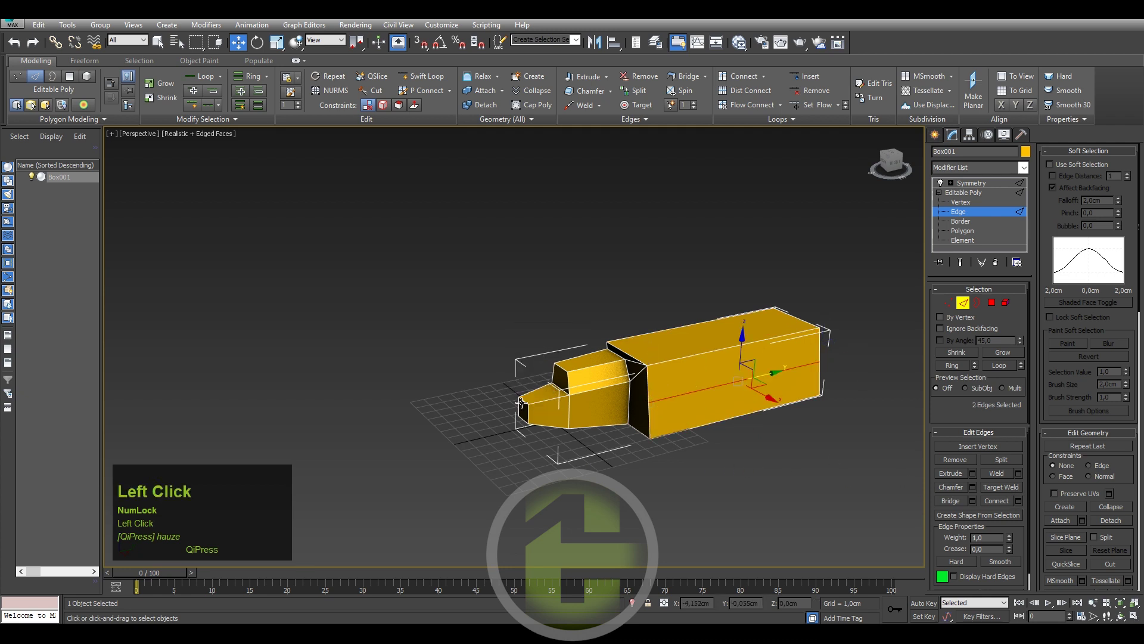
# - Switch to Vertex mode and start the Cut tool from the quad menu to add edges
pyautogui.middleClick(613, 407)
pyautogui.press('1')
pyautogui.rightClick(680, 453)
pyautogui.click(650, 340)
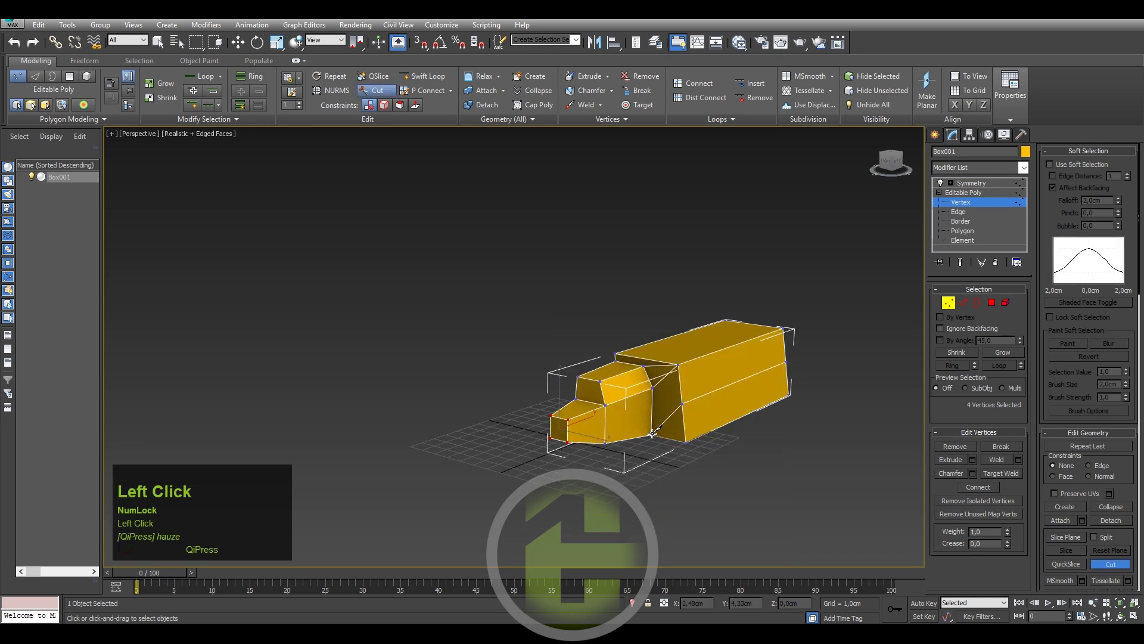
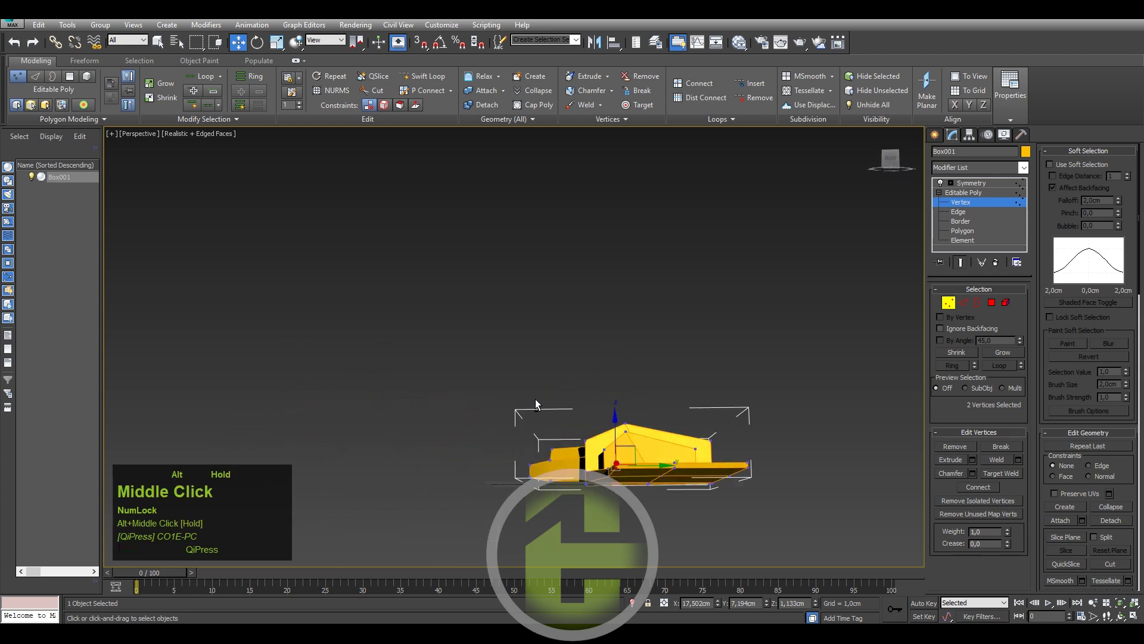
# - Undo the last change to bring the whole ship back into view
pyautogui.press('ctrl+z')
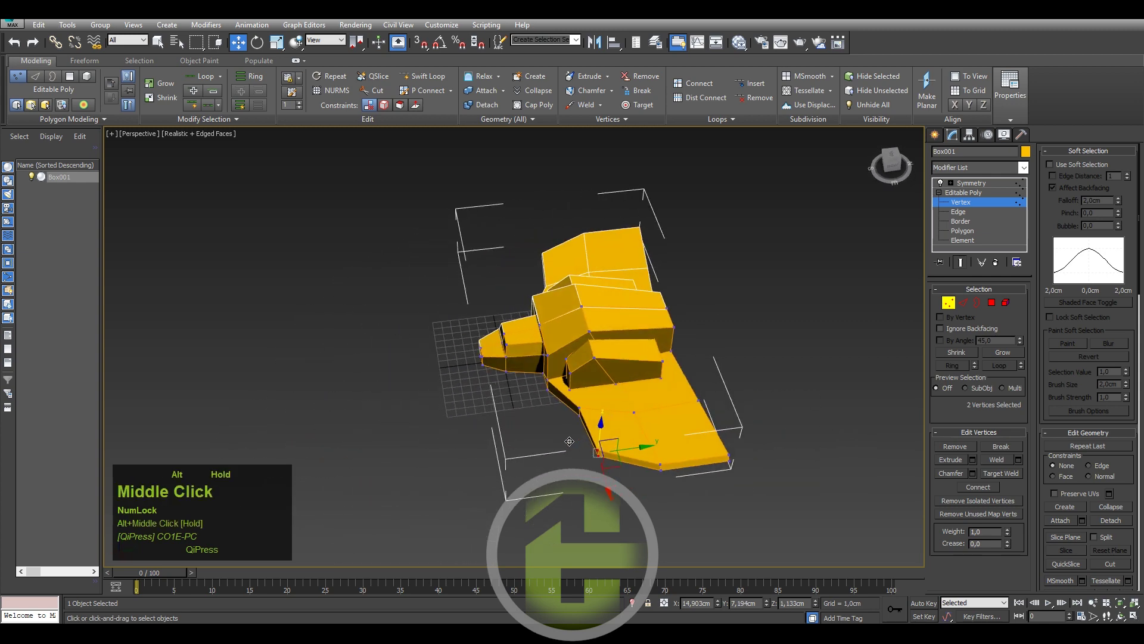
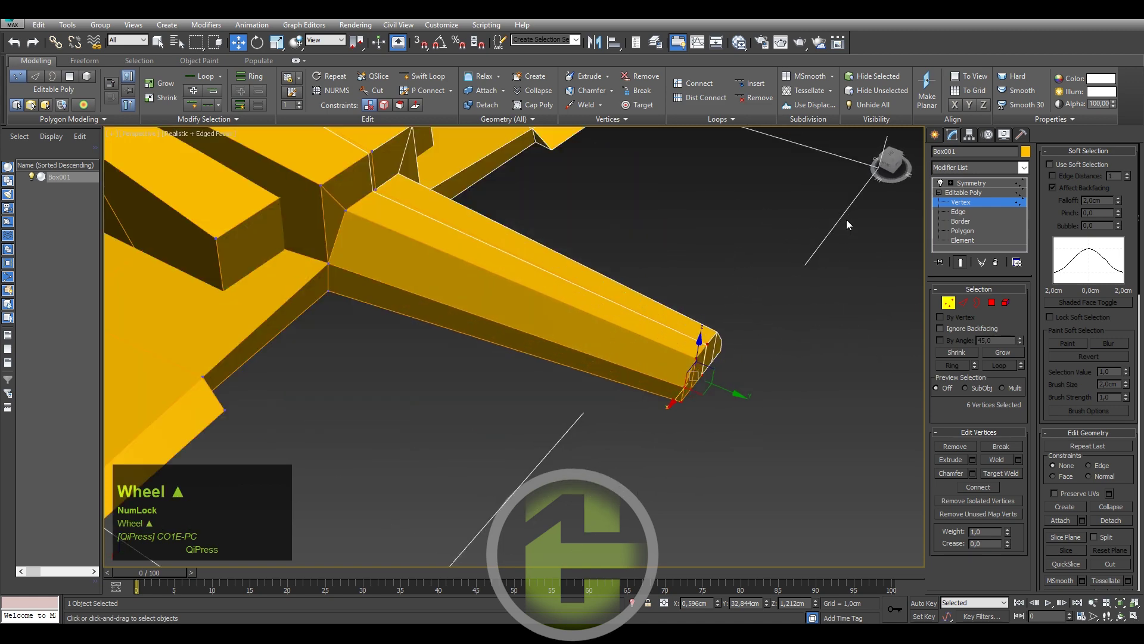
# - Select the arm's two end faces in Polygon mode and extrude them outward about 3.265cm
pyautogui.middleClick(716, 303)
pyautogui.click(964, 235)
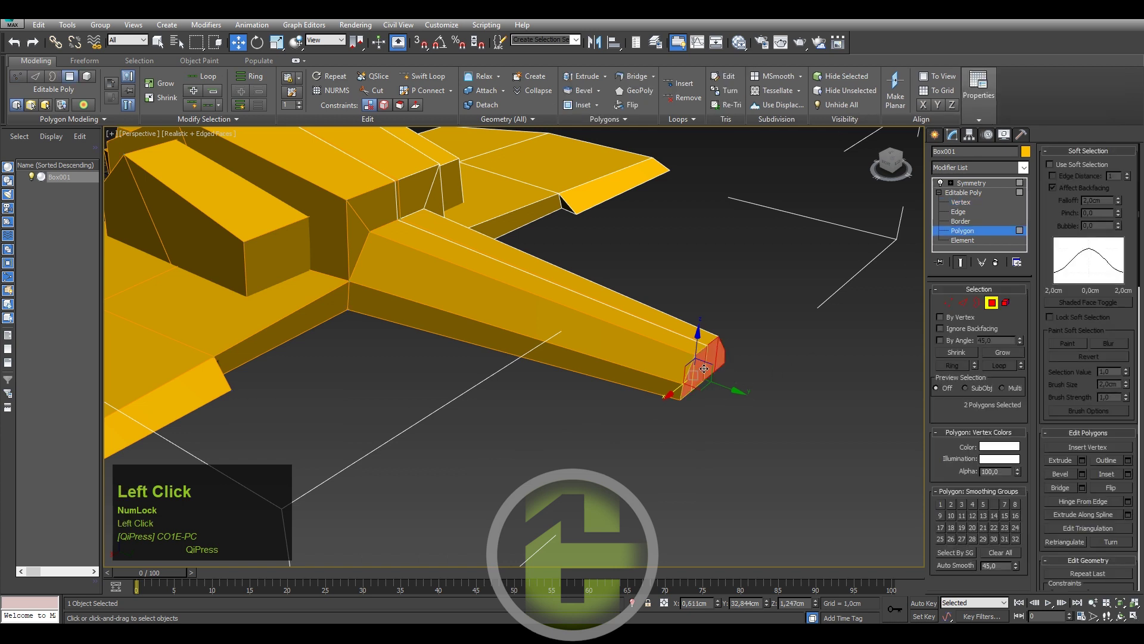
pyautogui.moveTo(1084, 461); pyautogui.dragTo(609, 393)
pyautogui.press('ctrl+z')
pyautogui.moveTo(530, 372); pyautogui.dragTo(525, 392)
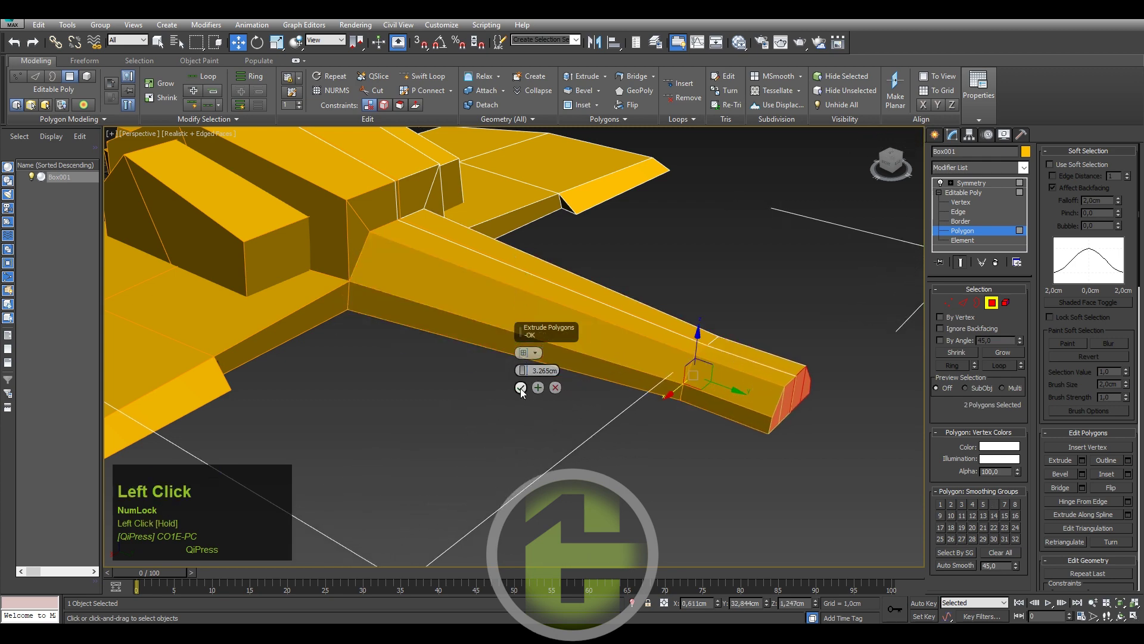
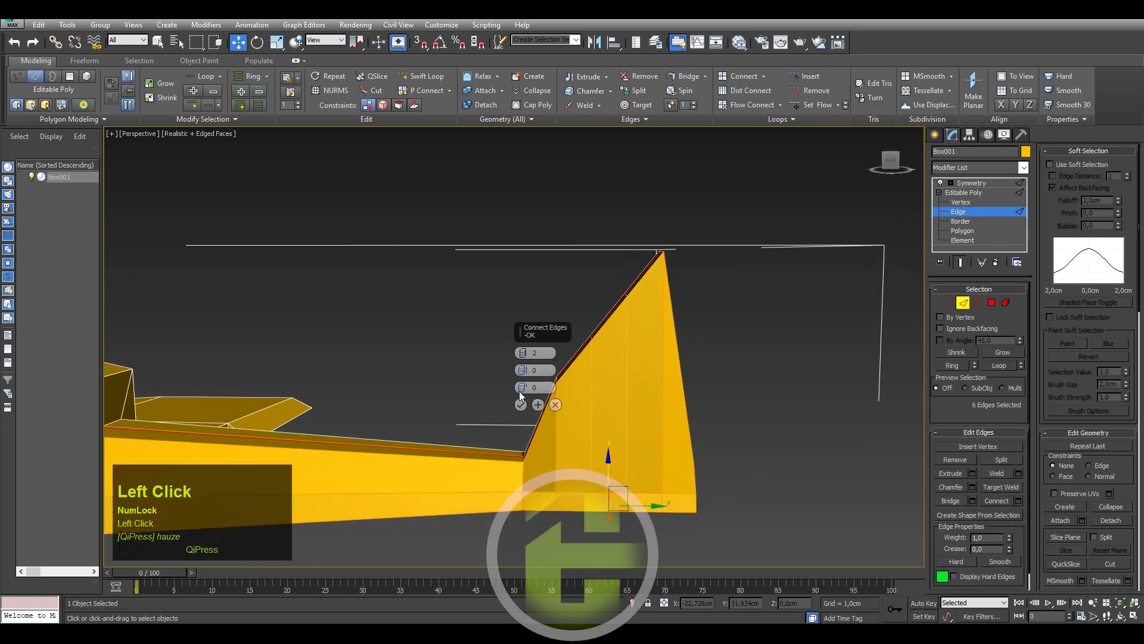
# - Select the edges crossing the fin's front rim and Connect them with a 1-segment loop
pyautogui.rightClick(529, 356)
pyautogui.click(526, 403)
pyautogui.press('1')
pyautogui.moveTo(576, 300); pyautogui.dragTo(956, 217)
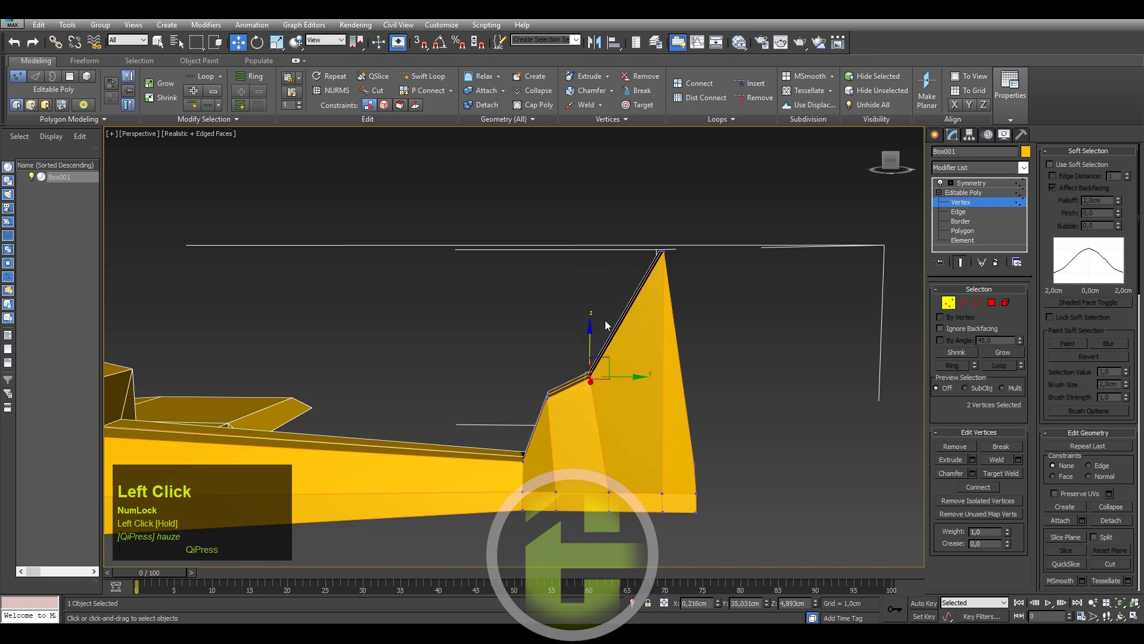
pyautogui.moveTo(637, 292); pyautogui.dragTo(620, 287)
pyautogui.moveTo(621, 288); pyautogui.dragTo(1025, 502)
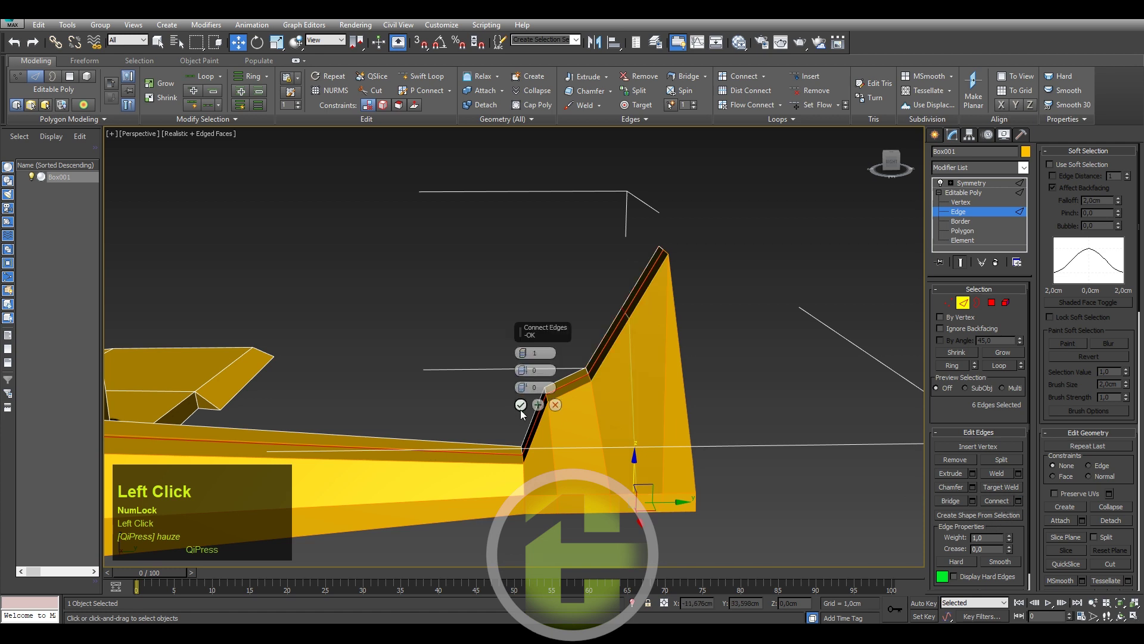
pyautogui.middleClick(542, 382)
pyautogui.press('1')
pyautogui.click(674, 237)
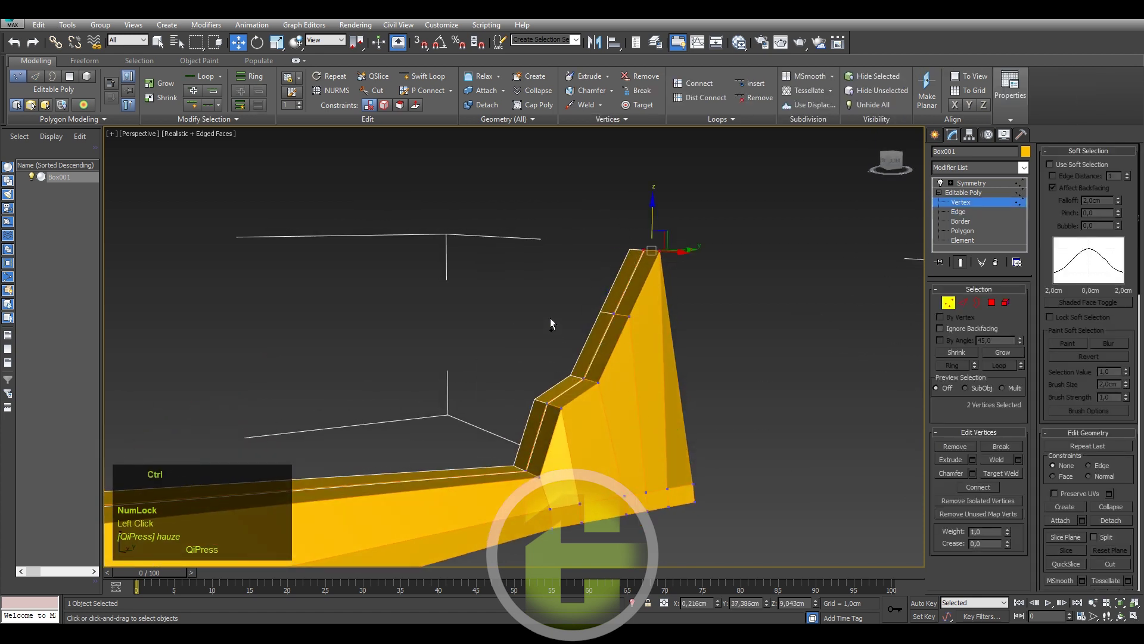
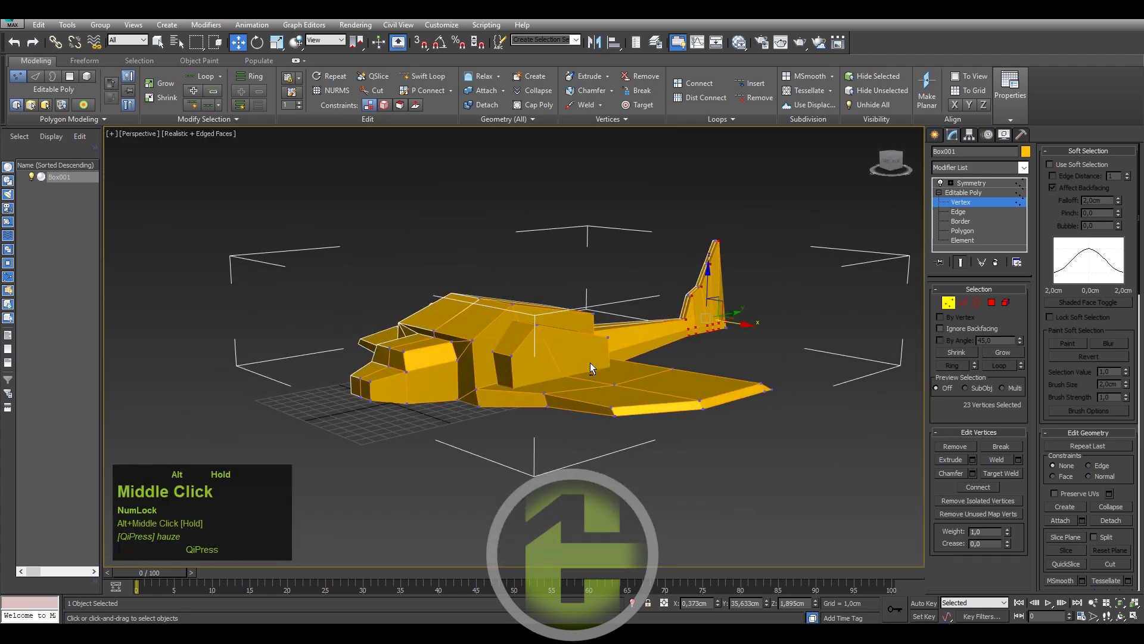
# - Zoom to the fin base and enable Target Weld from the vertex quad menu
pyautogui.scroll(3)
pyautogui.middleClick(627, 363)
pyautogui.scroll(3)
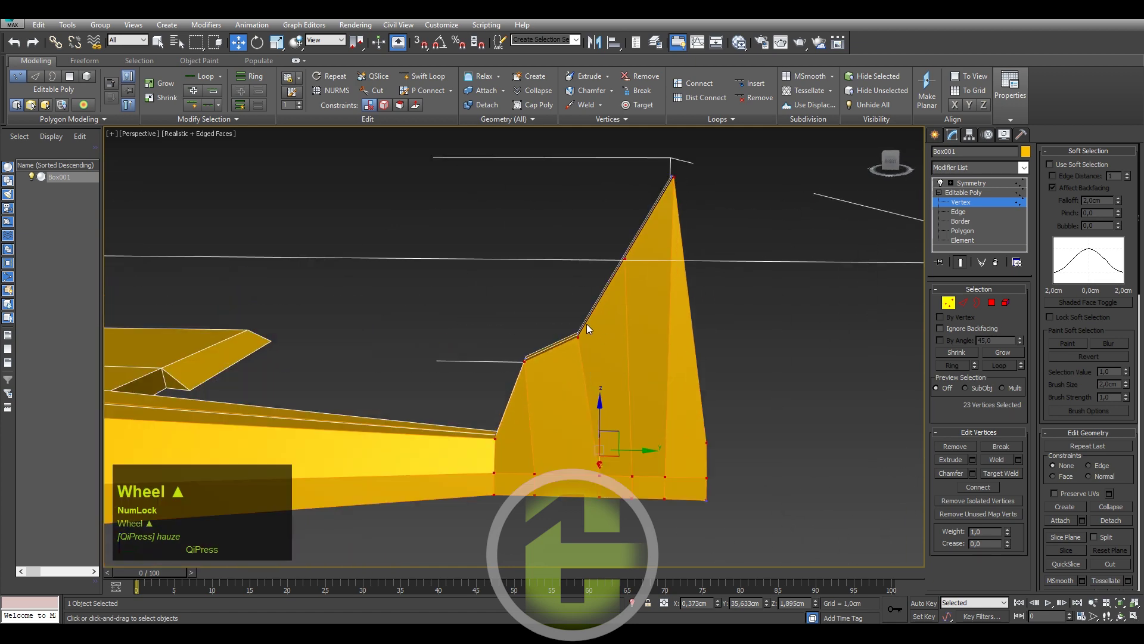
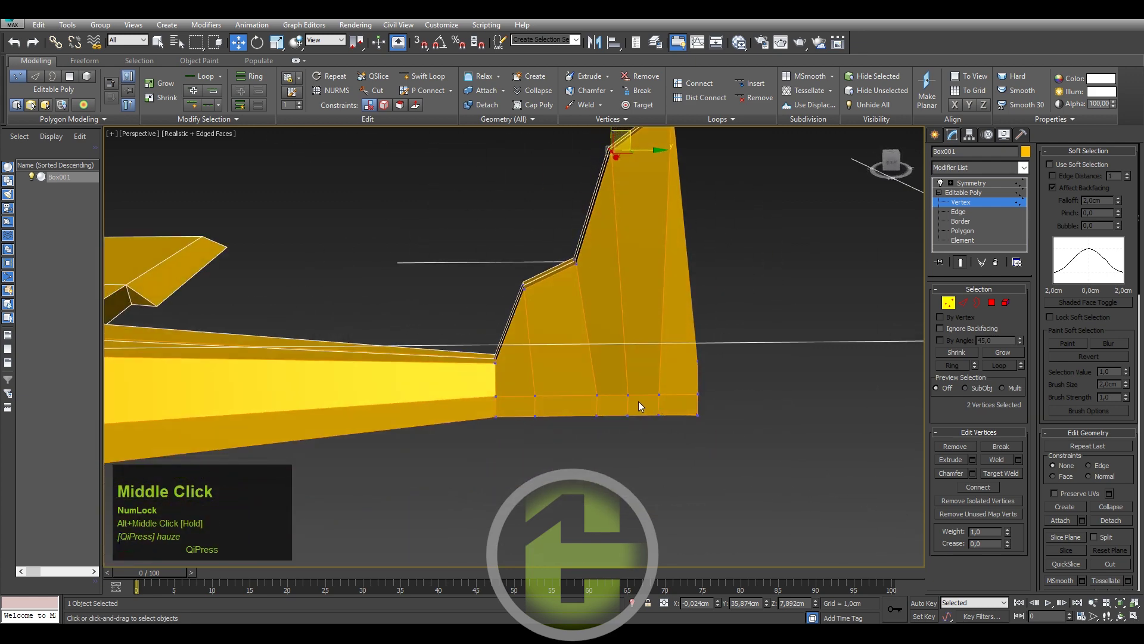
pyautogui.rightClick(609, 440)
pyautogui.click(556, 519)
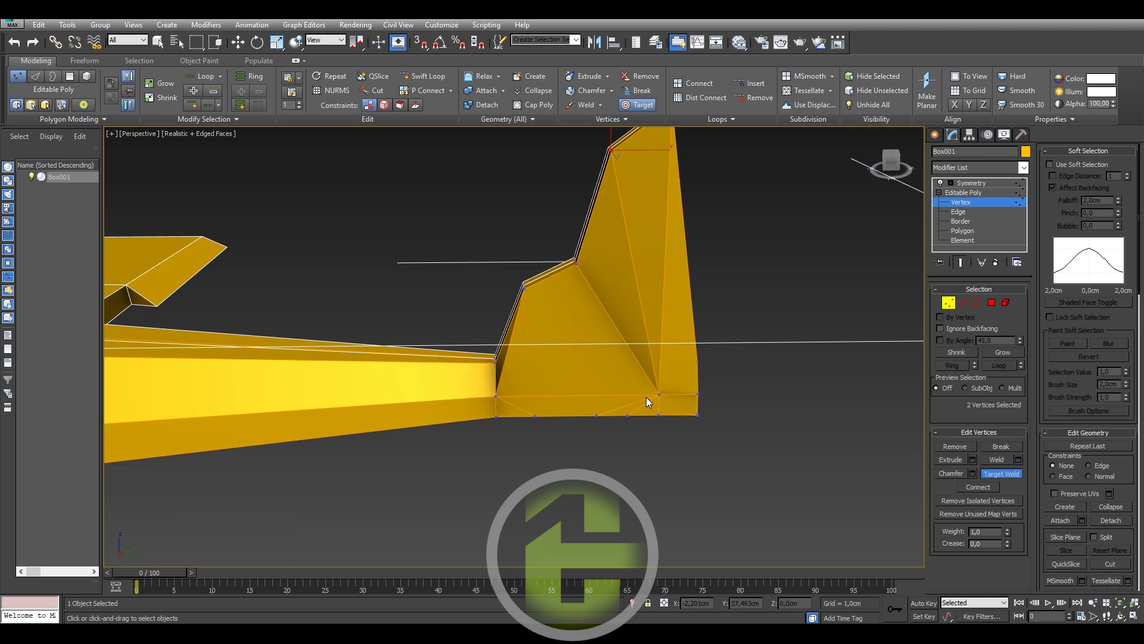
# - Weld a fin base vertex onto its neighbour, then switch to Edge selection
pyautogui.press('ctrl+z')
pyautogui.moveTo(551, 368); pyautogui.dragTo(573, 384)
pyautogui.rightClick(574, 384)
pyautogui.click(962, 218)
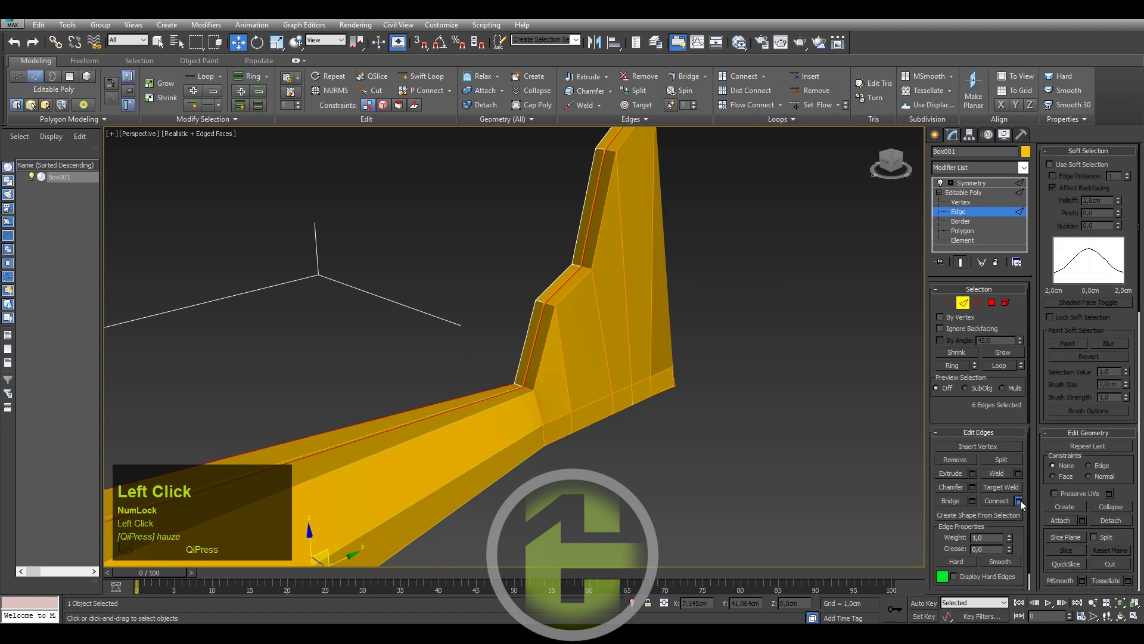
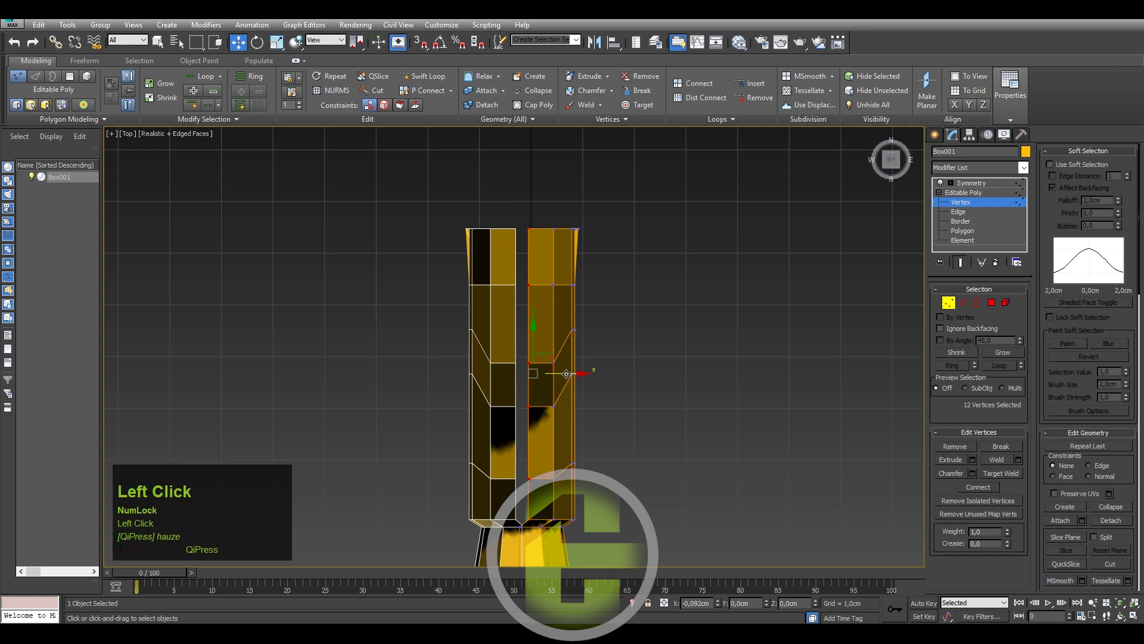
# - Orbit and zoom the view around the tail fin where it meets the boom
pyautogui.middleClick(577, 435)
pyautogui.middleClick(561, 417)
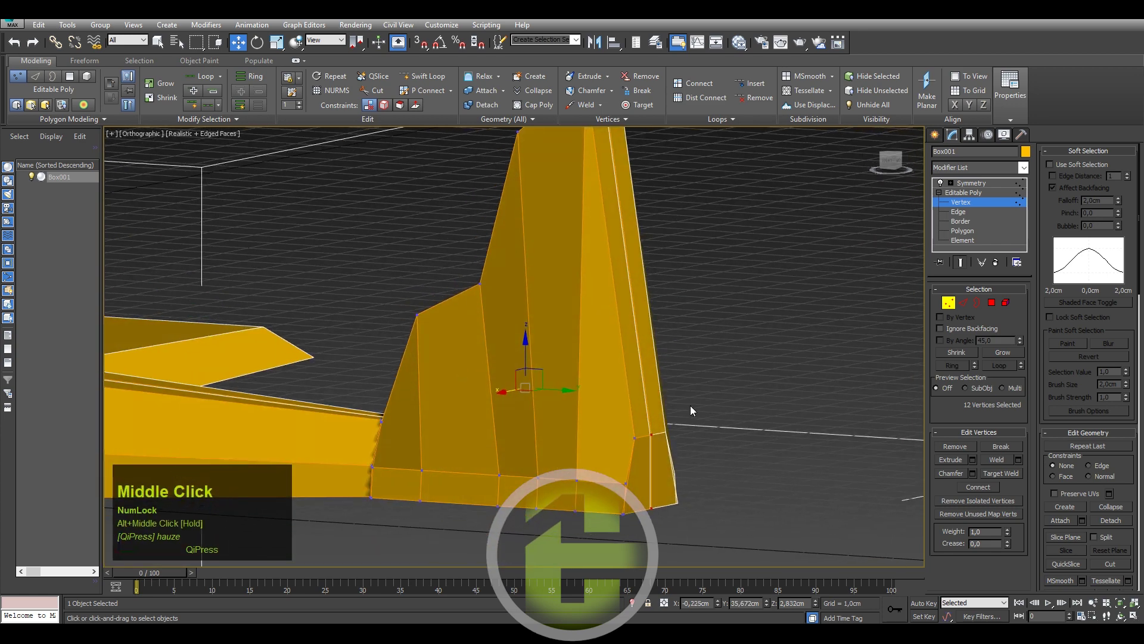
pyautogui.scroll(3)
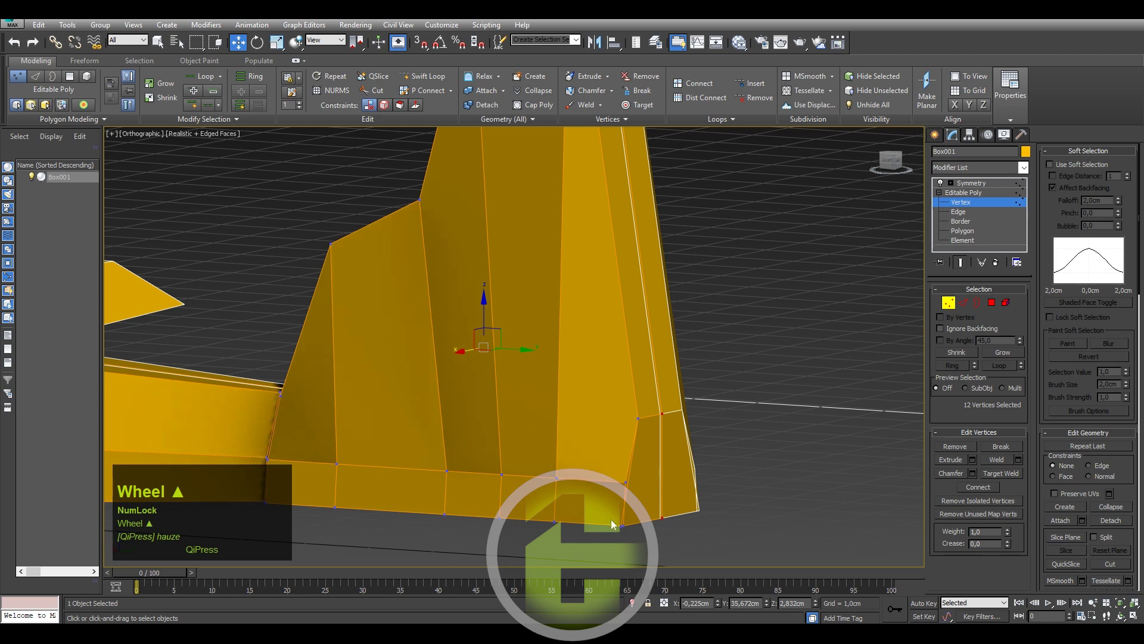
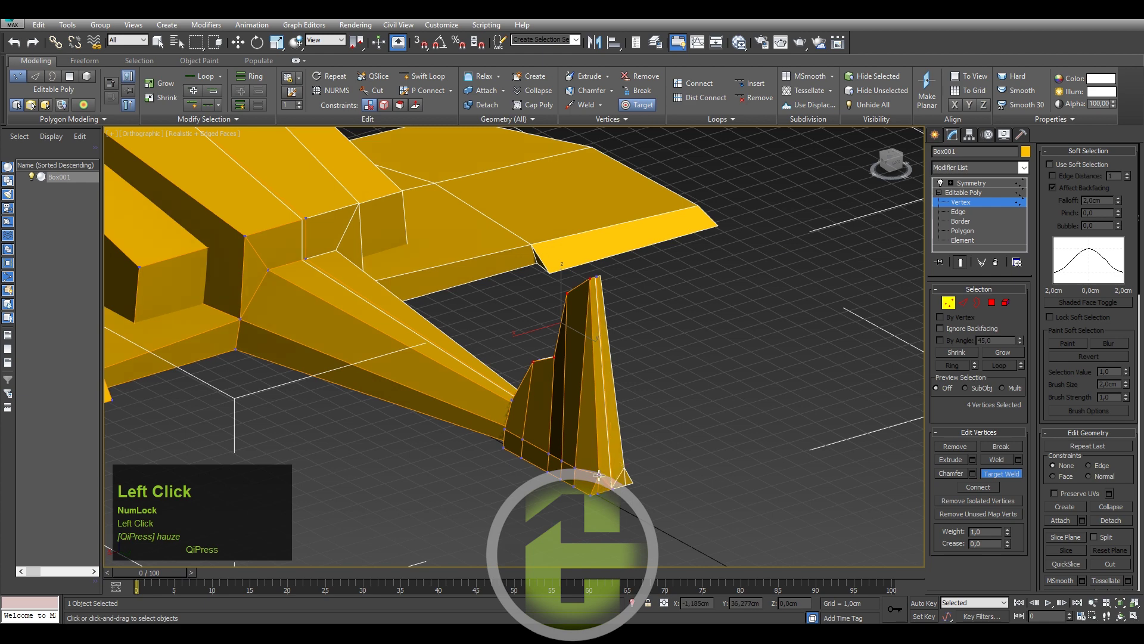
# - Use Target Weld to merge a stray tail fin vertex onto its neighbour on the boom
pyautogui.middleClick(598, 490)
pyautogui.middleClick(600, 489)
pyautogui.press('ctrl+z')
pyautogui.rightClick(634, 486)
pyautogui.click(595, 537)
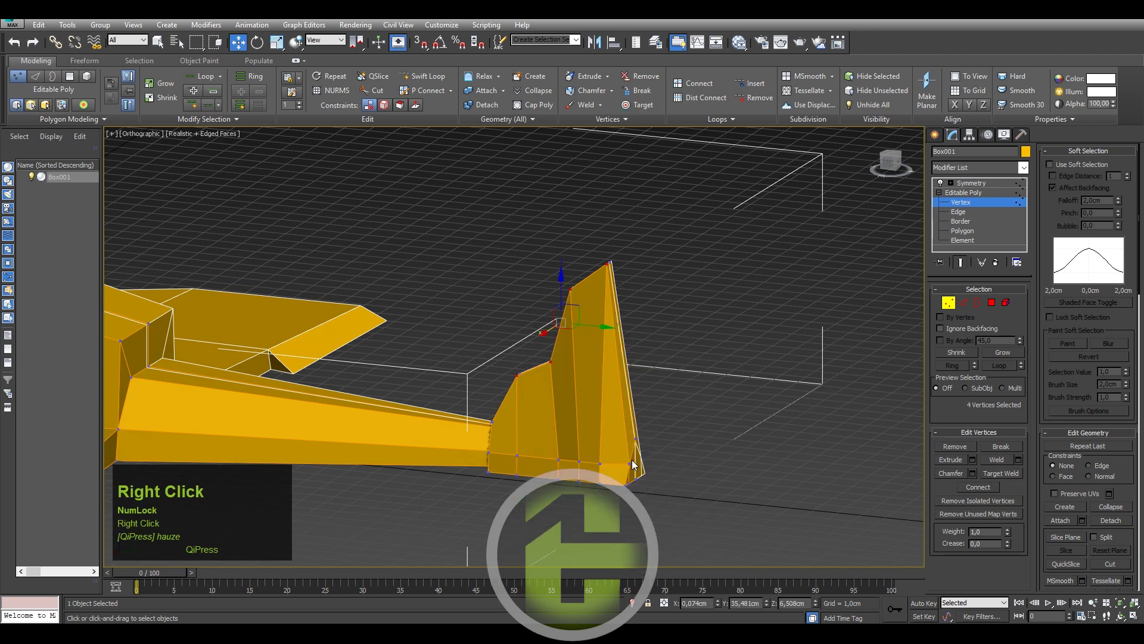
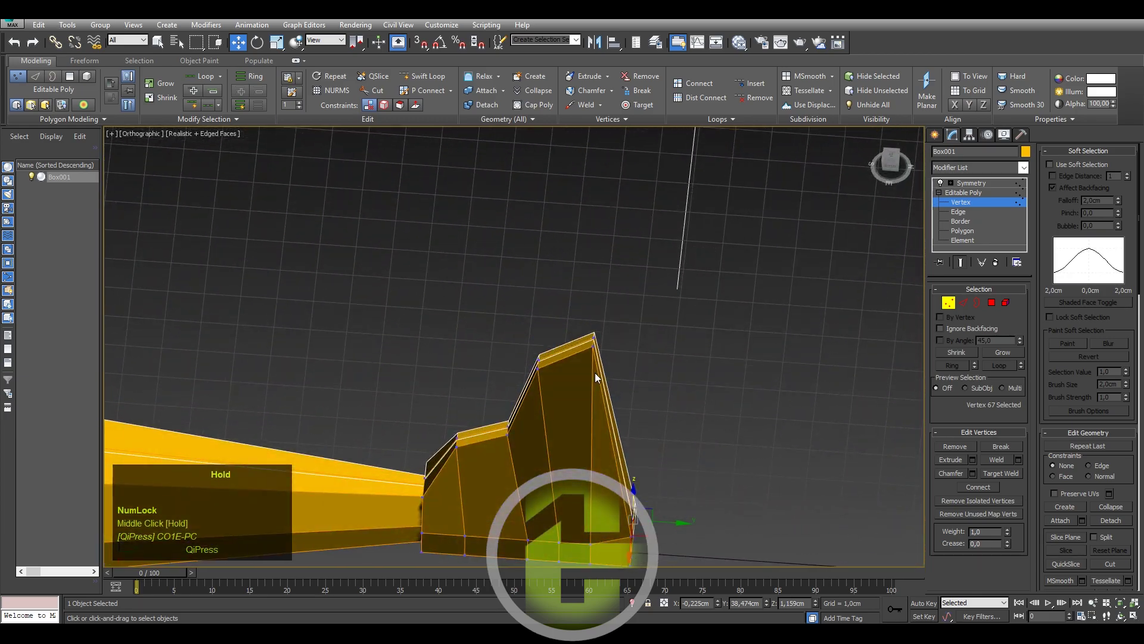
pyautogui.moveTo(636, 448); pyautogui.dragTo(618, 453)
pyautogui.rightClick(618, 453)
pyautogui.click(583, 536)
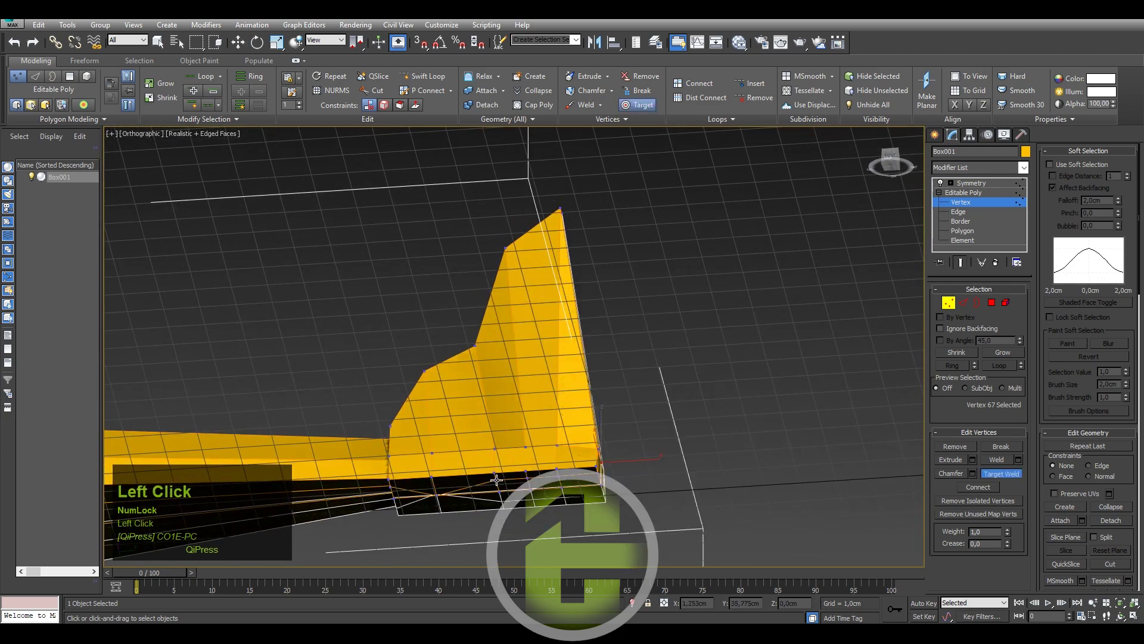
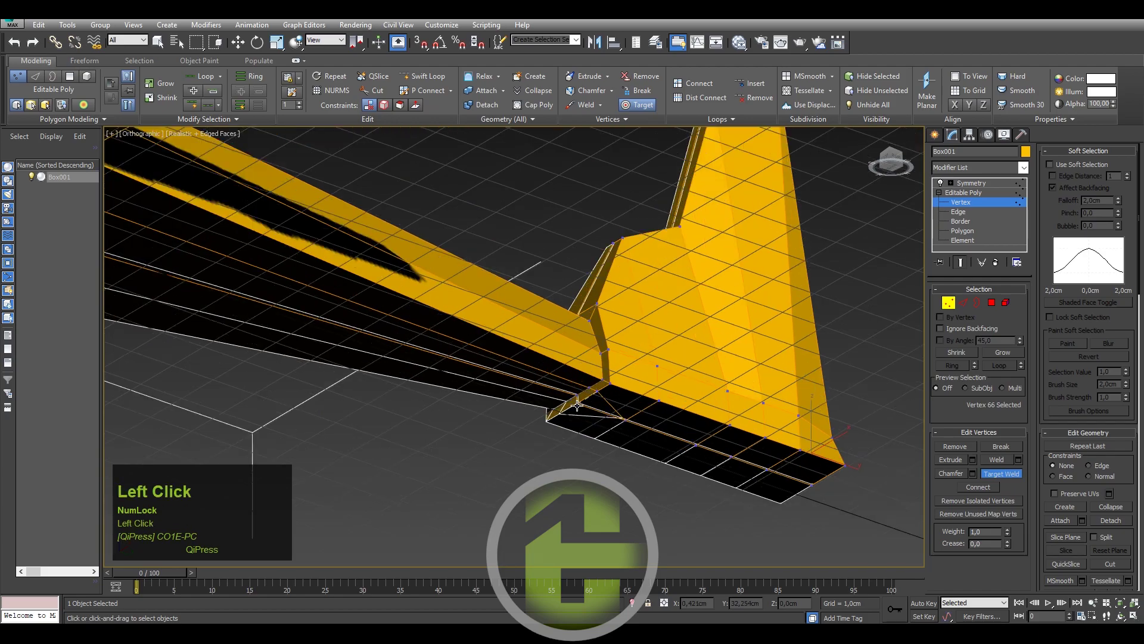
pyautogui.scroll(-3)
pyautogui.moveTo(599, 427); pyautogui.dragTo(513, 472)
# - Weld the last stray vertex at the fin base and return to the ship's Symmetry modifier
pyautogui.scroll(-3)
pyautogui.middleClick(653, 496)
pyautogui.press('p')
pyautogui.middleClick(670, 472)
pyautogui.moveTo(613, 443); pyautogui.dragTo(937, 139)
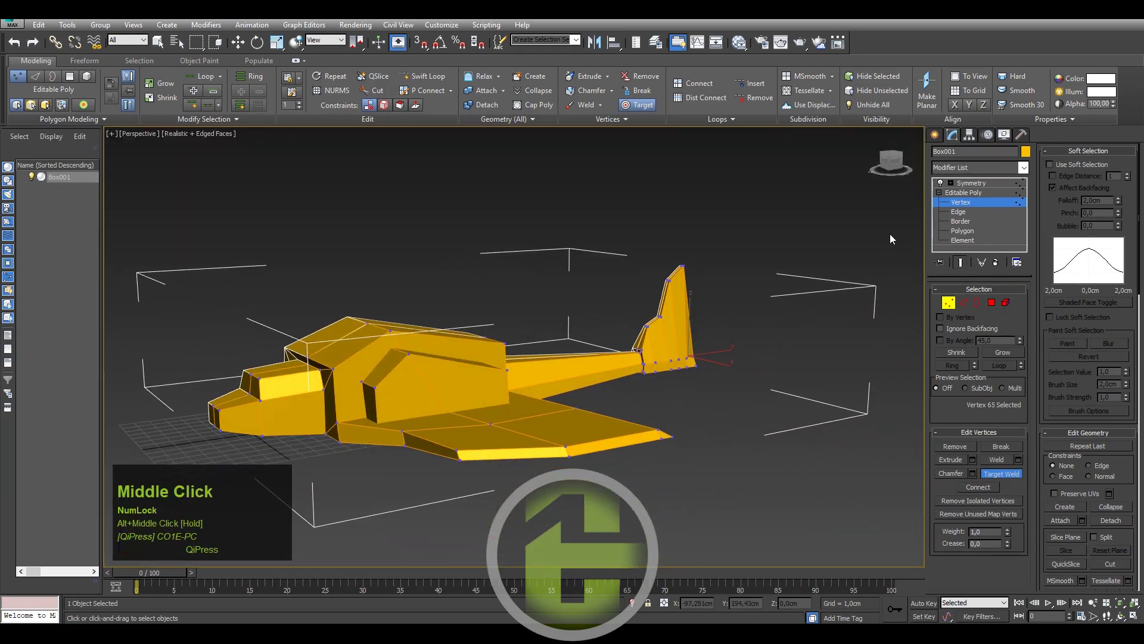
pyautogui.click(936, 139)
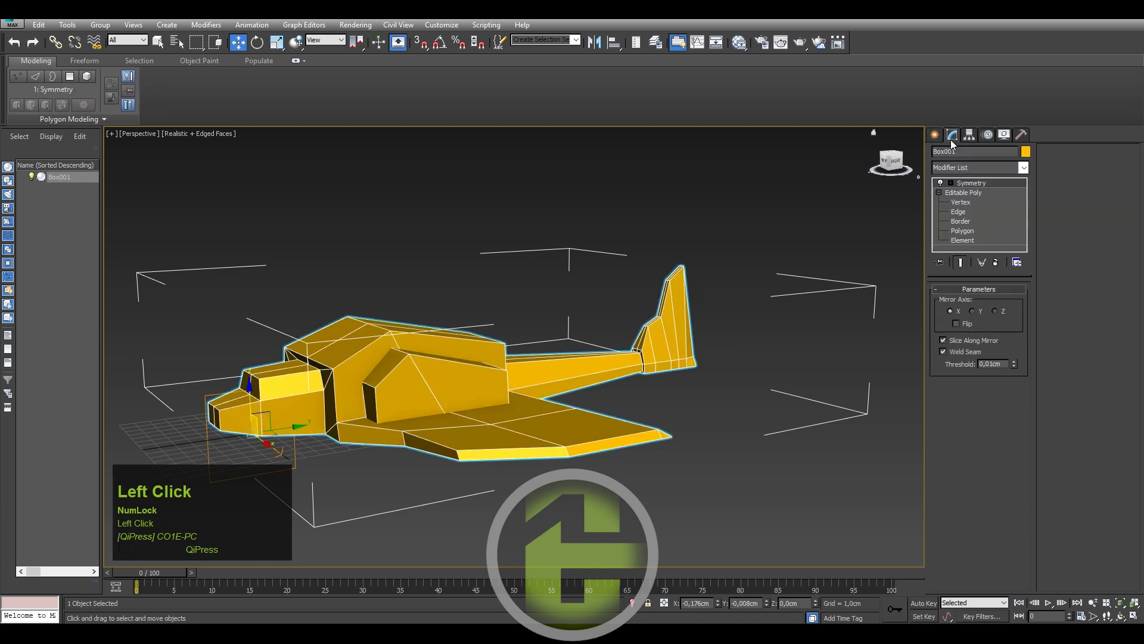
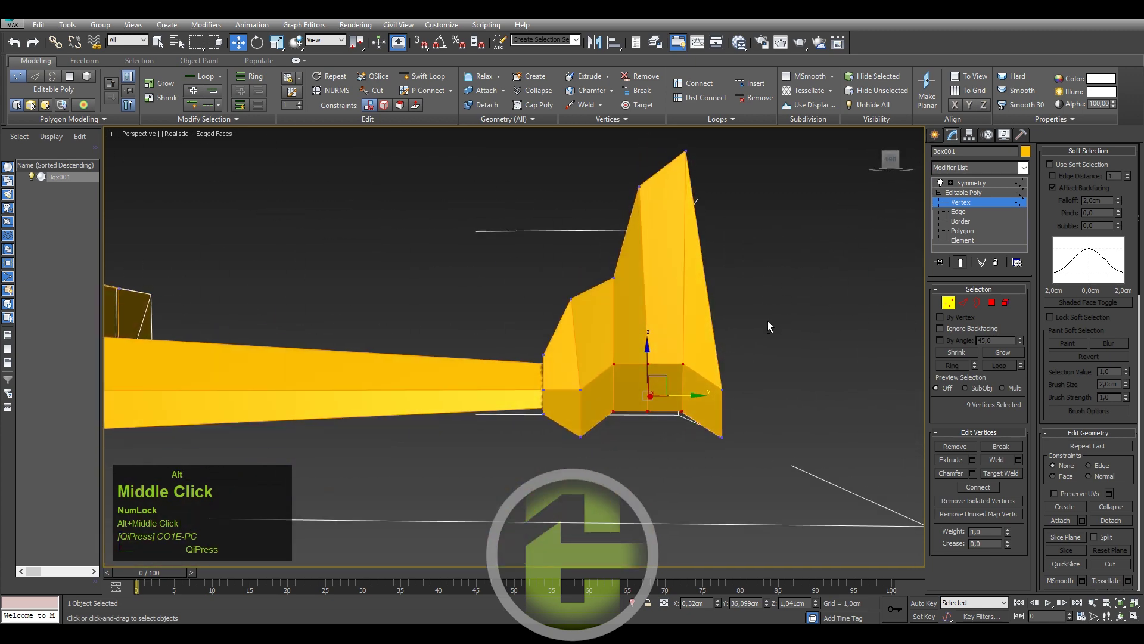
# - Start the Cylinder primitive after tapering the fin's base vertices
pyautogui.click(940, 134)
# - Drag out a new cylinder just below the base of the tail fin
pyautogui.middleClick(754, 293)
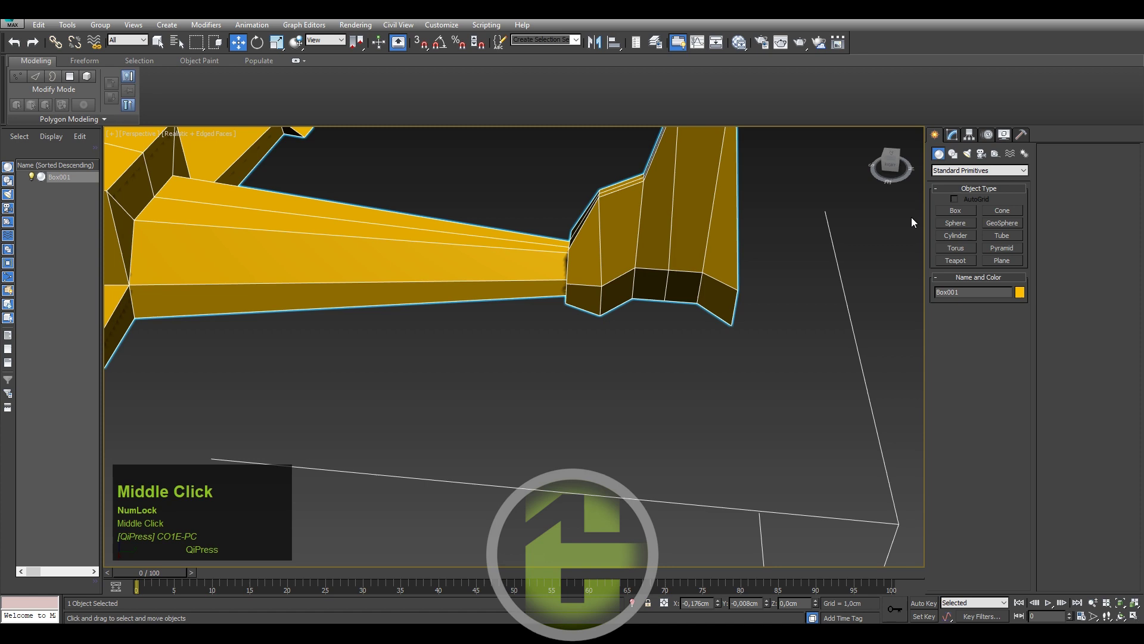
pyautogui.moveTo(956, 234); pyautogui.dragTo(1028, 420)
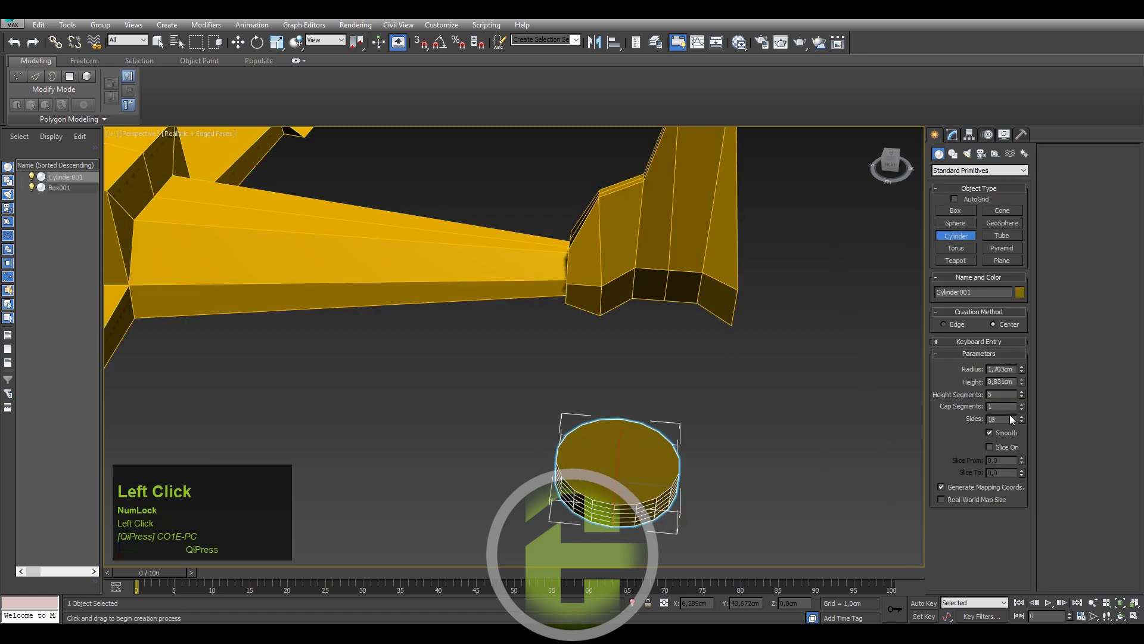
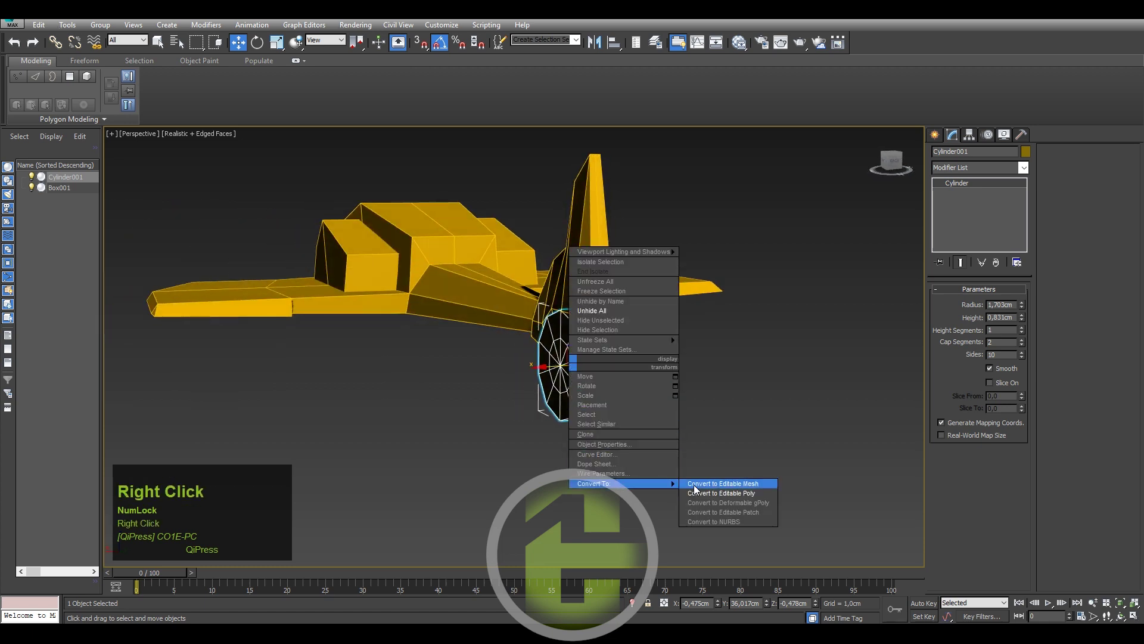
# - Convert the cylinder to Editable Poly and select the spaceship body to attach it
pyautogui.click(701, 495)
pyautogui.middleClick(619, 376)
pyautogui.click(947, 185)
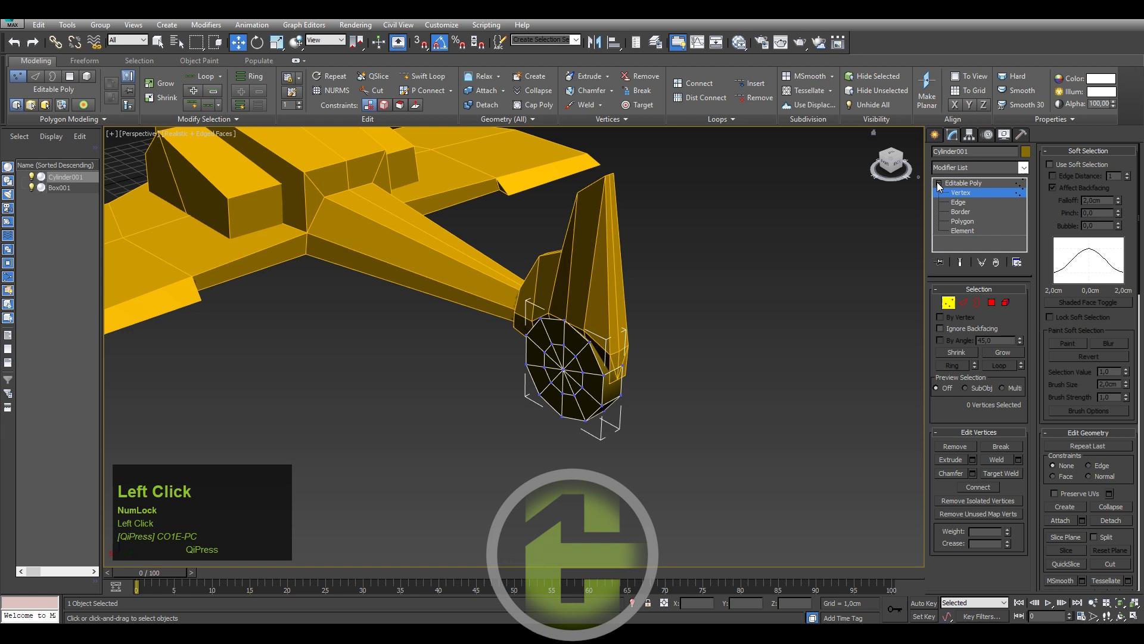
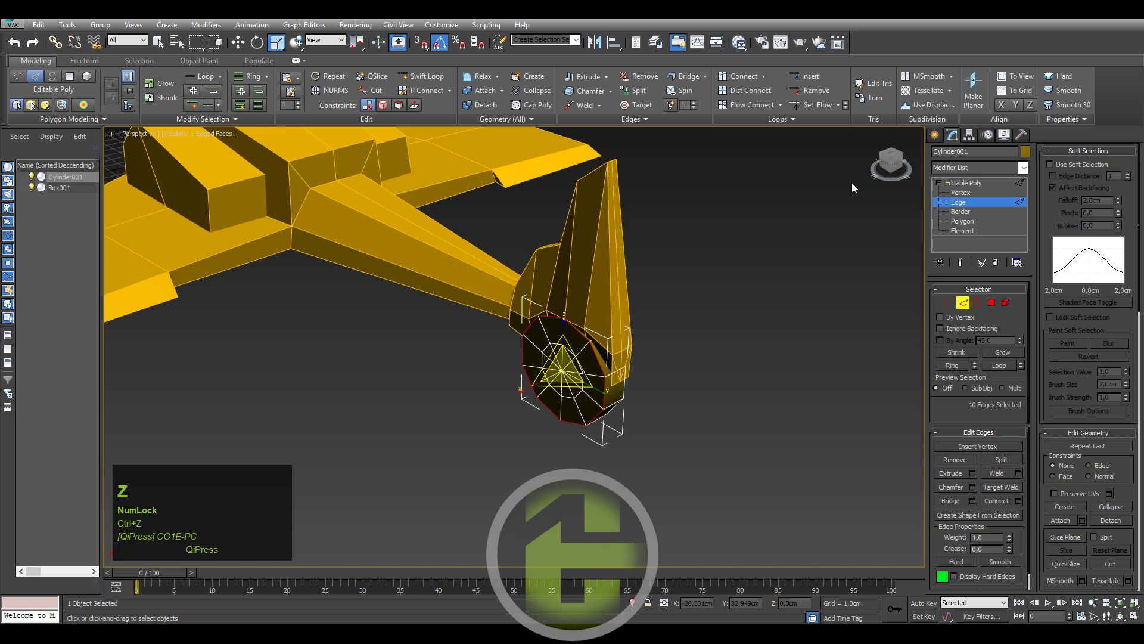
pyautogui.click(944, 143)
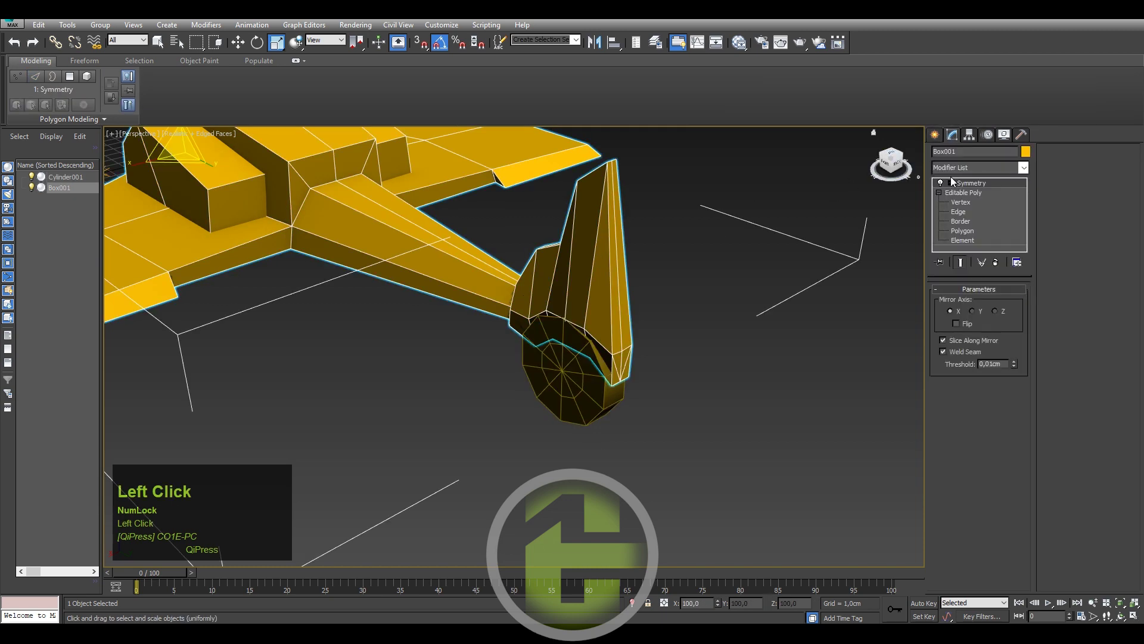
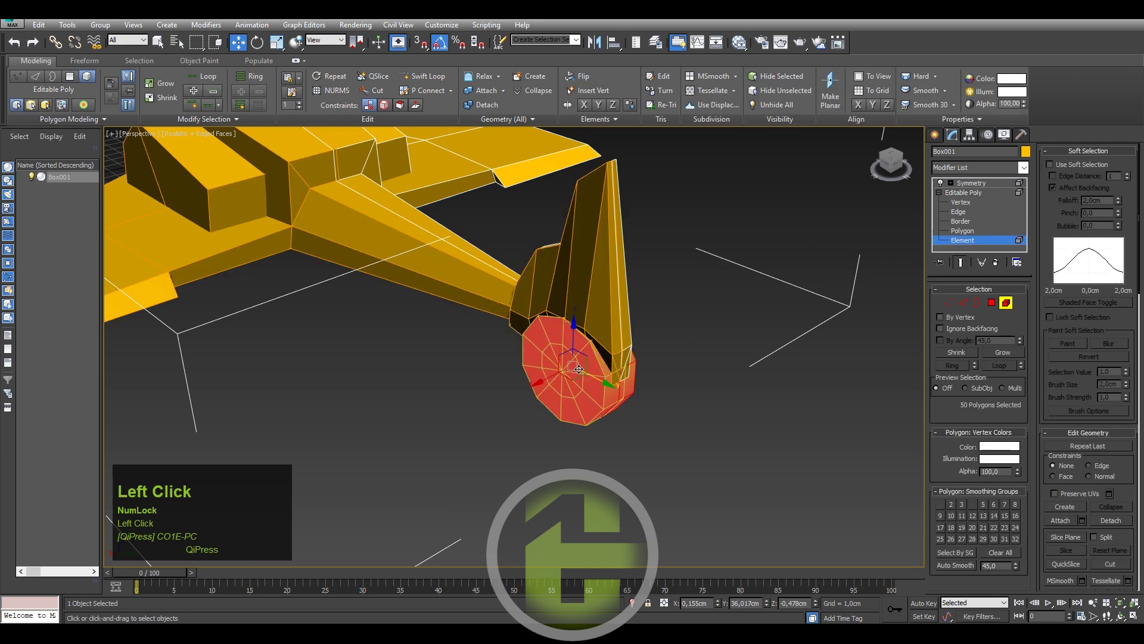
# - Select the attached pod as one element, ready to extrude its outer faces
pyautogui.write('er')
pyautogui.click(547, 376)
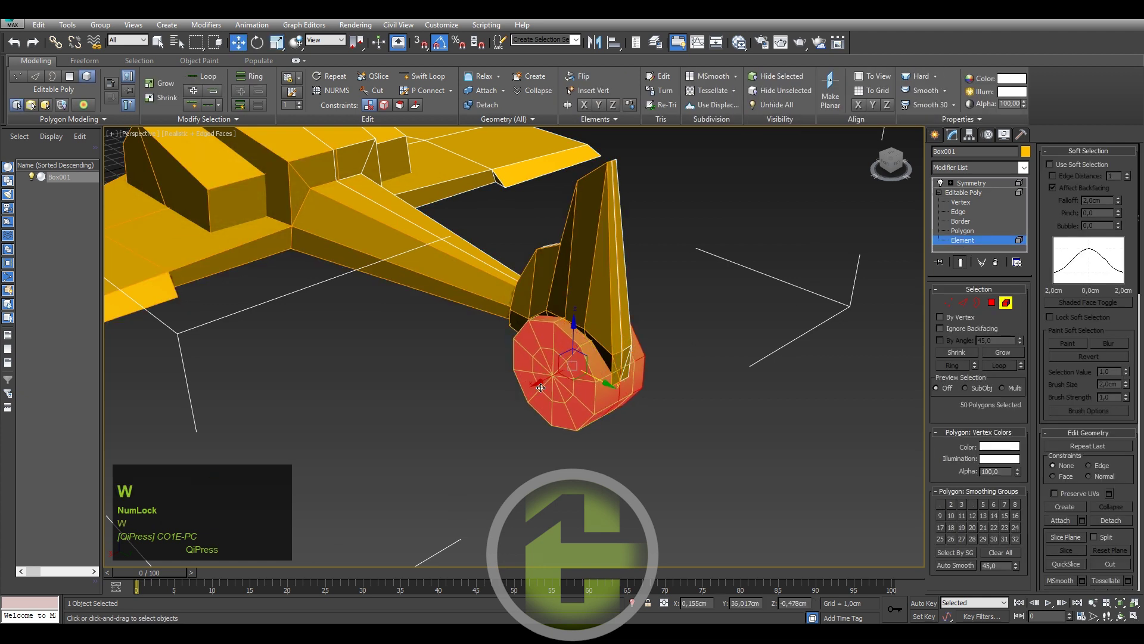
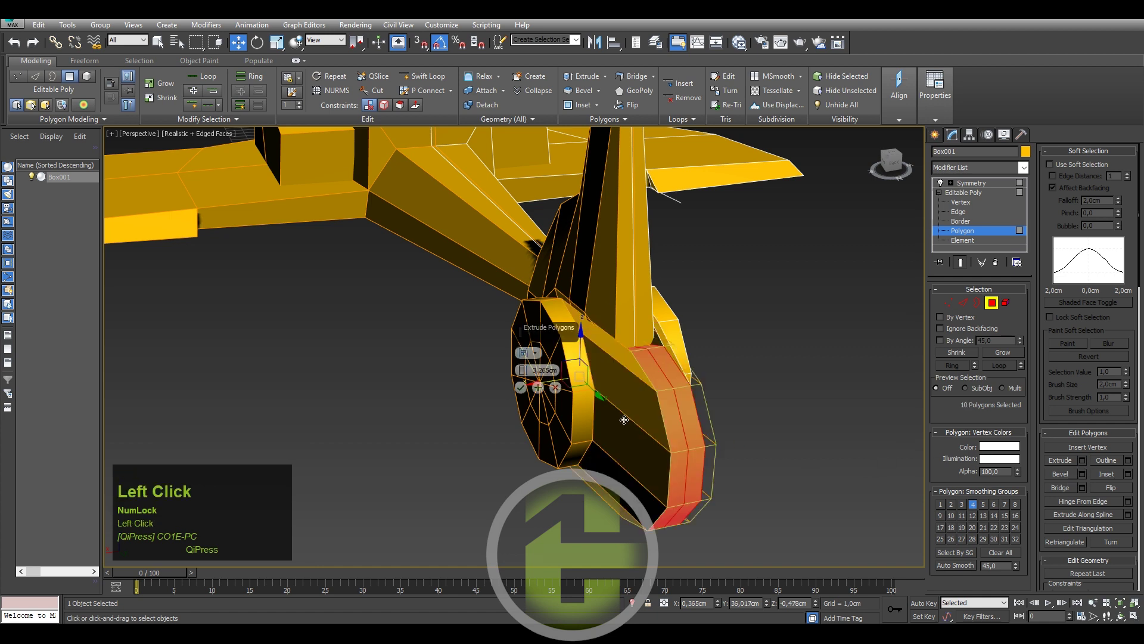
pyautogui.rightClick(527, 373)
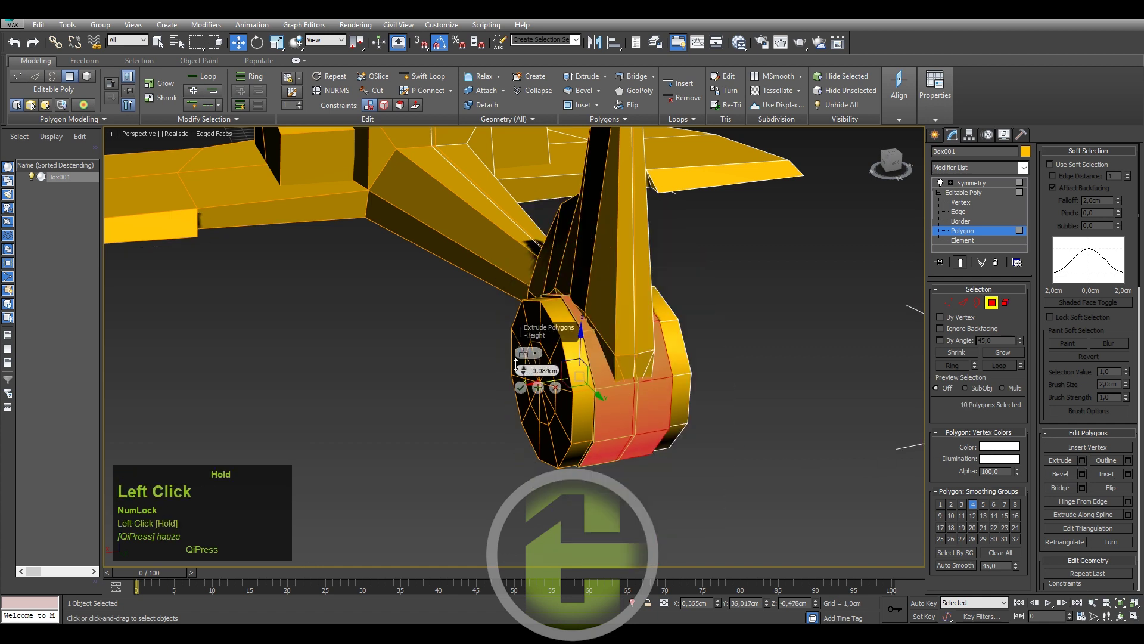
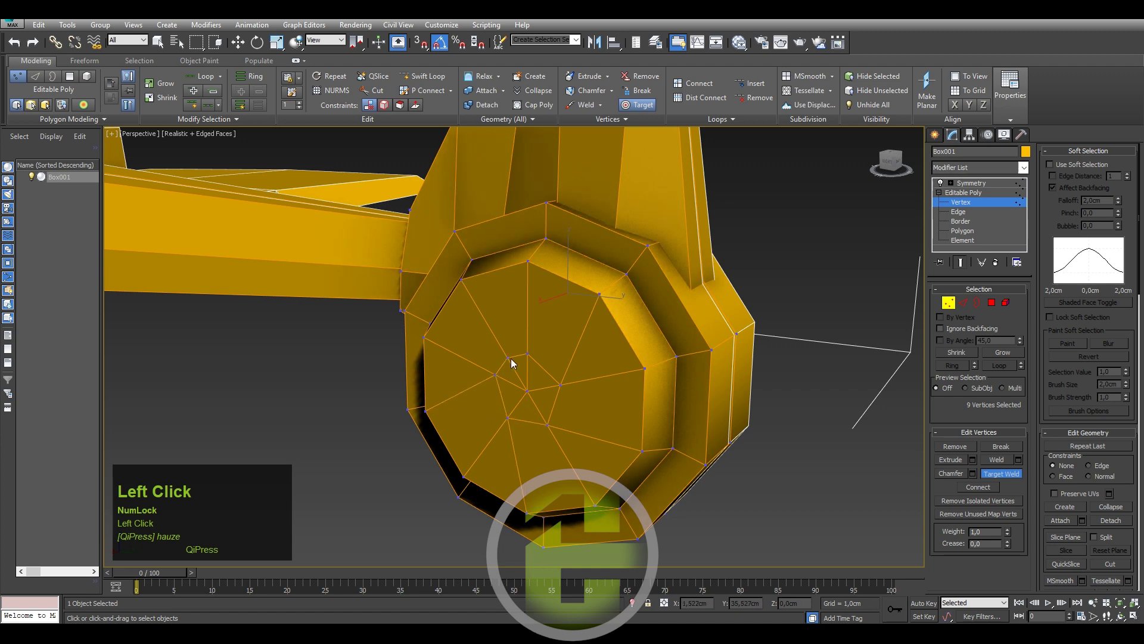
# - Switch to polygon editing and select the edges along the fin's side for connecting
pyautogui.rightClick(551, 356)
pyautogui.click(976, 238)
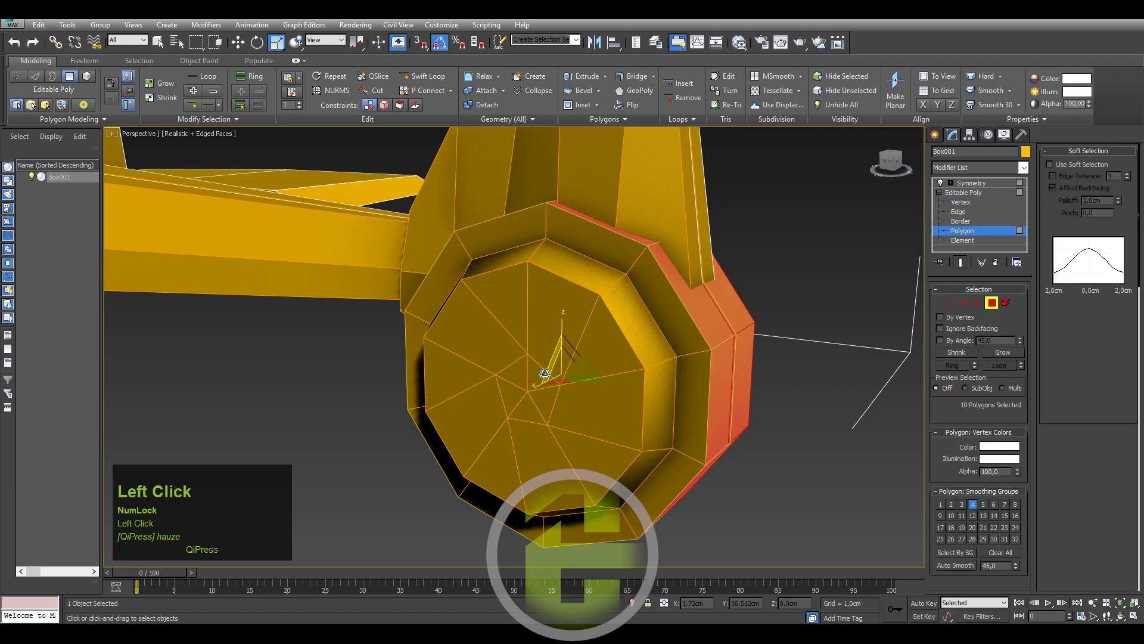
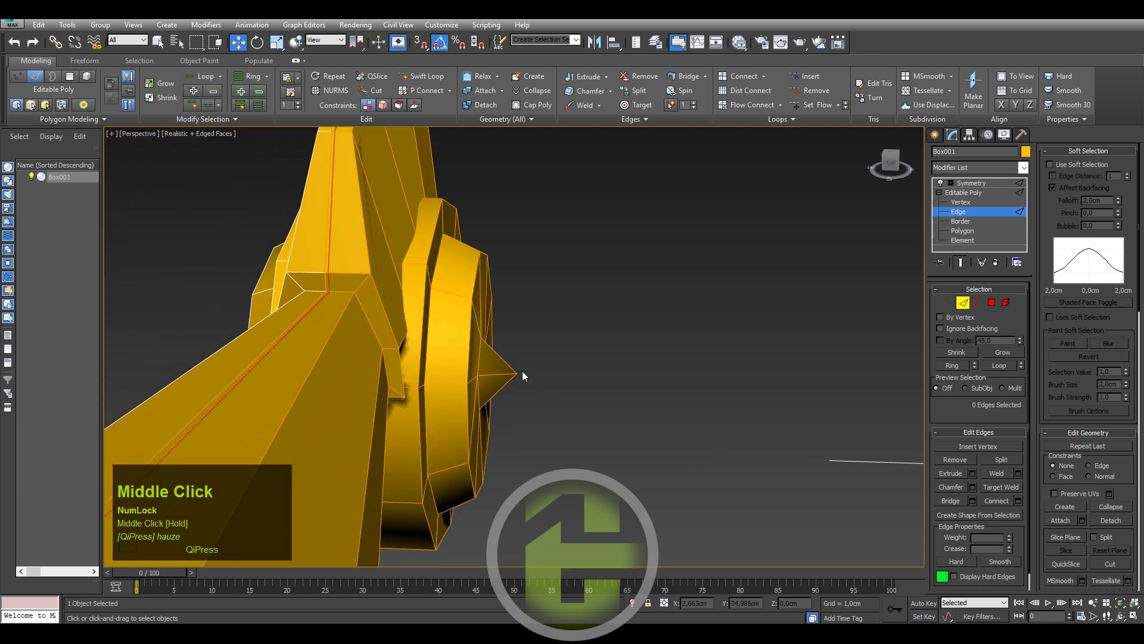
pyautogui.moveTo(591, 394); pyautogui.dragTo(1021, 508)
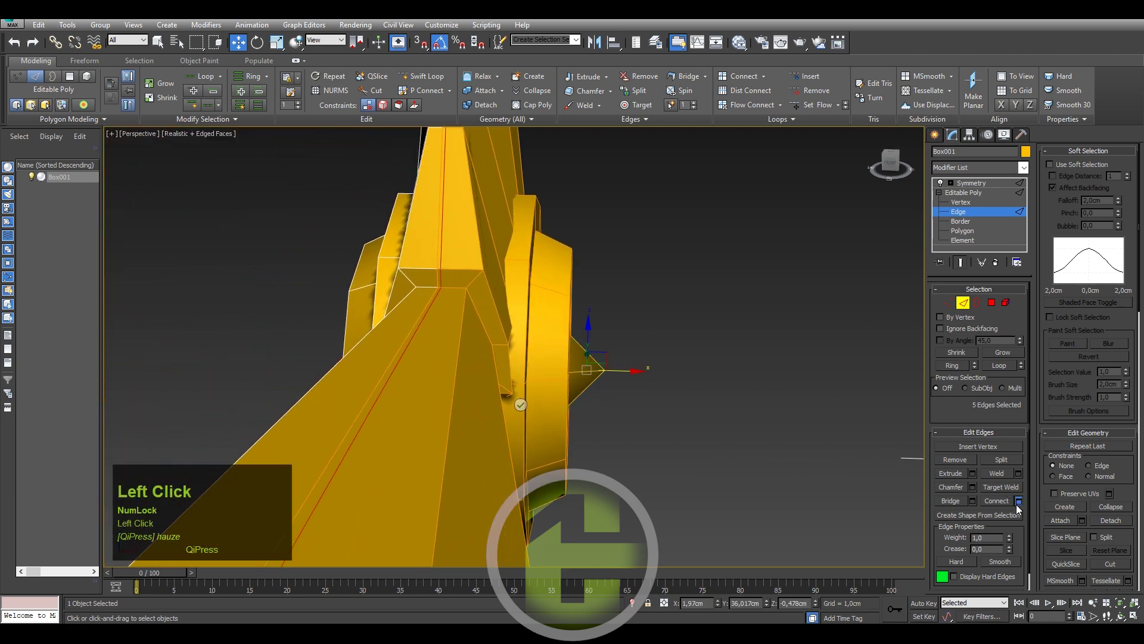
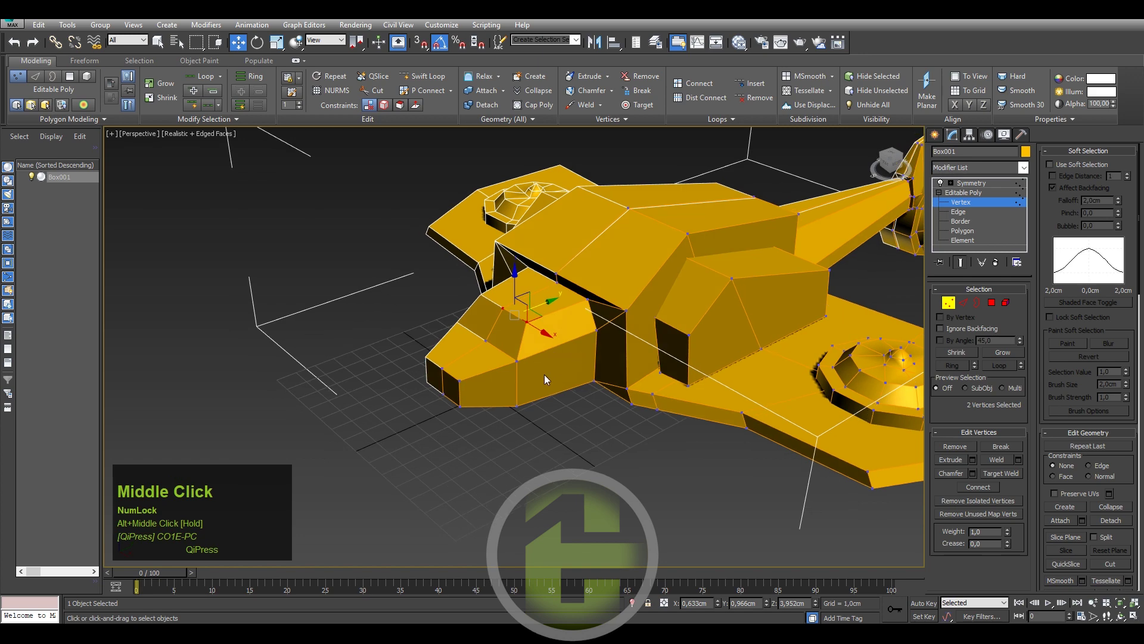
# - Pull the nose tip vertices forward to give the ship's front a peaked shape
pyautogui.moveTo(538, 364); pyautogui.dragTo(462, 376)
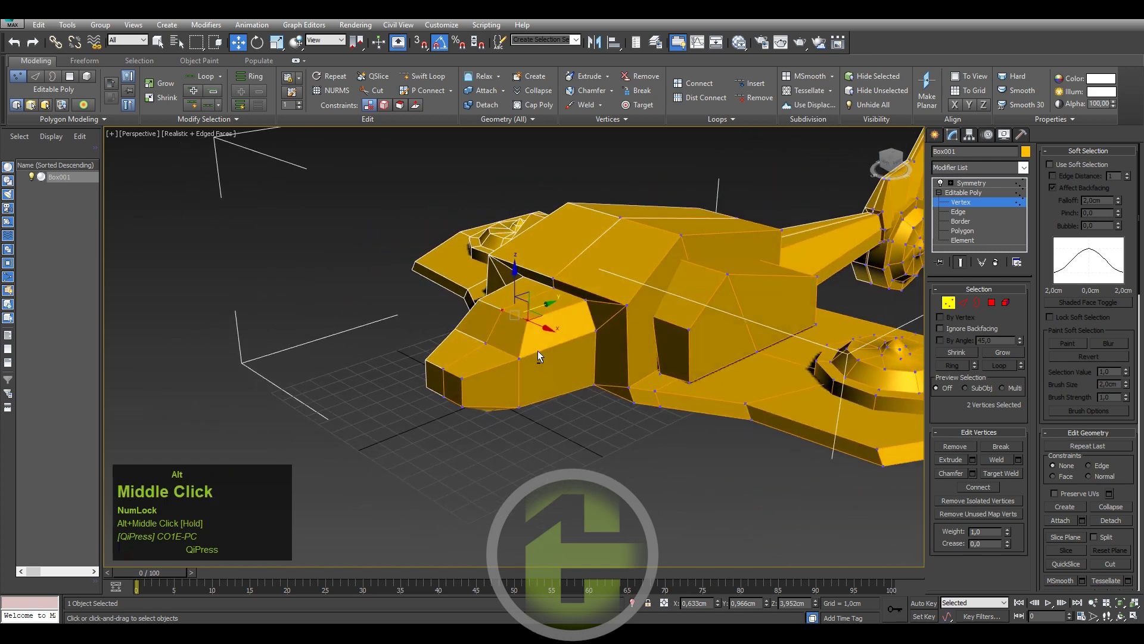
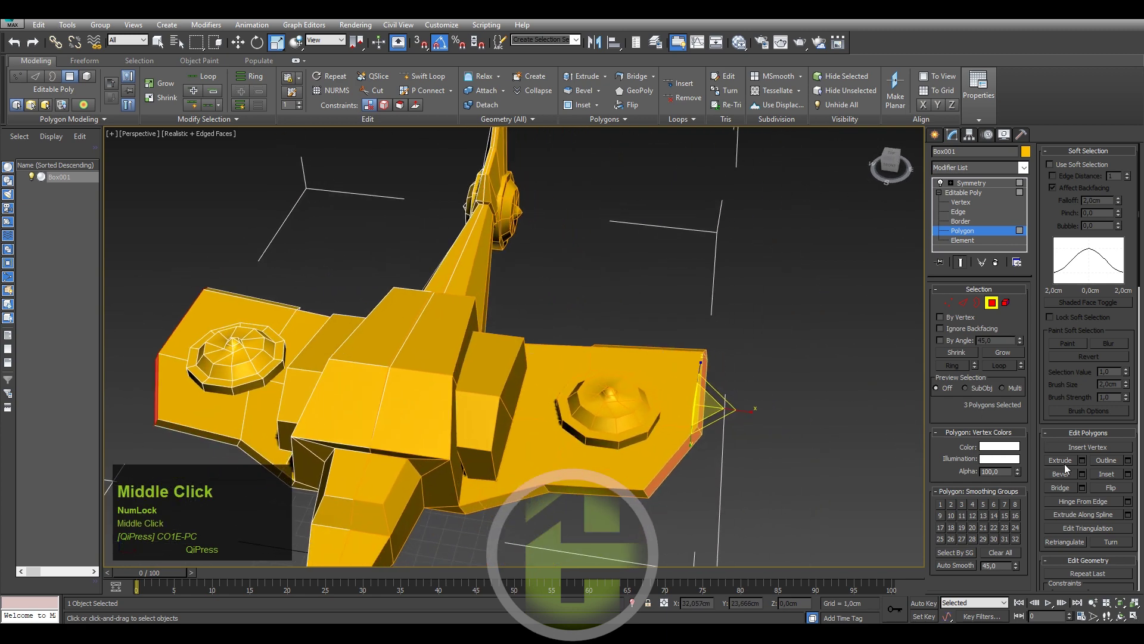
# - Extrude the selected wing-tip faces outward about 0.62 cm into raised rims
pyautogui.click(1087, 466)
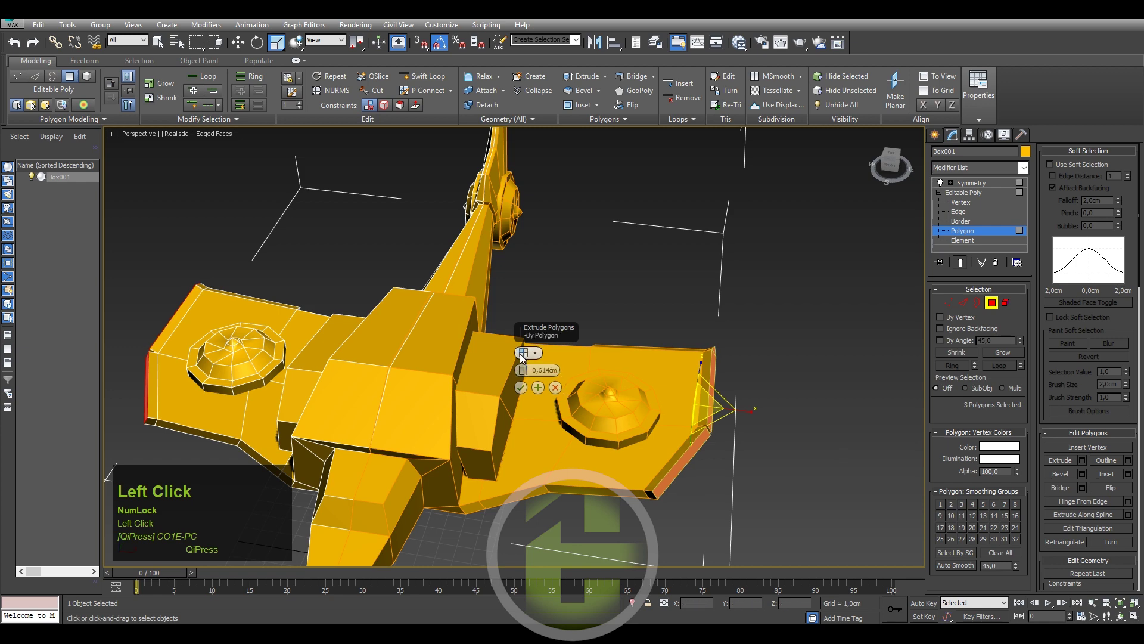
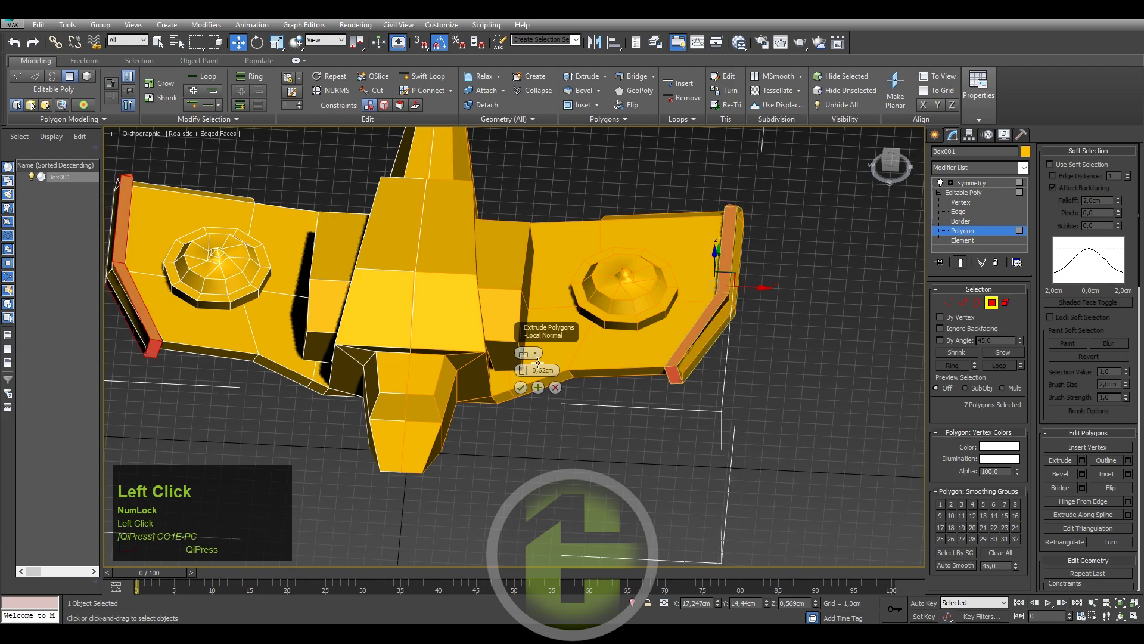
pyautogui.moveTo(690, 381); pyautogui.dragTo(656, 327)
pyautogui.moveTo(656, 328); pyautogui.dragTo(558, 394)
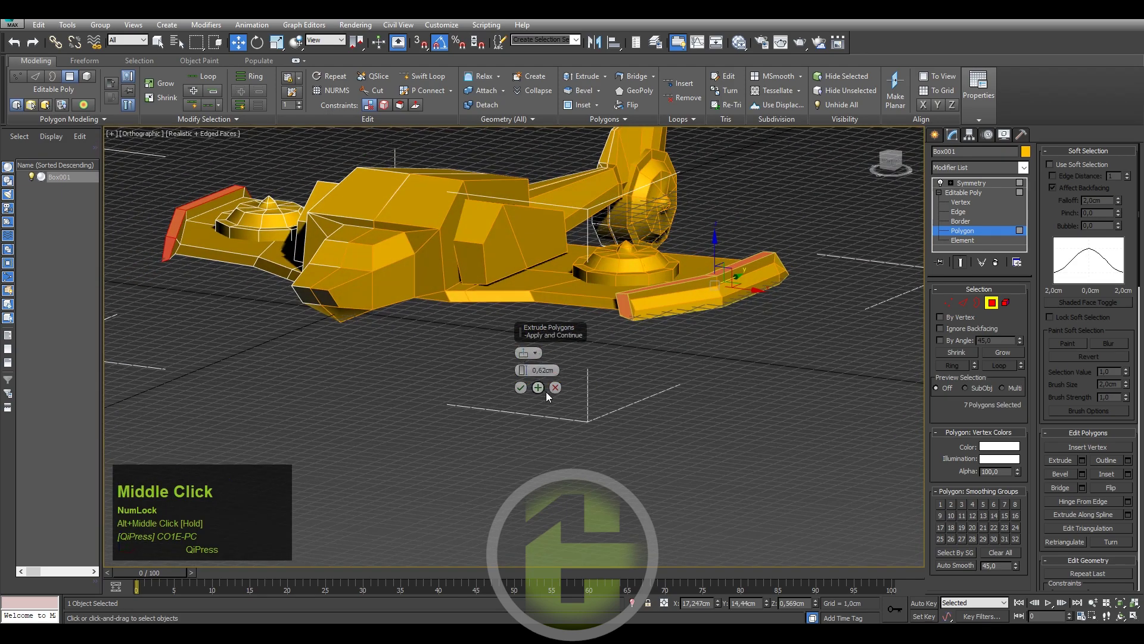
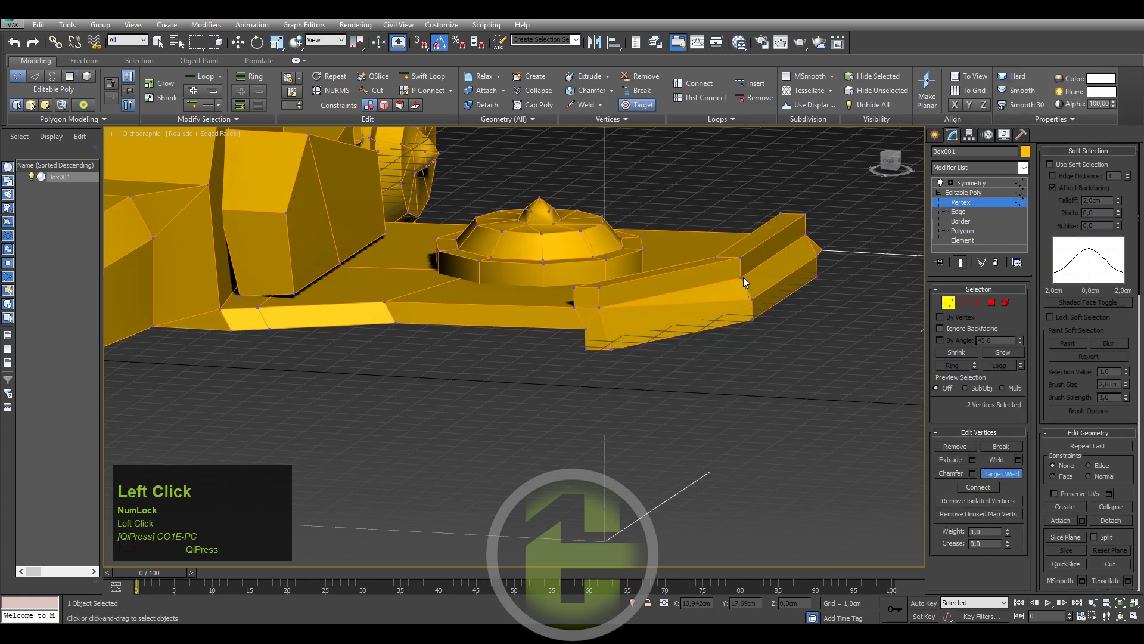
# - Switch to Perspective view and orbit in to inspect the wing rim beside the dome
pyautogui.scroll(-3)
pyautogui.moveTo(773, 261); pyautogui.dragTo(765, 243)
pyautogui.scroll(-3)
pyautogui.press('p')
pyautogui.middleClick(710, 401)
pyautogui.middleClick(683, 378)
pyautogui.moveTo(604, 354); pyautogui.dragTo(612, 360)
pyautogui.middleClick(611, 360)
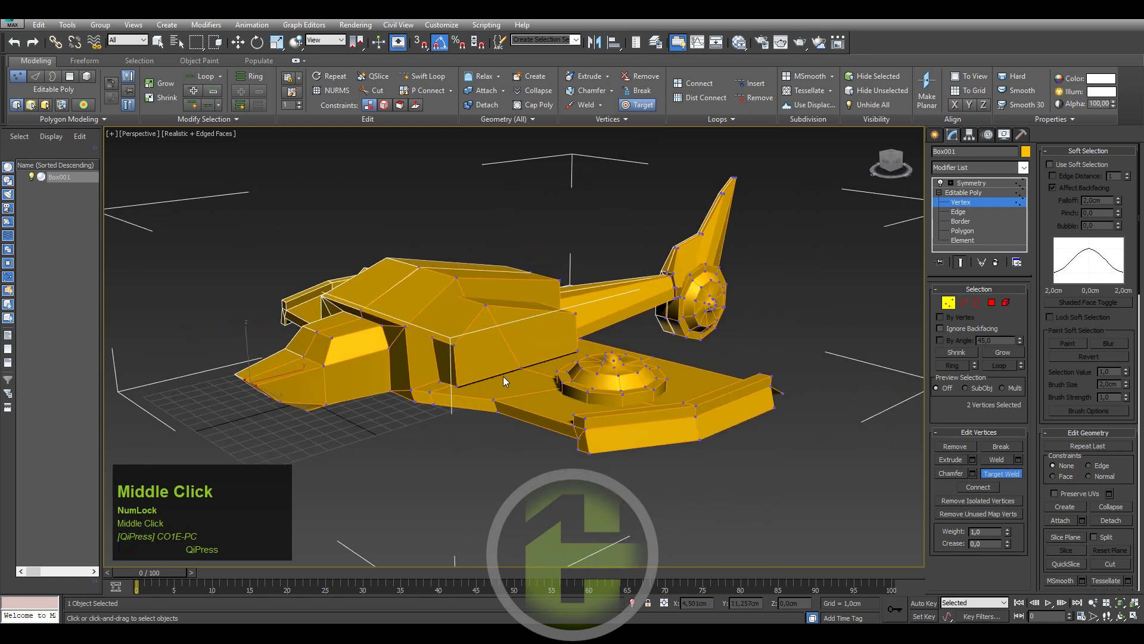
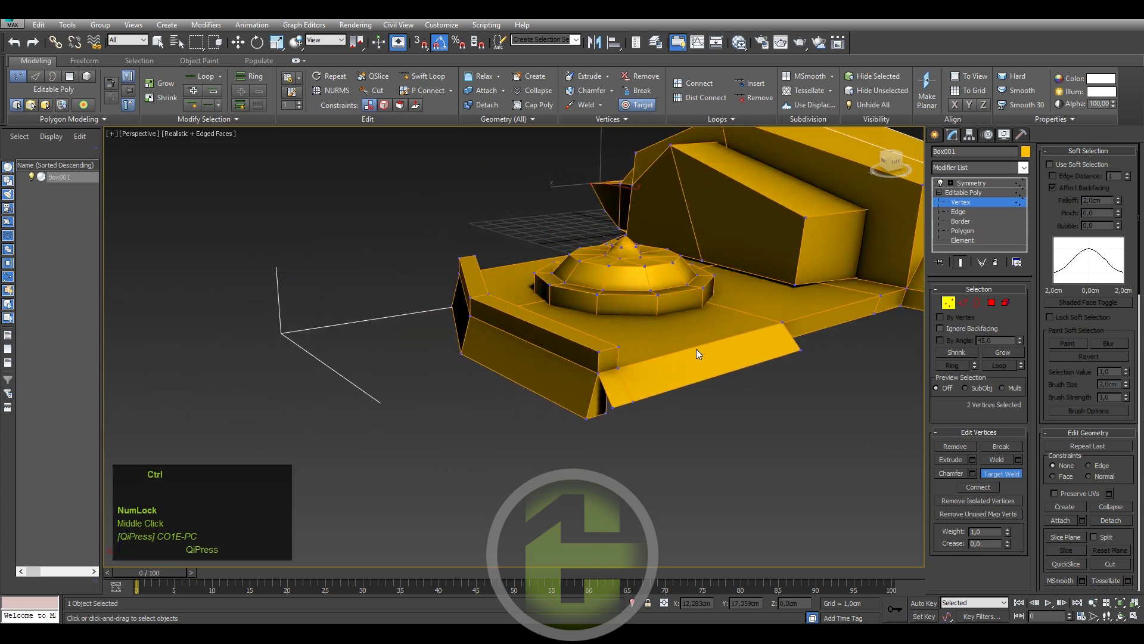
pyautogui.press('ctrl+z')
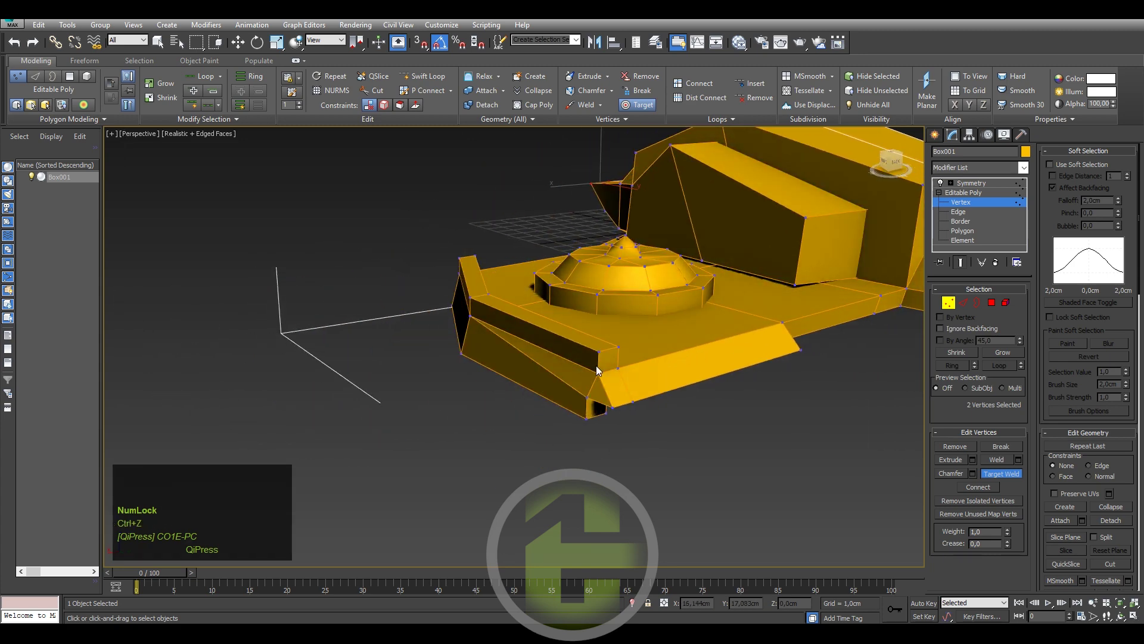
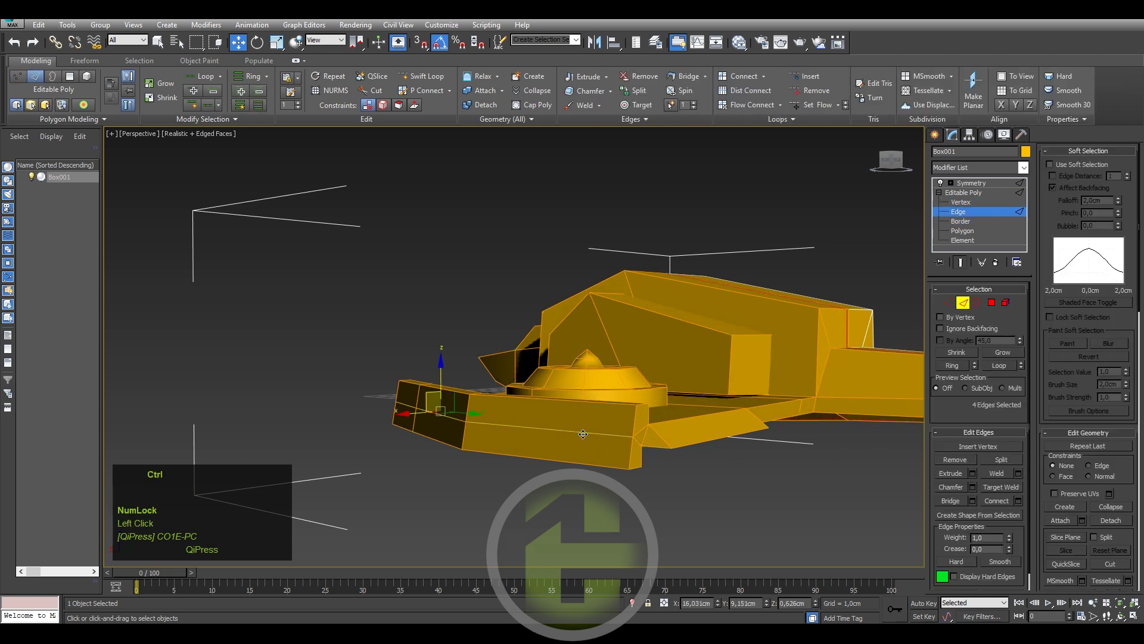
# - Enter Vertex mode, start Target Weld and orbit toward the rim's front corner
pyautogui.press('ctrl+BackSpace')
pyautogui.press('1')
pyautogui.rightClick(631, 463)
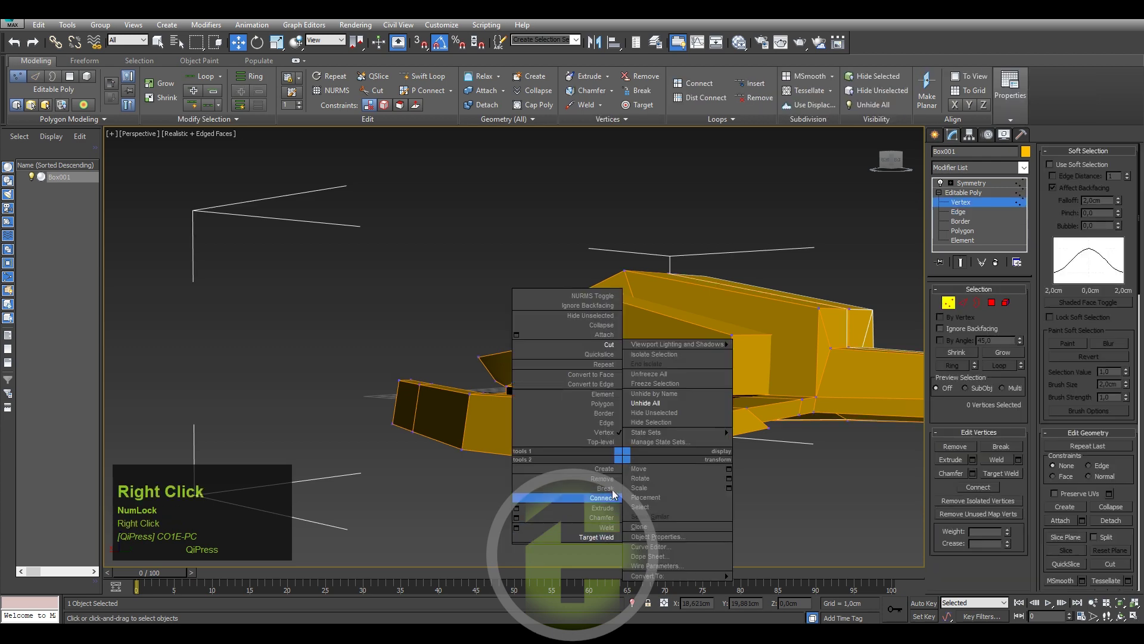
pyautogui.click(597, 538)
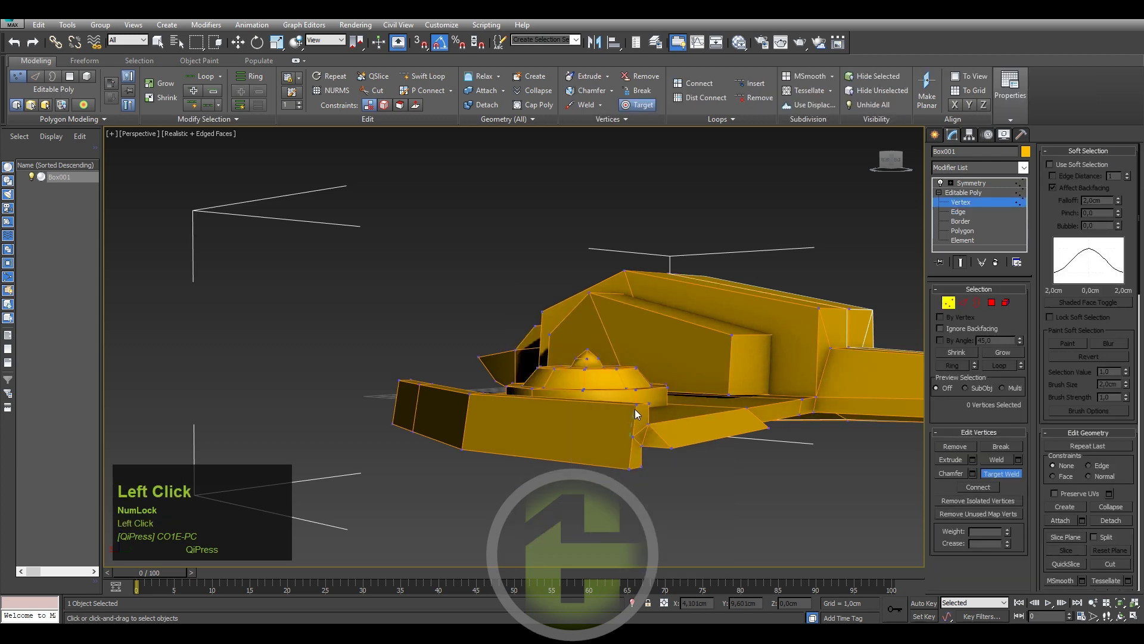
pyautogui.moveTo(620, 452); pyautogui.dragTo(744, 448)
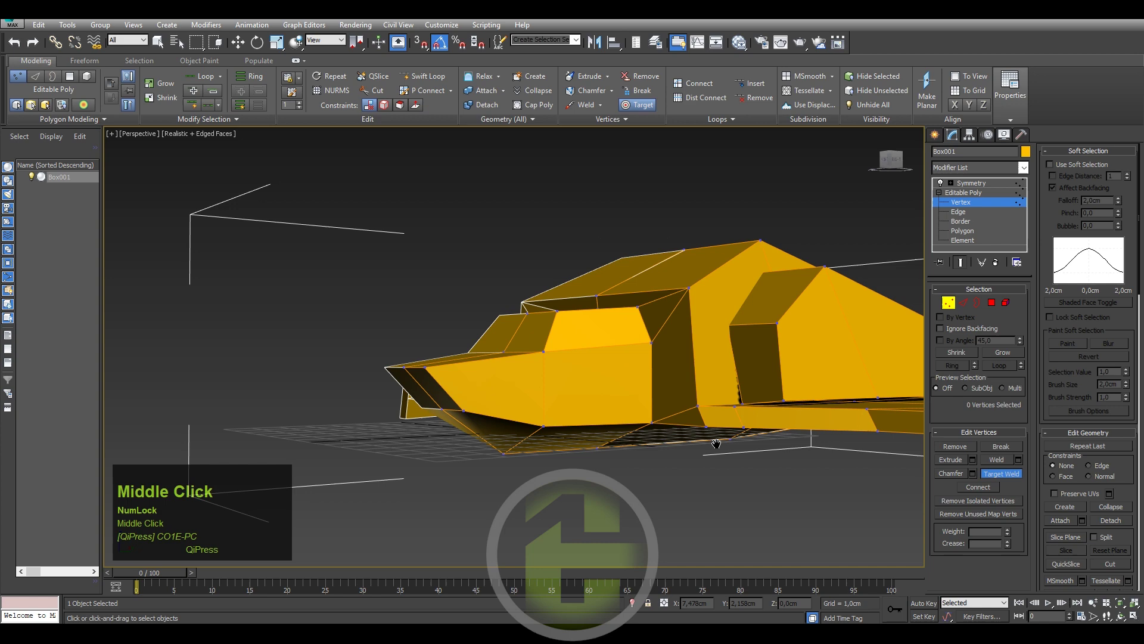
pyautogui.scroll(-3)
pyautogui.middleClick(724, 426)
pyautogui.middleClick(662, 414)
# - Weld the loose rim-corner vertex upward so the rim end closes into a sloped face
pyautogui.scroll(3)
pyautogui.click(770, 364)
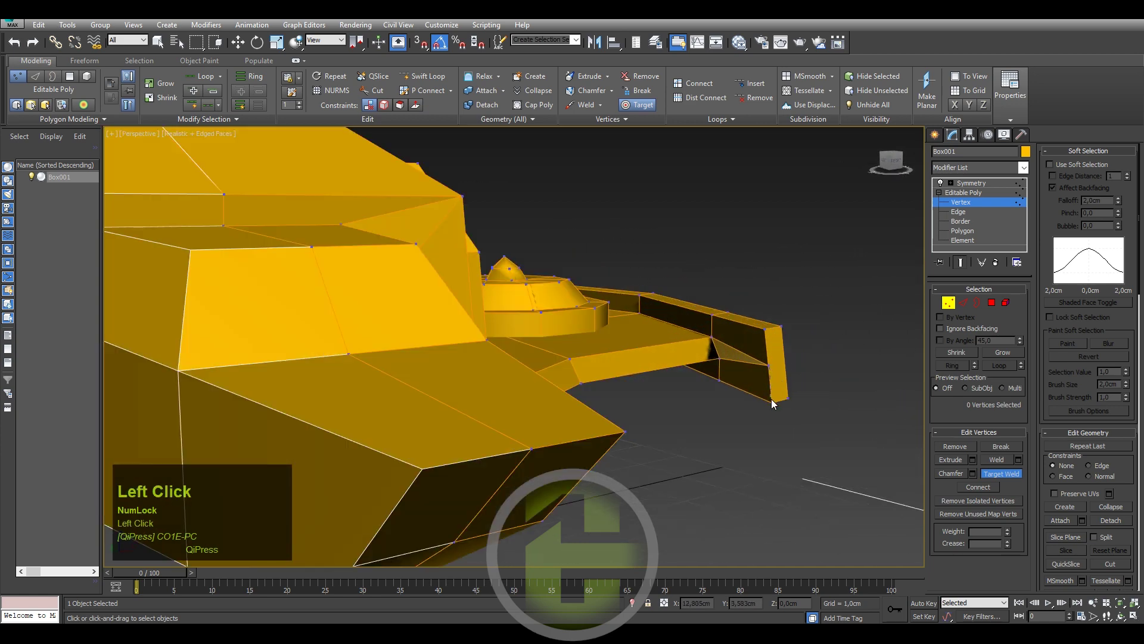
pyautogui.scroll(-3)
pyautogui.scroll(3)
pyautogui.press('ctrl+z')
pyautogui.click(775, 351)
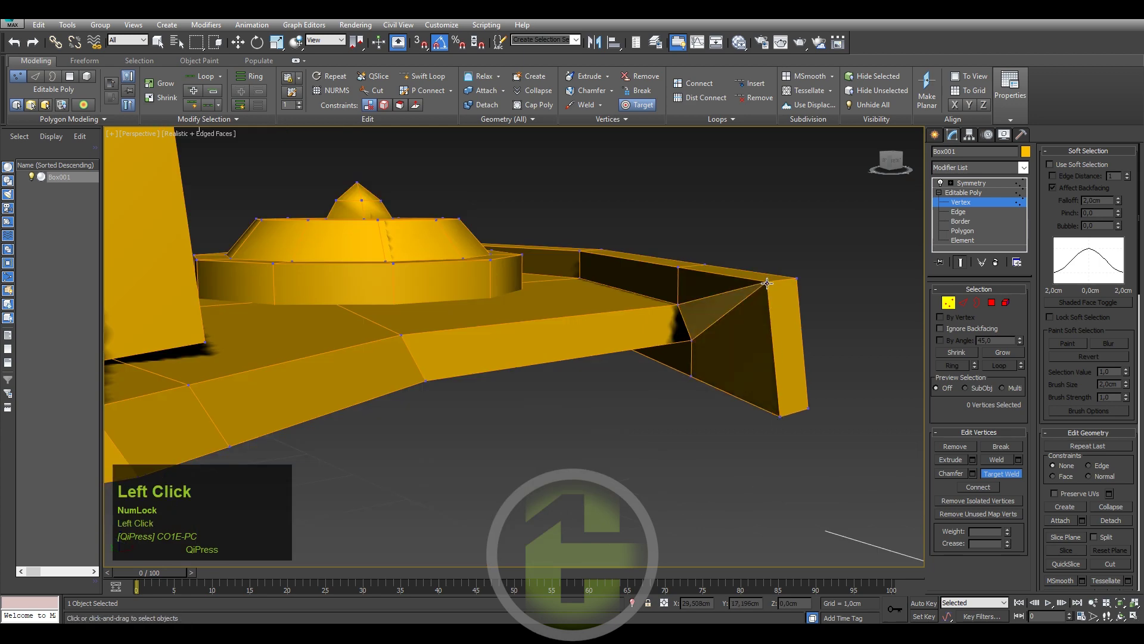
pyautogui.scroll(-3)
pyautogui.moveTo(674, 329); pyautogui.dragTo(956, 235)
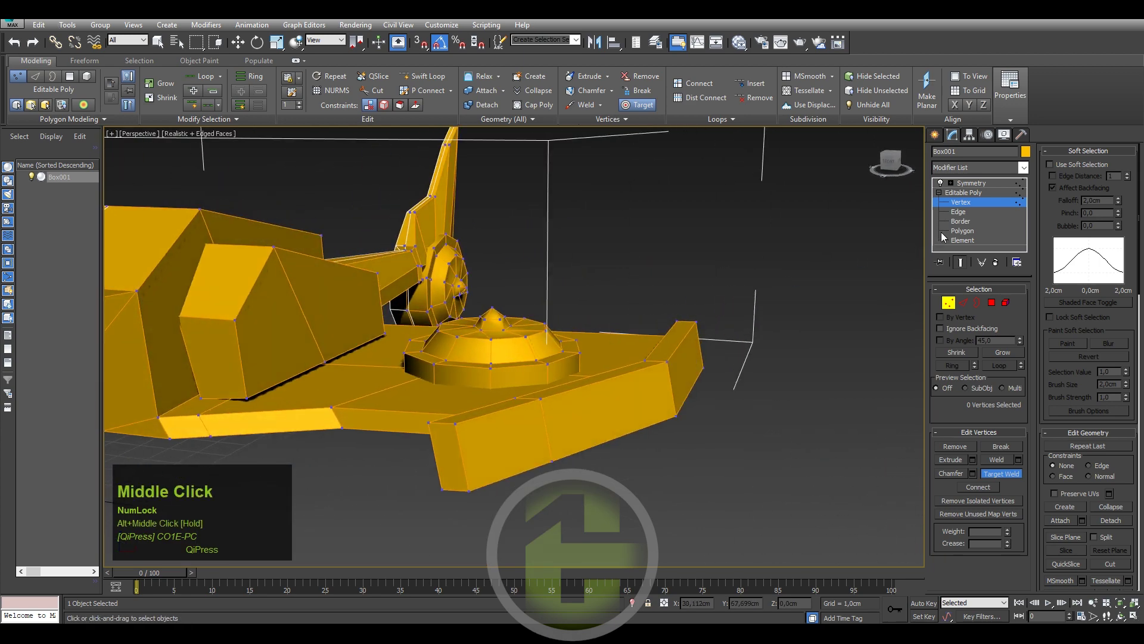
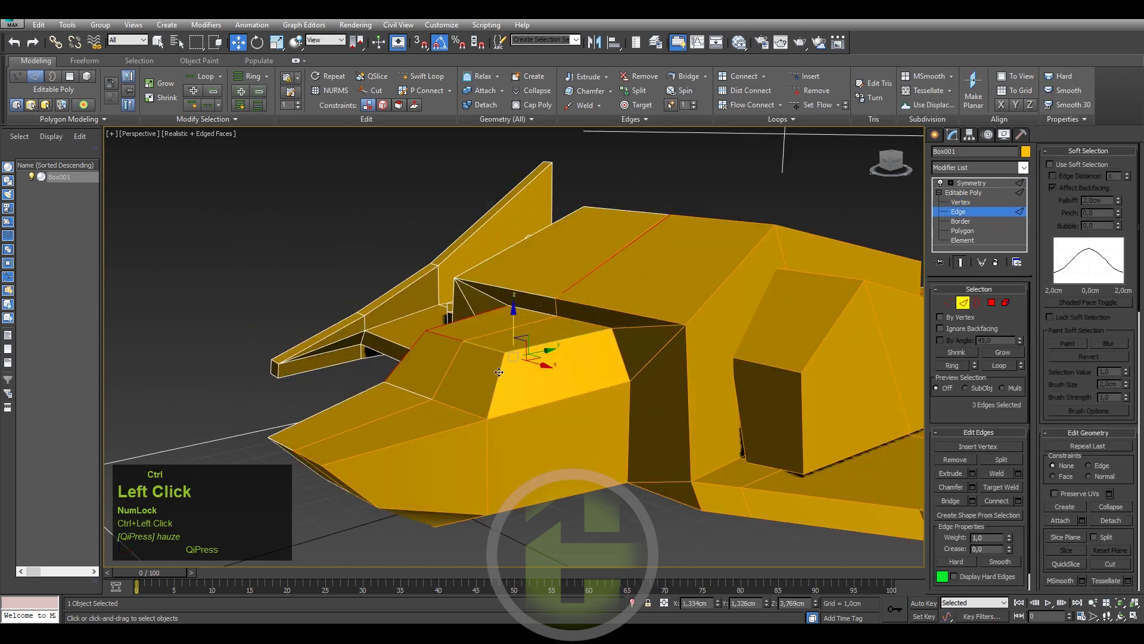
# - Bevel the selected cockpit edges of the hull and zoom in on the result
pyautogui.click(976, 488)
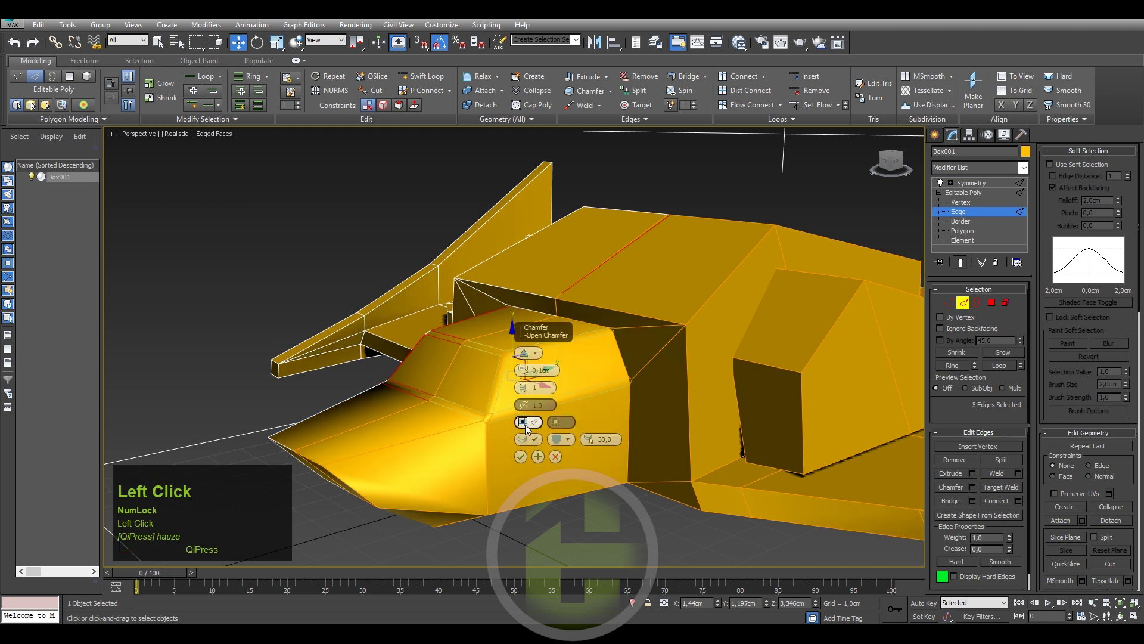
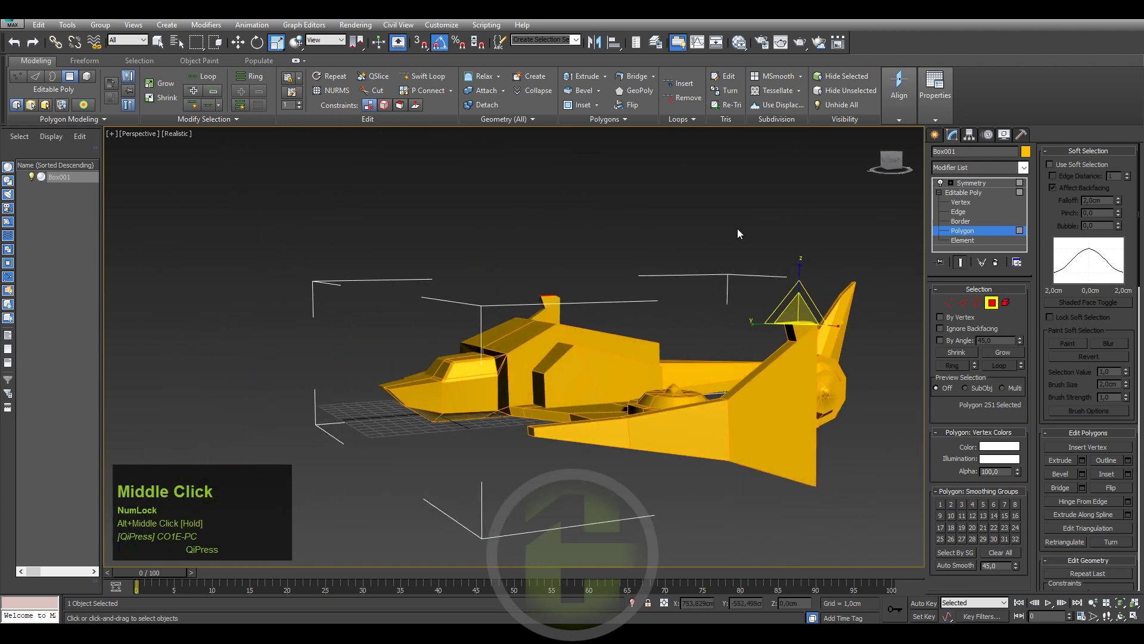
pyautogui.scroll(3)
# - Go to Vertex level on the hull and undo the last accidental change
pyautogui.middleClick(724, 314)
pyautogui.press('1')
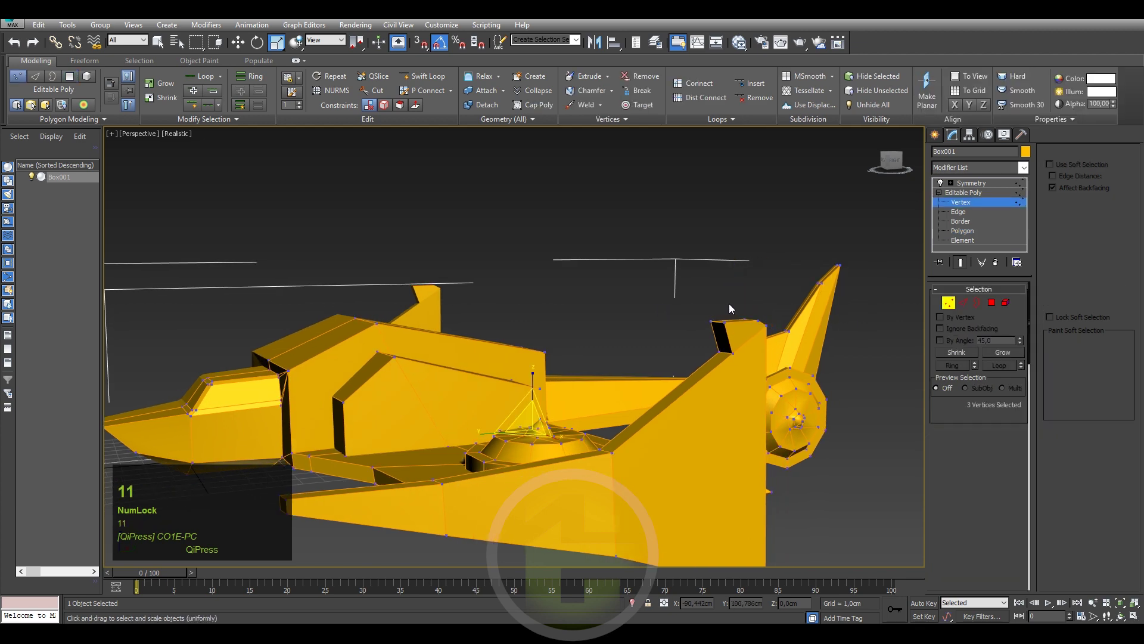
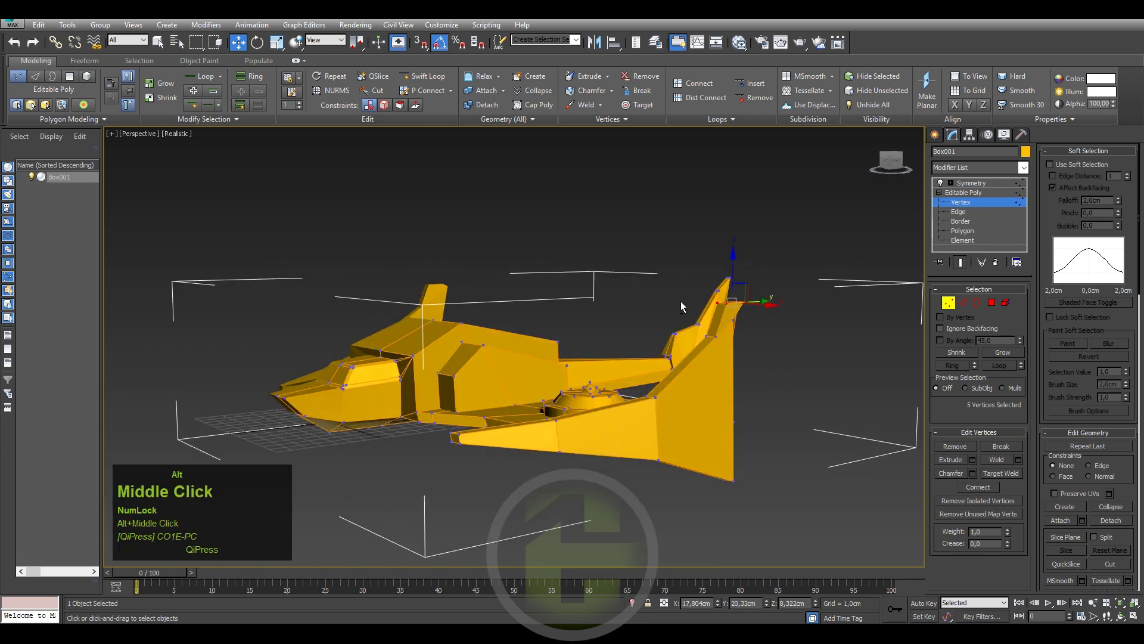
pyautogui.press('ctrl+z')
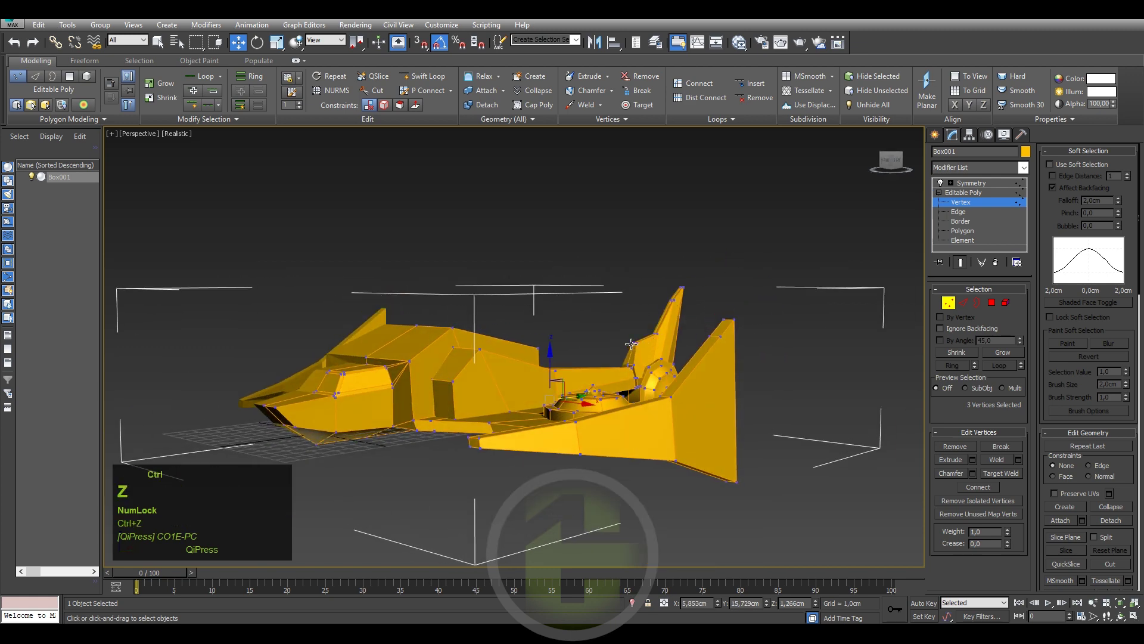
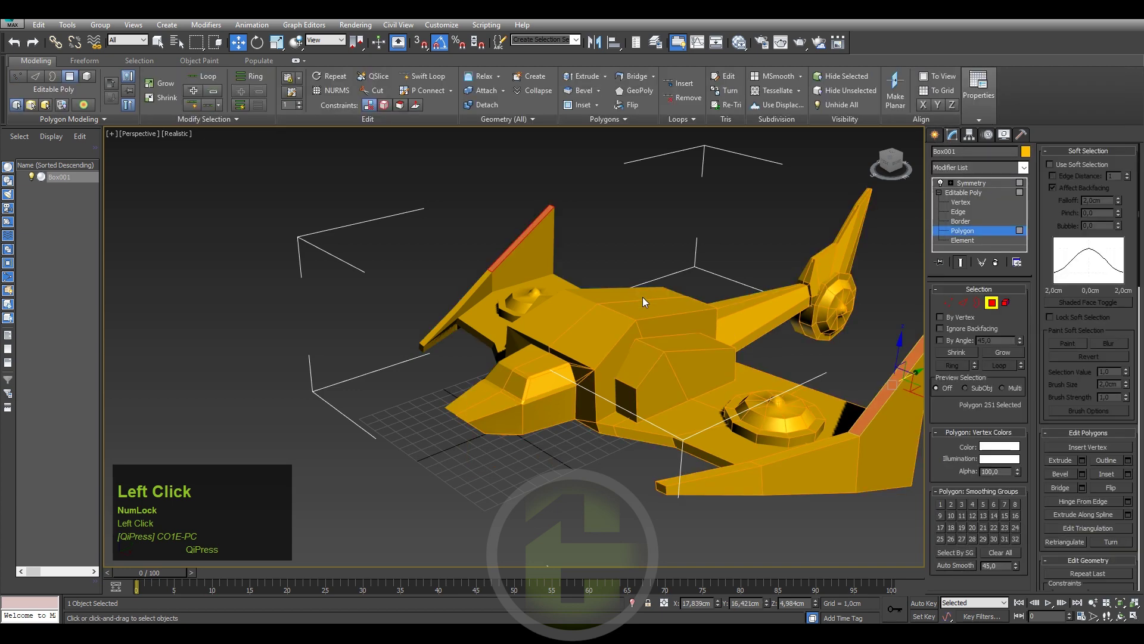
# - Zoom toward the nose and enter the selection shortcut to reach its lower front faces
pyautogui.scroll(3)
pyautogui.write('er')
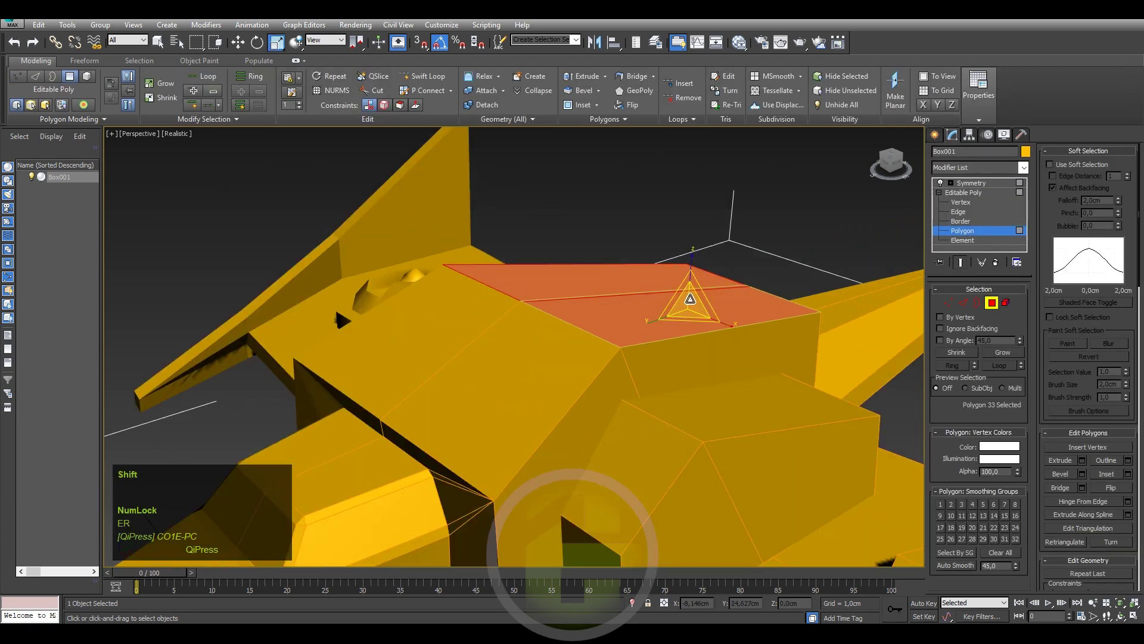
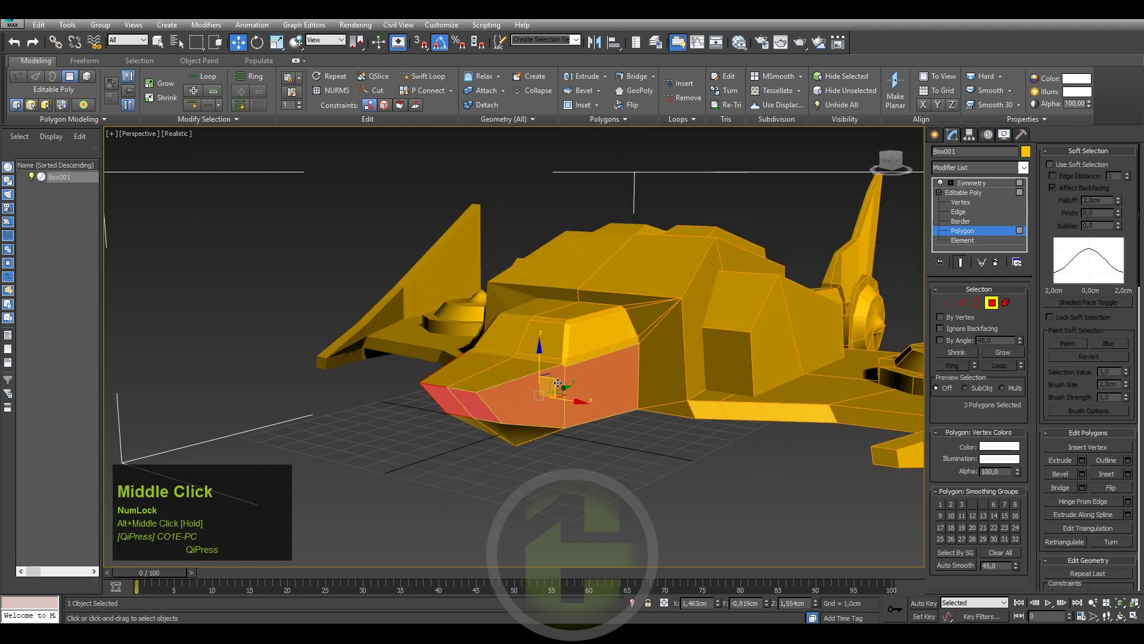
# - Select and nudge the three lower nose faces with Move, then bring up their Extrude caddy
pyautogui.write('er')
pyautogui.click(539, 348)
pyautogui.moveTo(538, 352); pyautogui.dragTo(625, 338)
pyautogui.click(626, 337)
pyautogui.write('w')
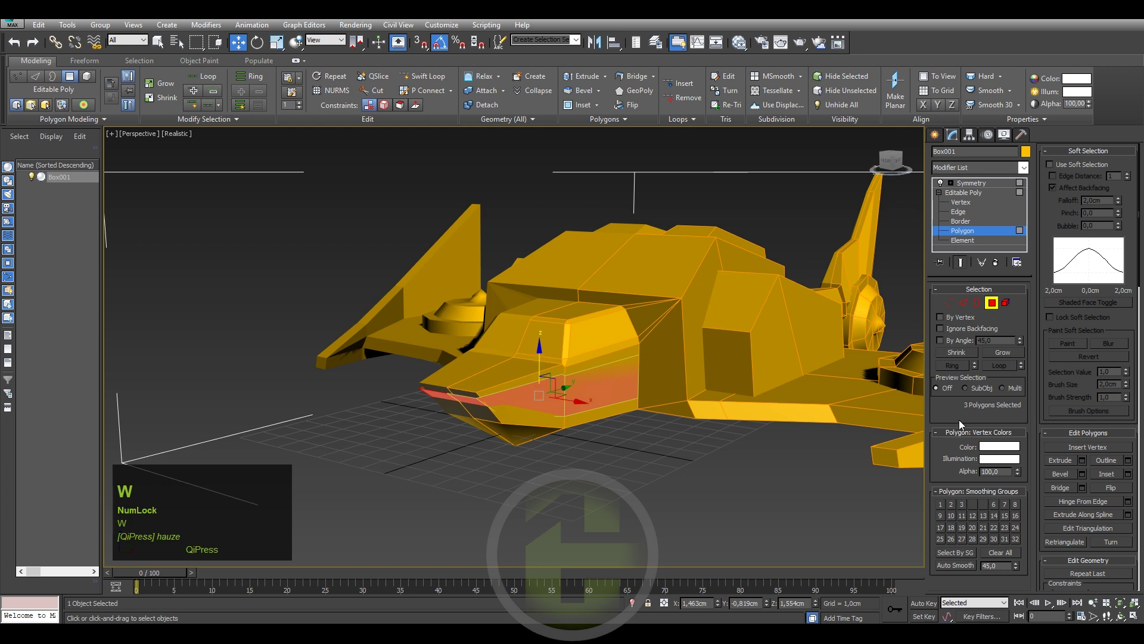
pyautogui.click(1089, 464)
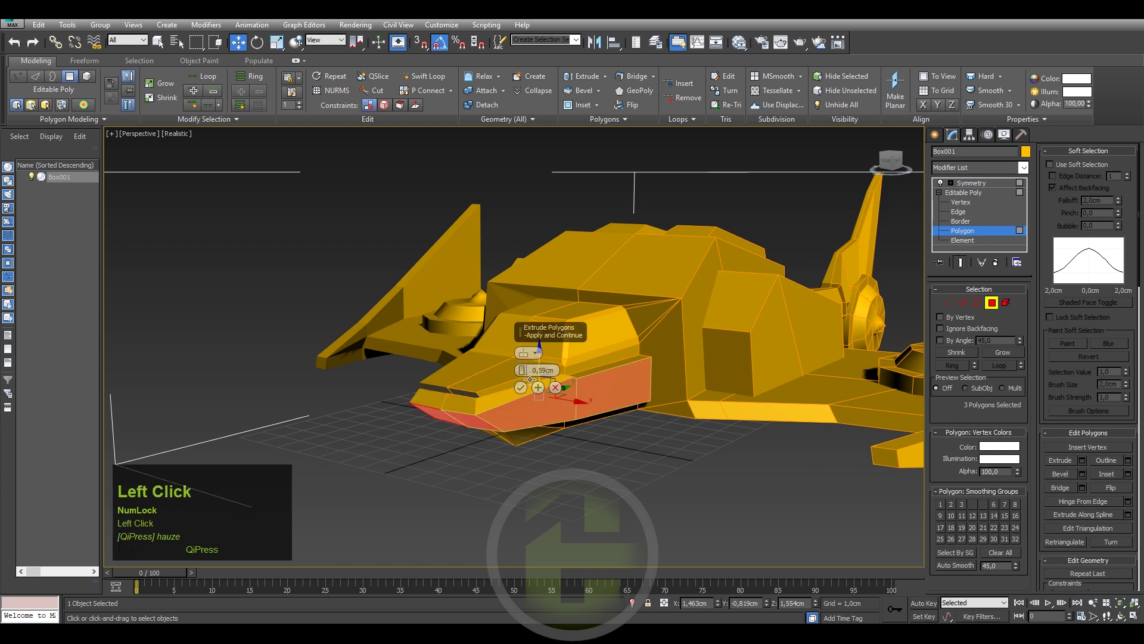
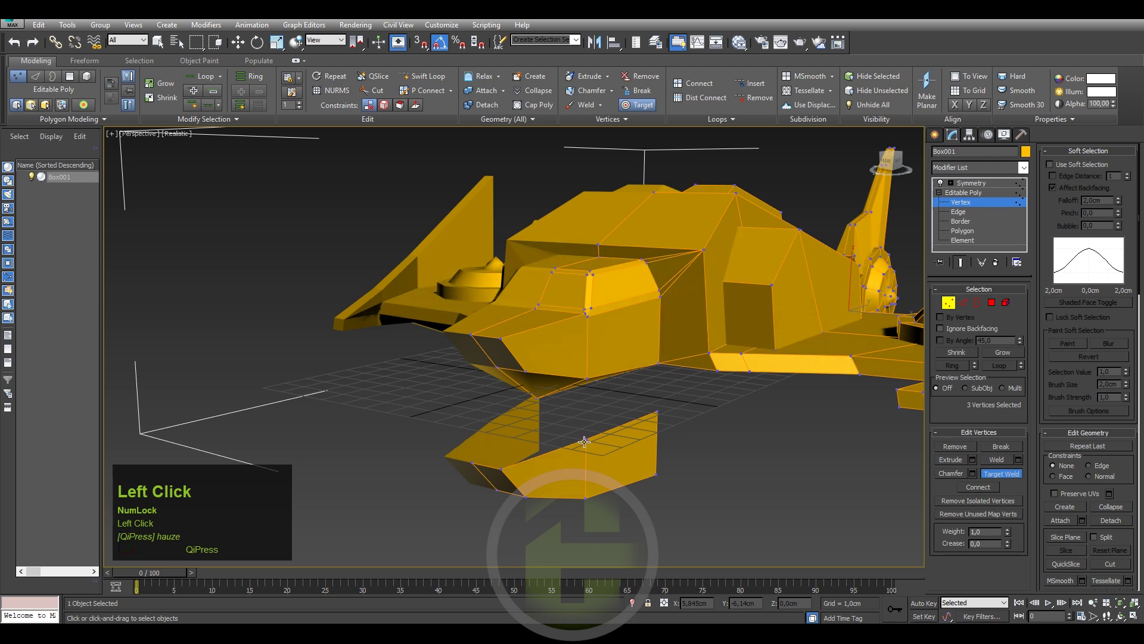
# - Inspect the nose vertices near the cockpit from several angles and undo a stray edit
pyautogui.scroll(3)
pyautogui.click(586, 324)
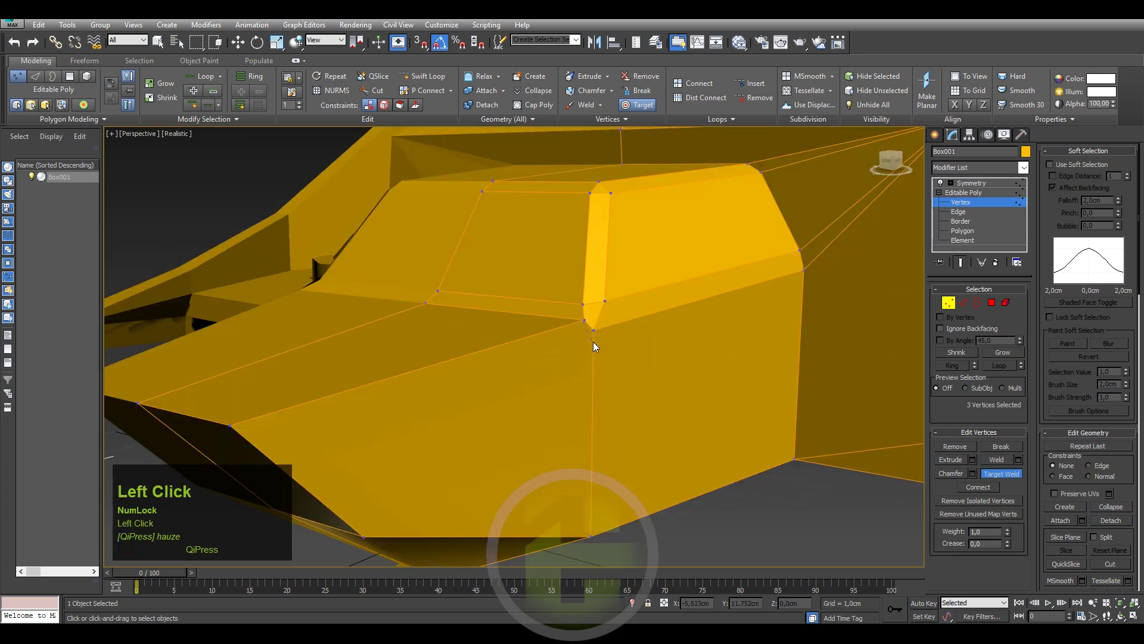
pyautogui.scroll(-3)
pyautogui.middleClick(560, 420)
pyautogui.middleClick(549, 382)
pyautogui.press('ctrl+z')
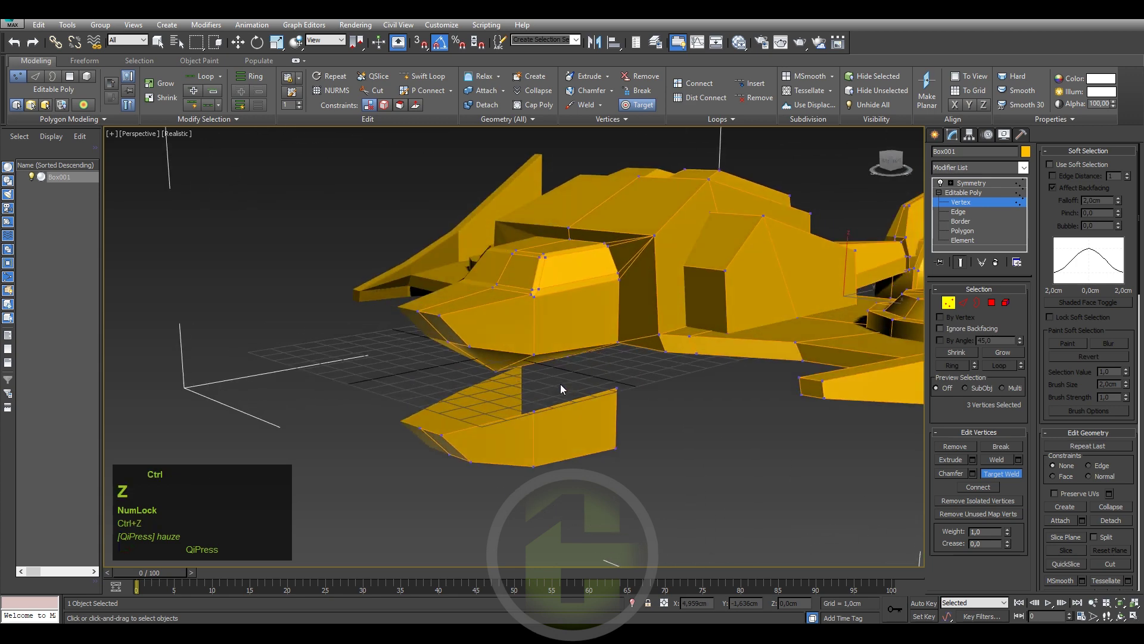
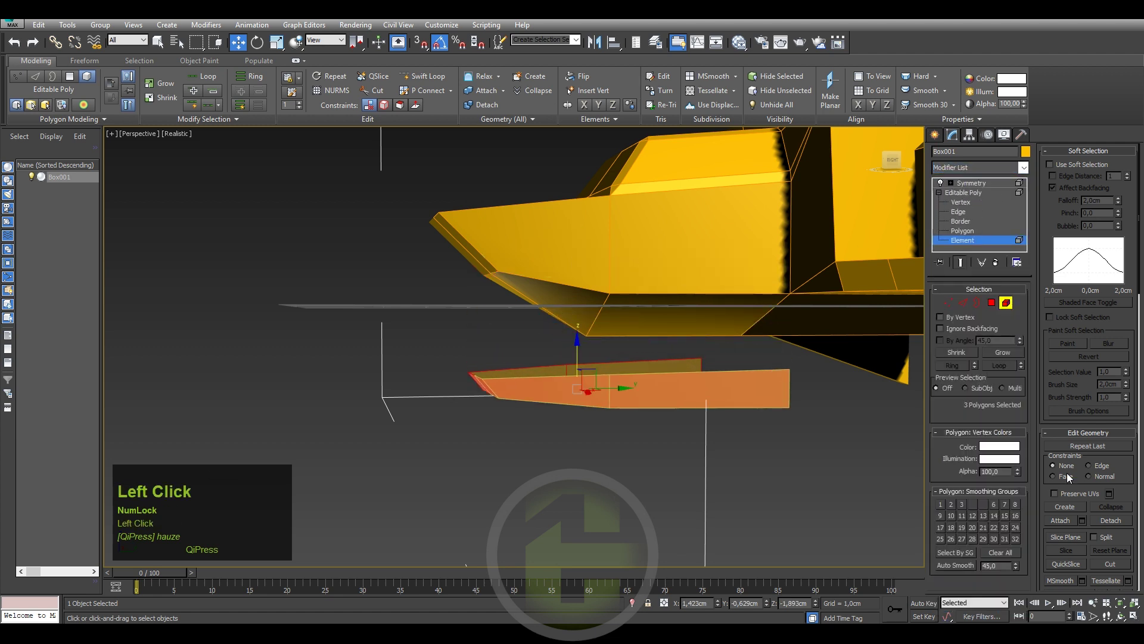
# - Switch the hull to Polygon level to work on the nose underside faces
pyautogui.click(963, 235)
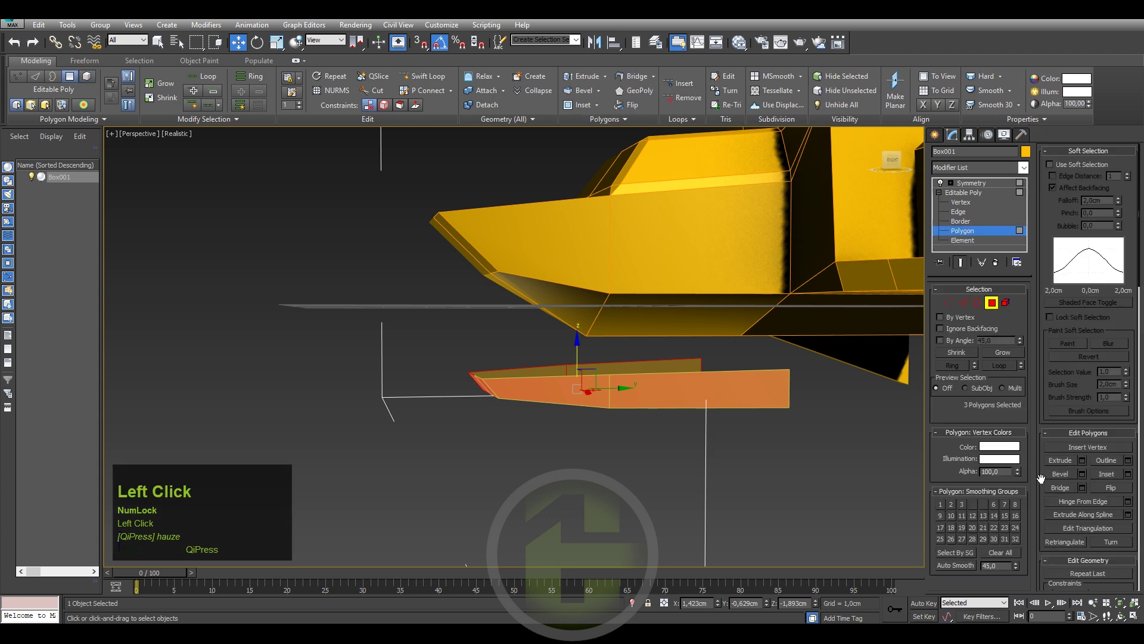
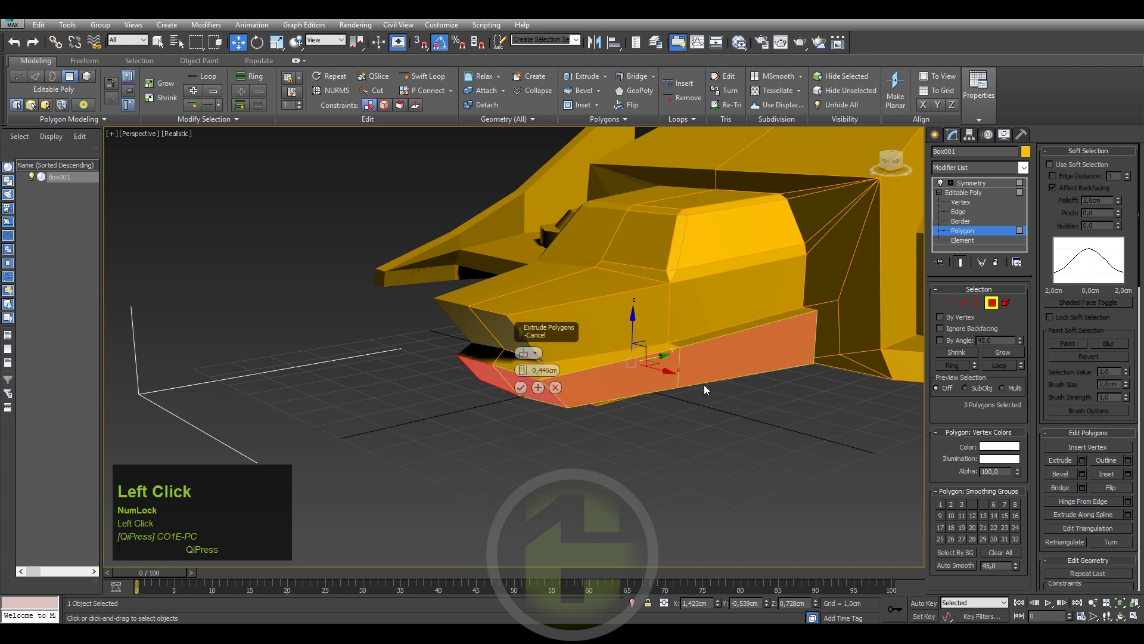
# - Orbit below the ship to view the extruded lower nose section
pyautogui.middleClick(713, 374)
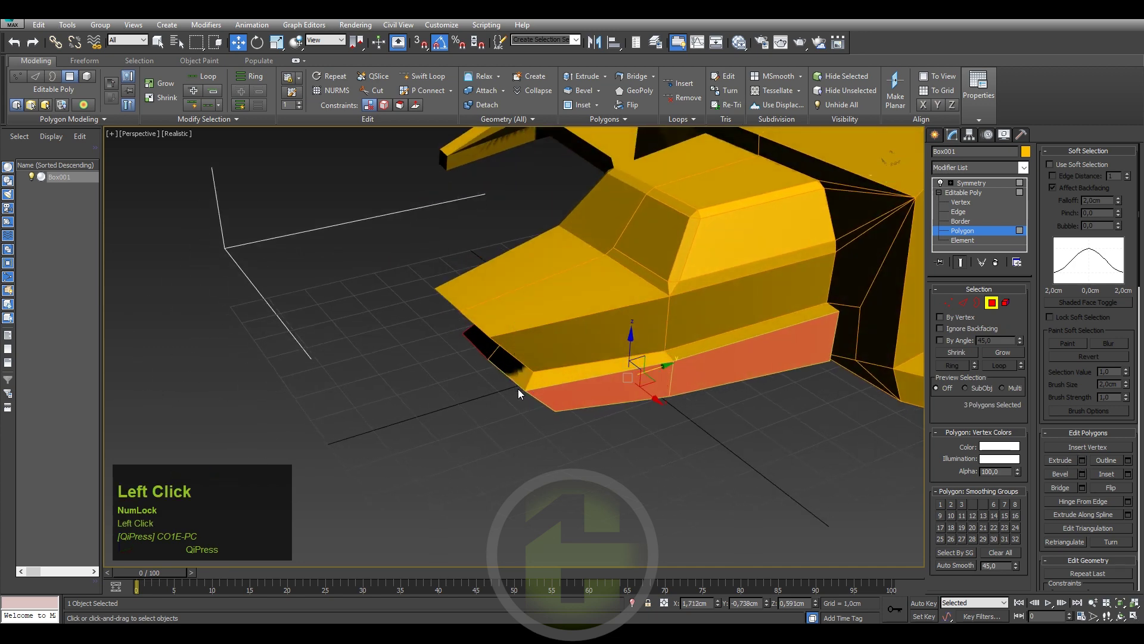
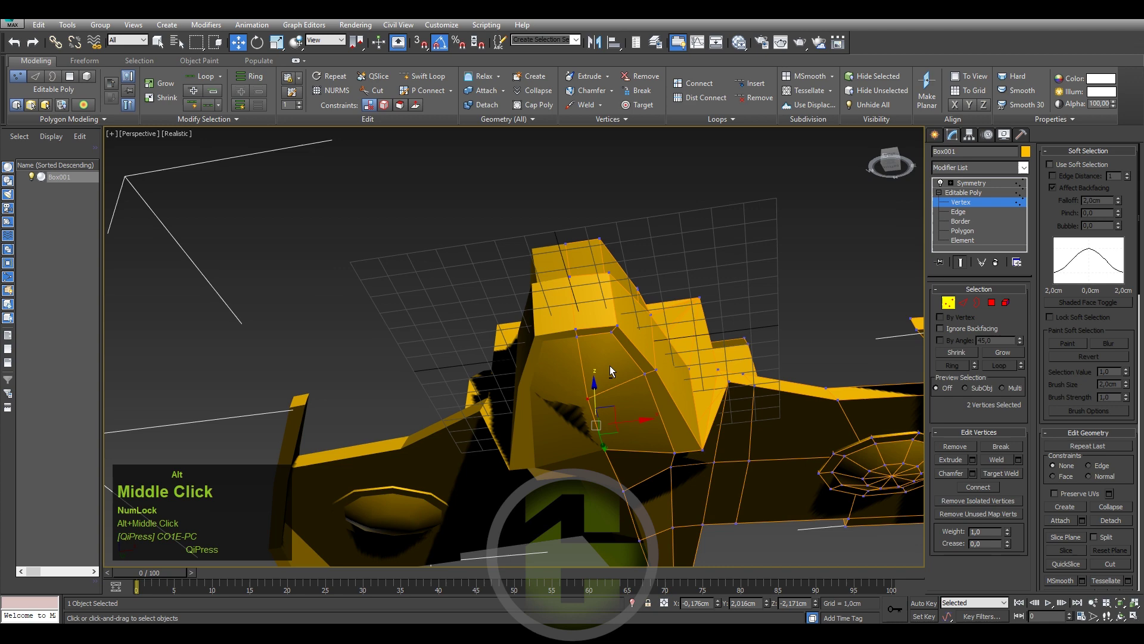
# - At Vertex level, Target Weld two stray underside vertices onto their neighbours
pyautogui.press('1')
pyautogui.rightClick(615, 377)
pyautogui.click(585, 457)
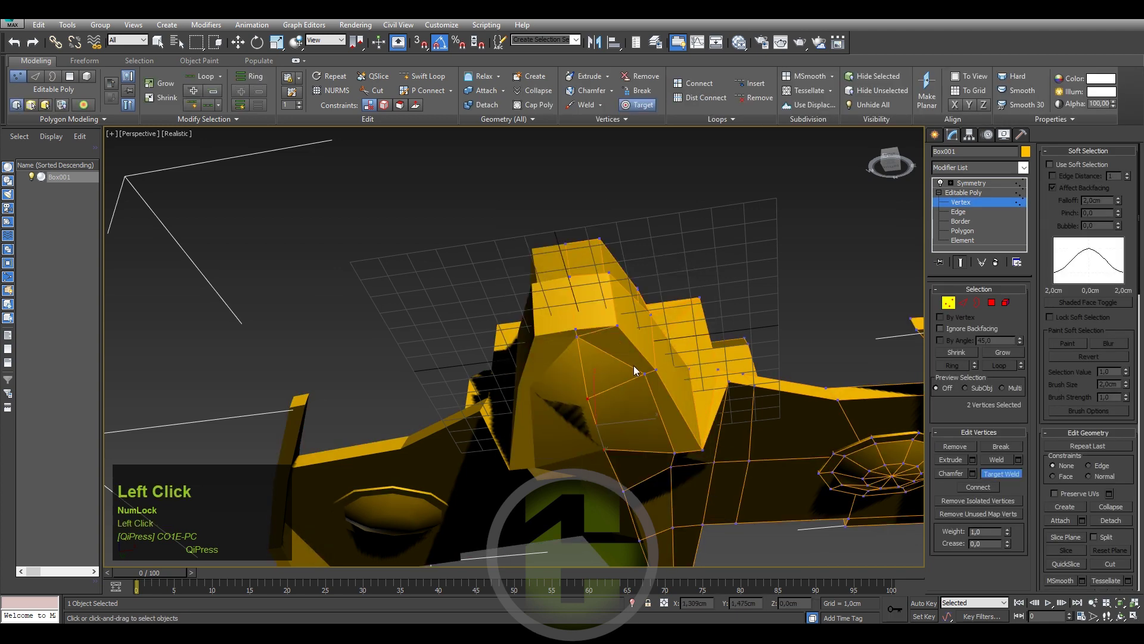
pyautogui.moveTo(618, 429); pyautogui.dragTo(683, 443)
pyautogui.click(680, 445)
pyautogui.middleClick(688, 465)
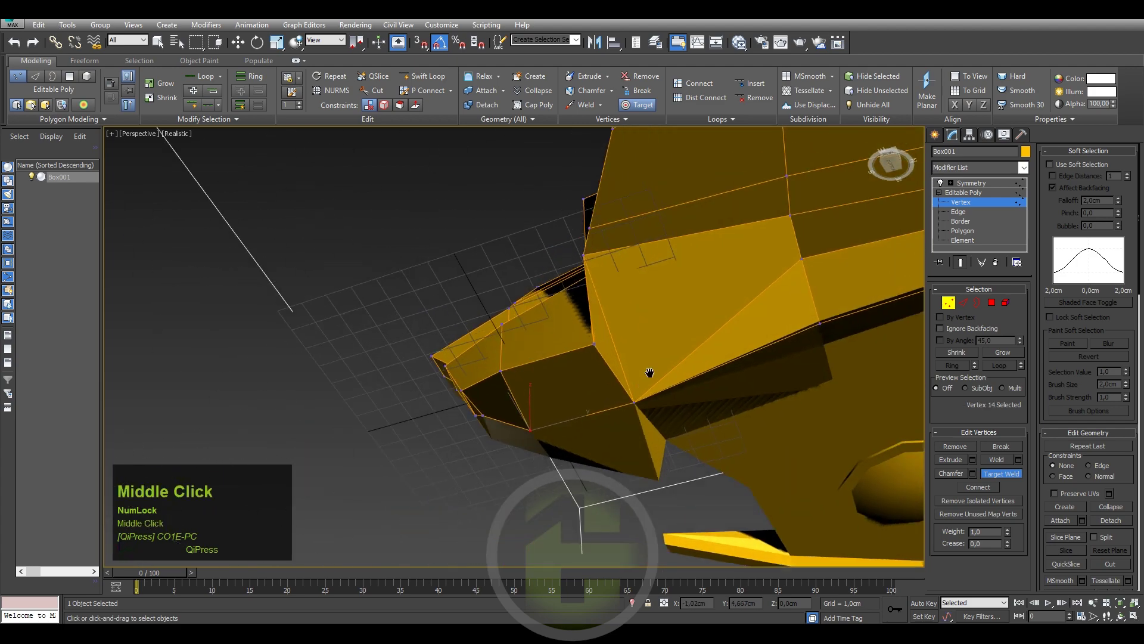
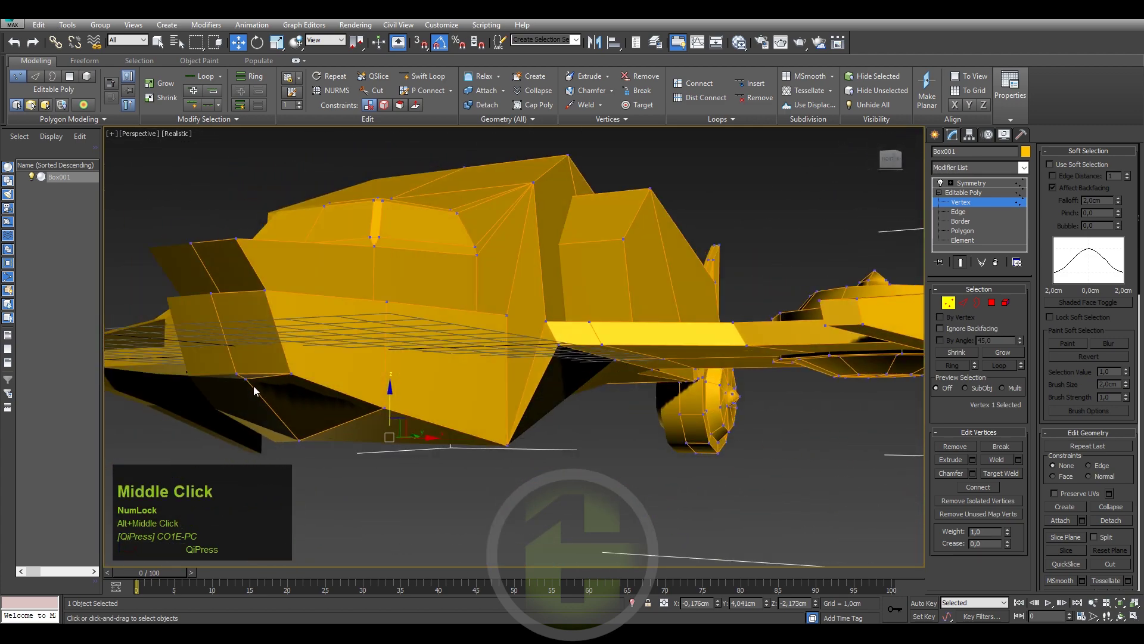
# - Select a vertex on the lower hull's side near the wing junction
pyautogui.click(253, 385)
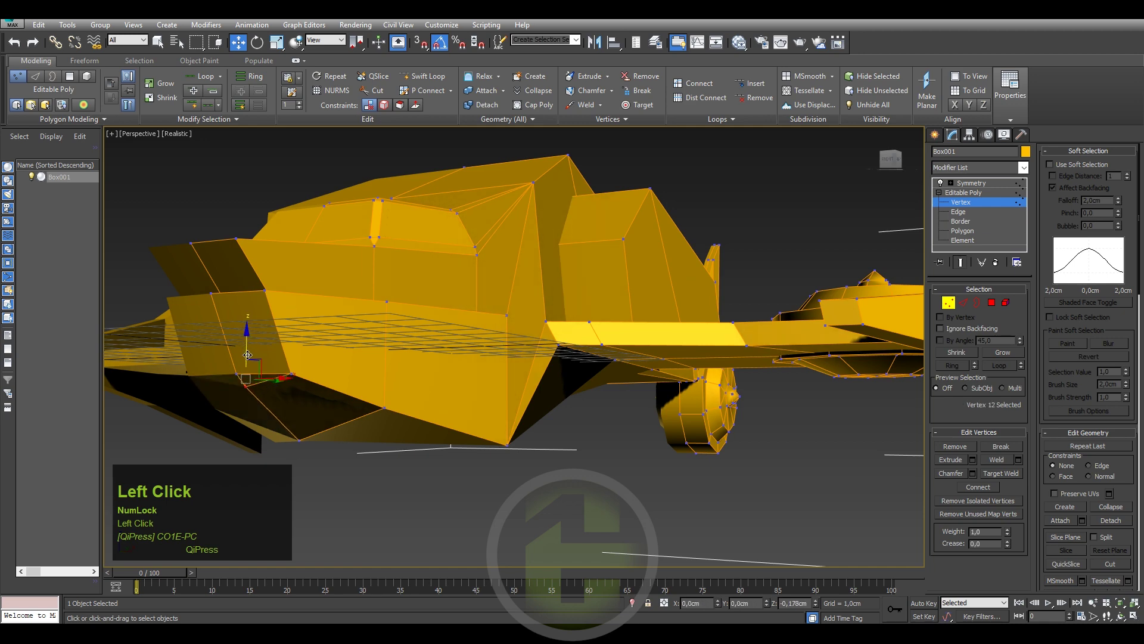
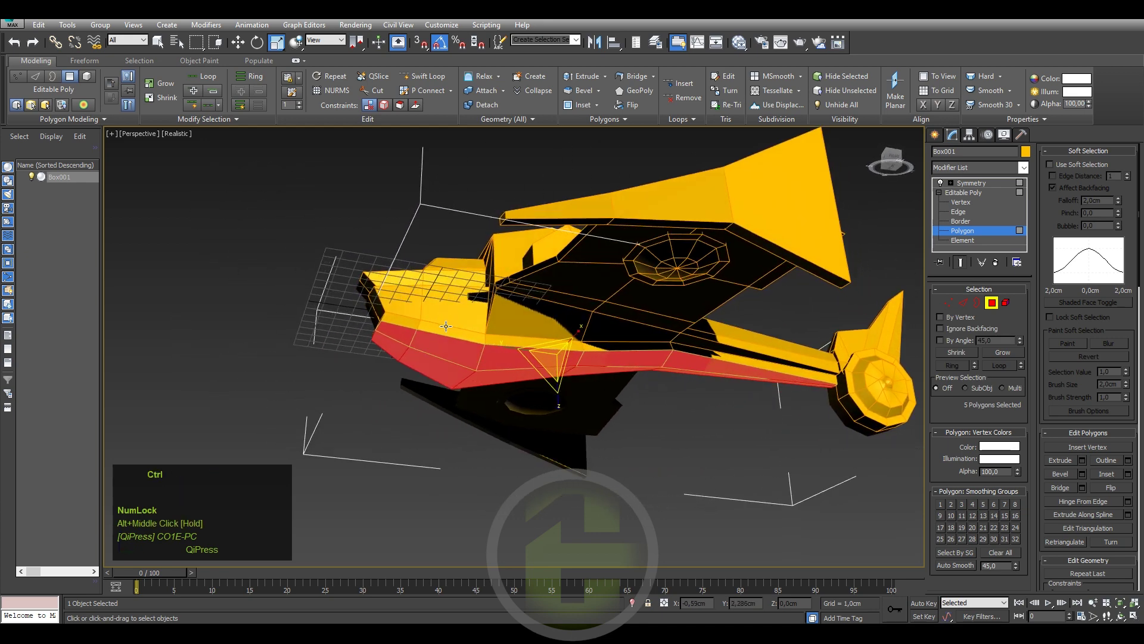
# - Return to Vertex level, start Target Weld from the quad menu and pick a nose vertex
pyautogui.press('1')
pyautogui.rightClick(422, 342)
pyautogui.click(407, 420)
pyautogui.scroll(3)
pyautogui.click(378, 317)
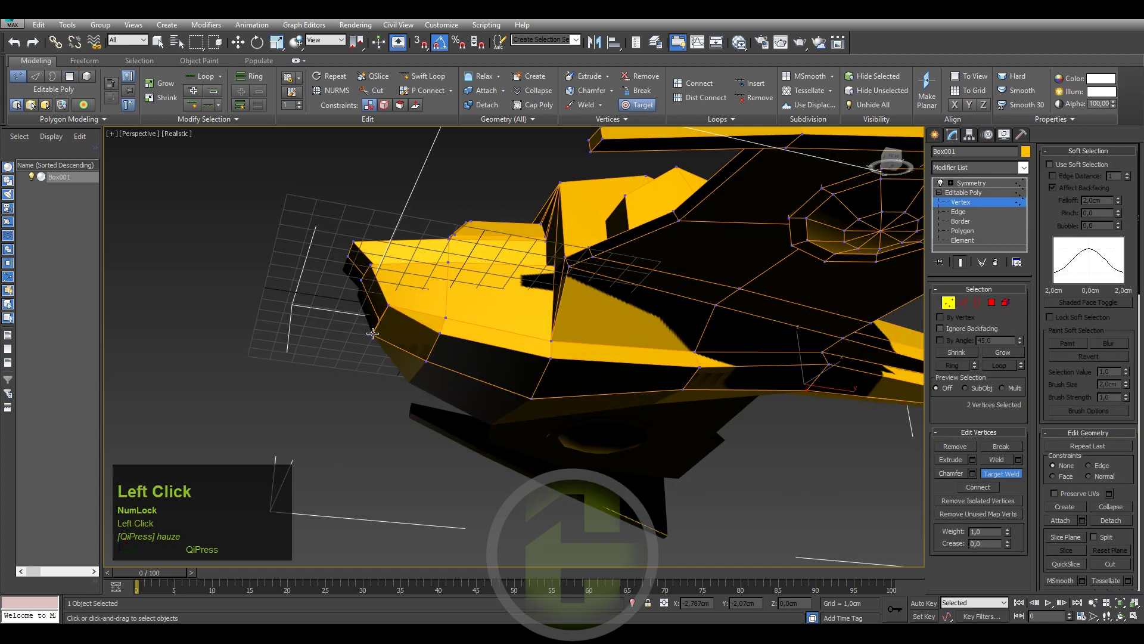
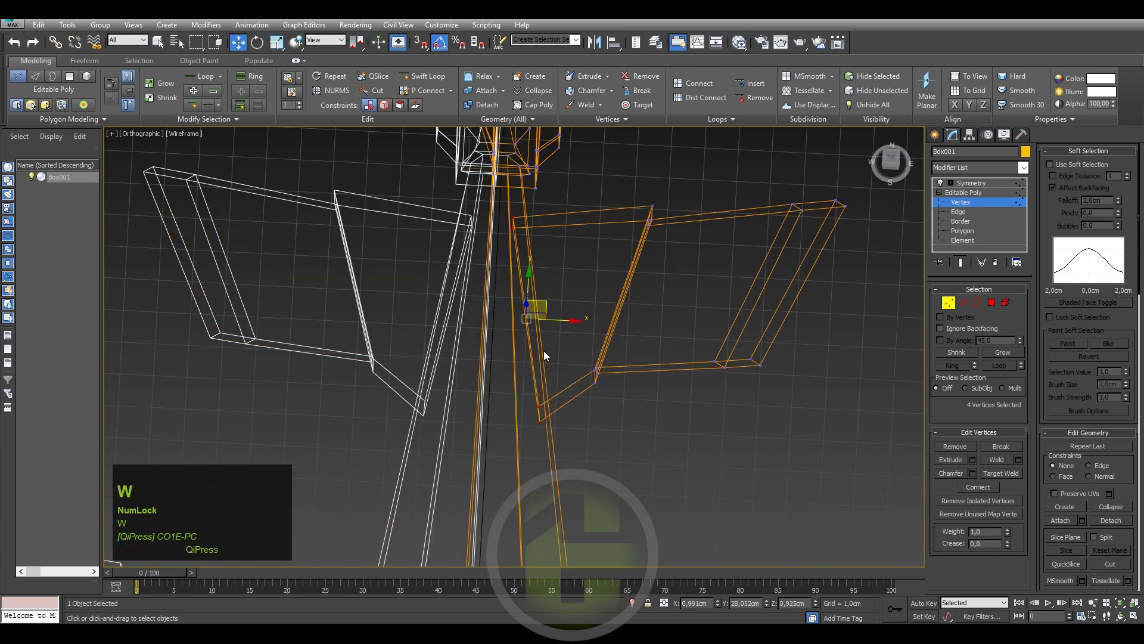
# - Switch to the Realistic + Edged Faces perspective view of the ship's wing area
pyautogui.click(565, 443)
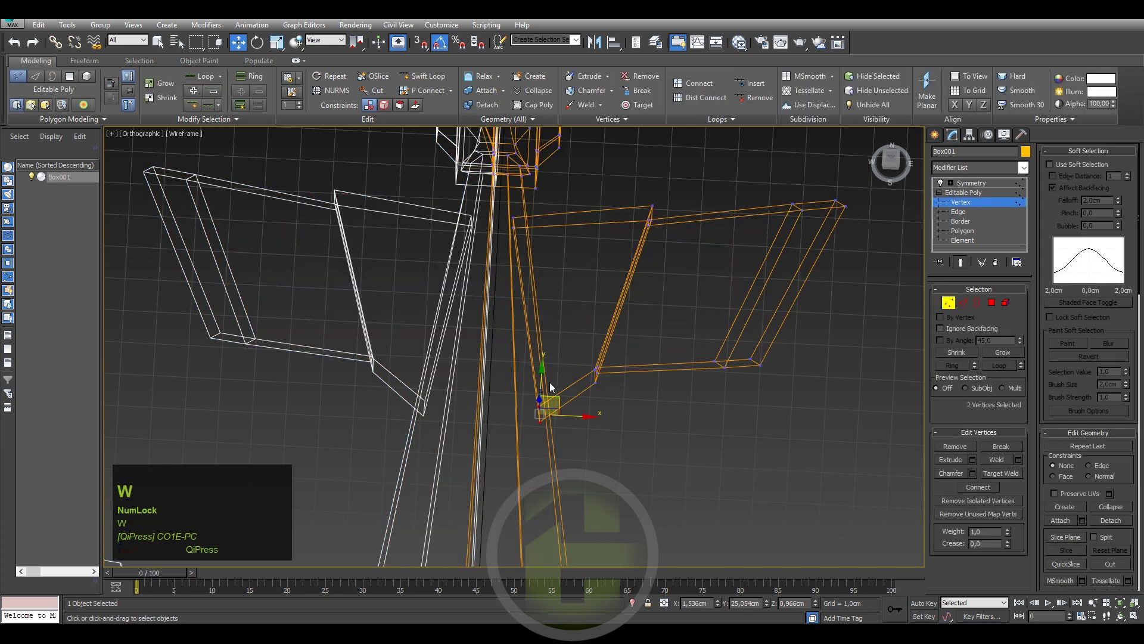
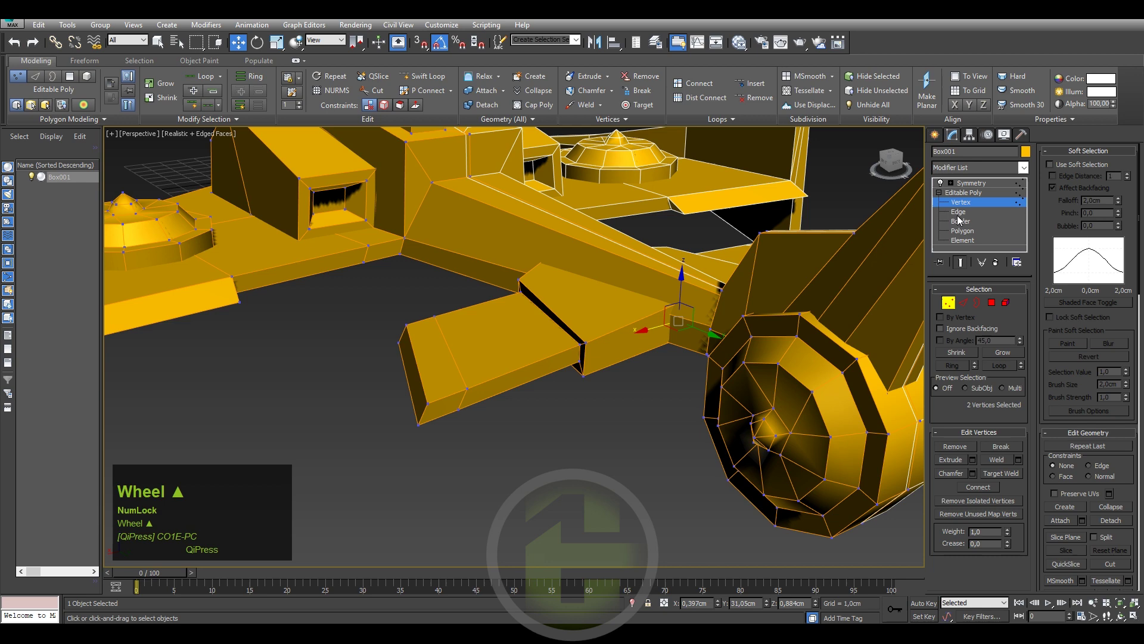
# - Select an edge on the short wing to begin editing the upper hull panel
pyautogui.click(962, 219)
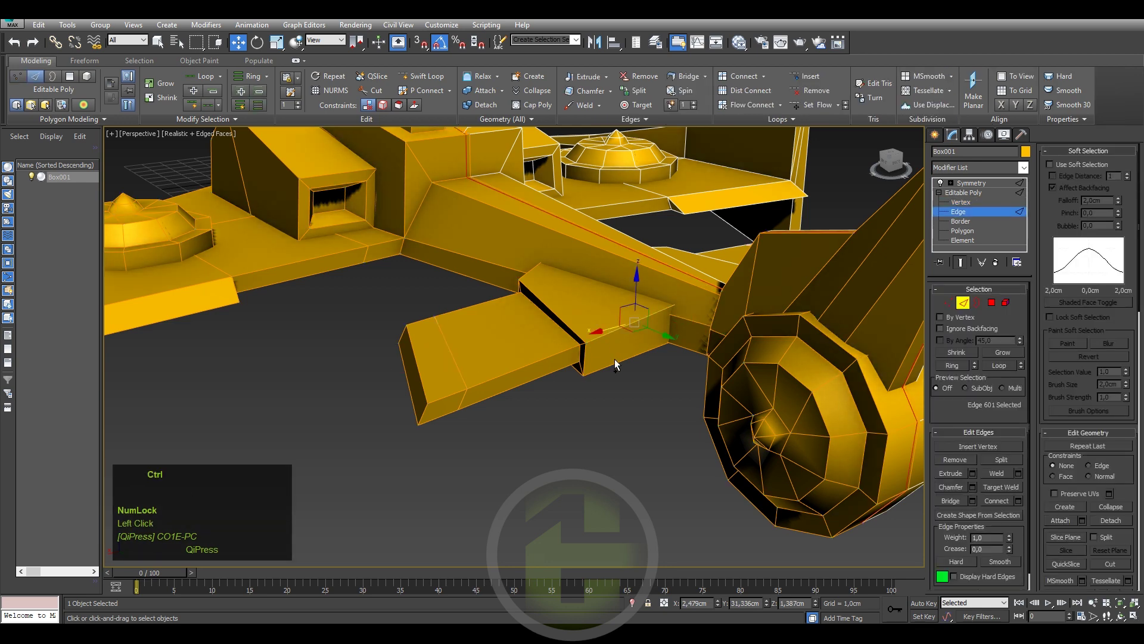
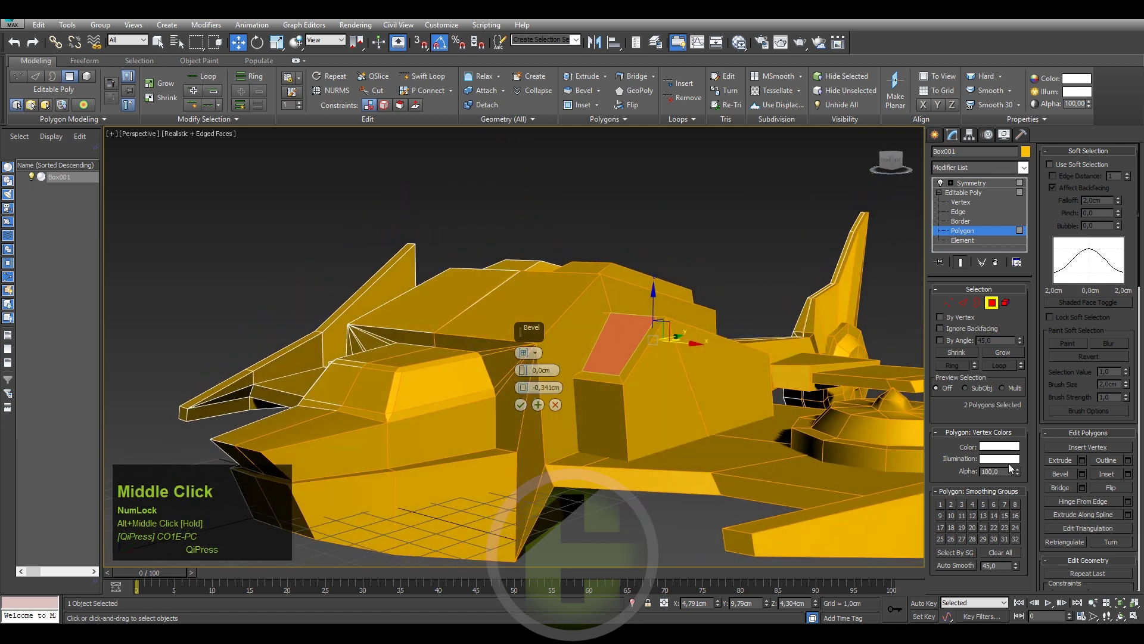
# - Apply the inward bevel to the two selected upper hull faces
pyautogui.click(1086, 464)
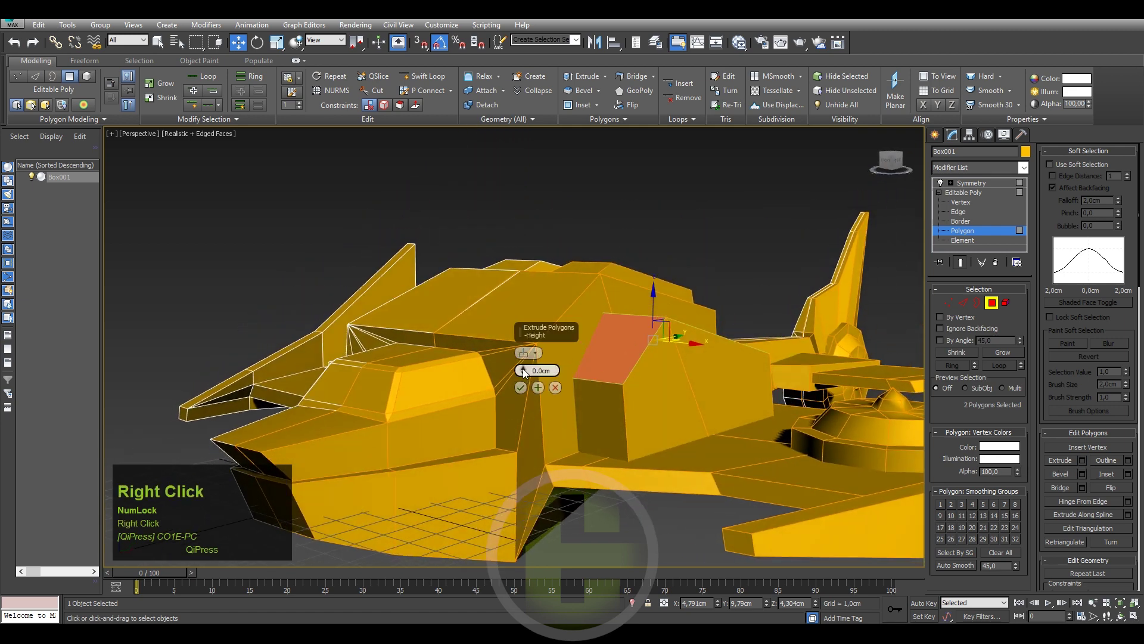
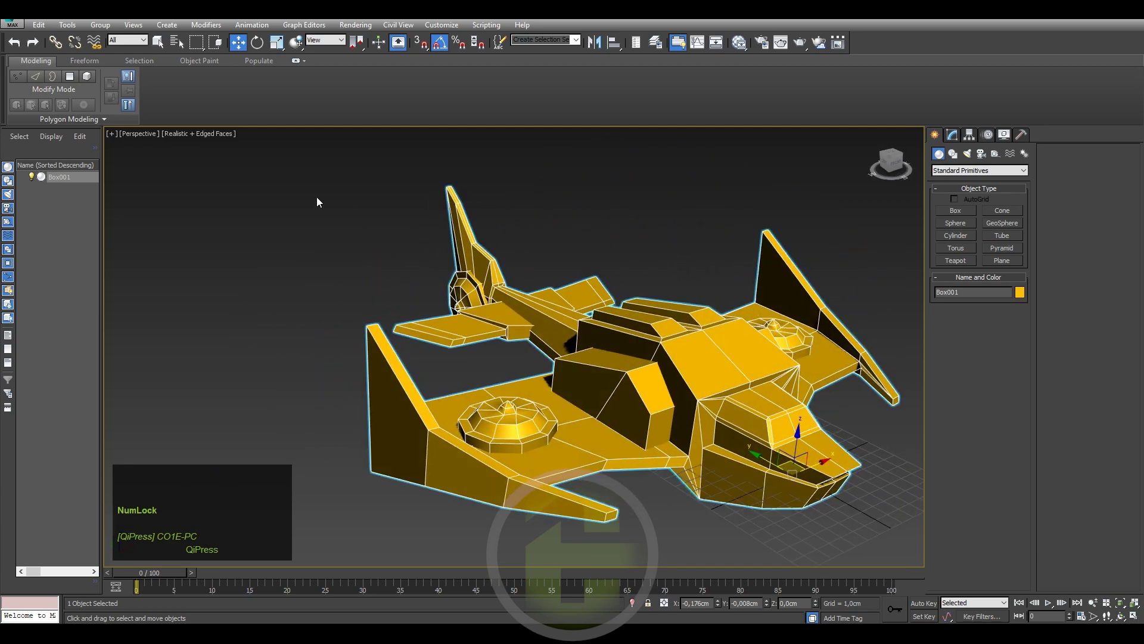
# - Deselect the spaceship and start the Box primitive tool for new detail pieces
pyautogui.click(213, 137)
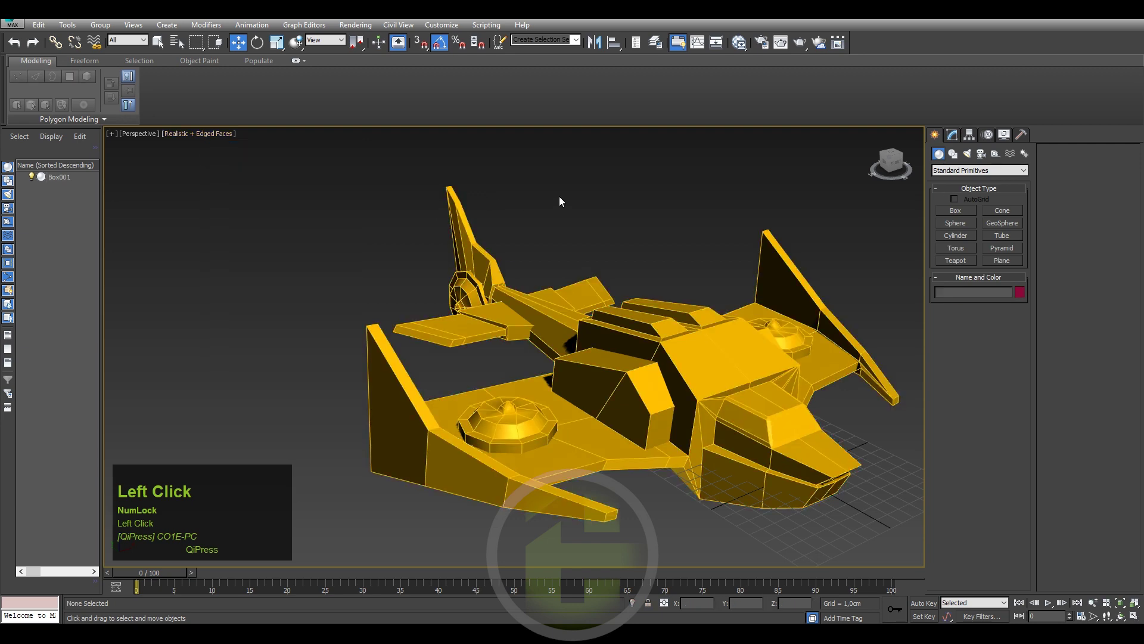
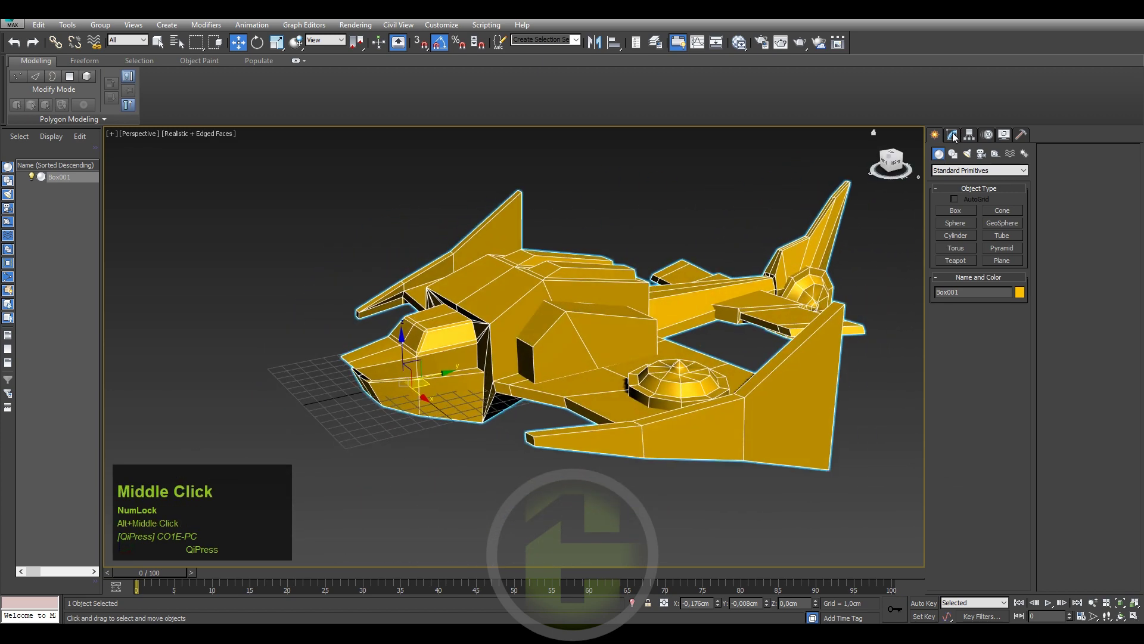
pyautogui.click(958, 134)
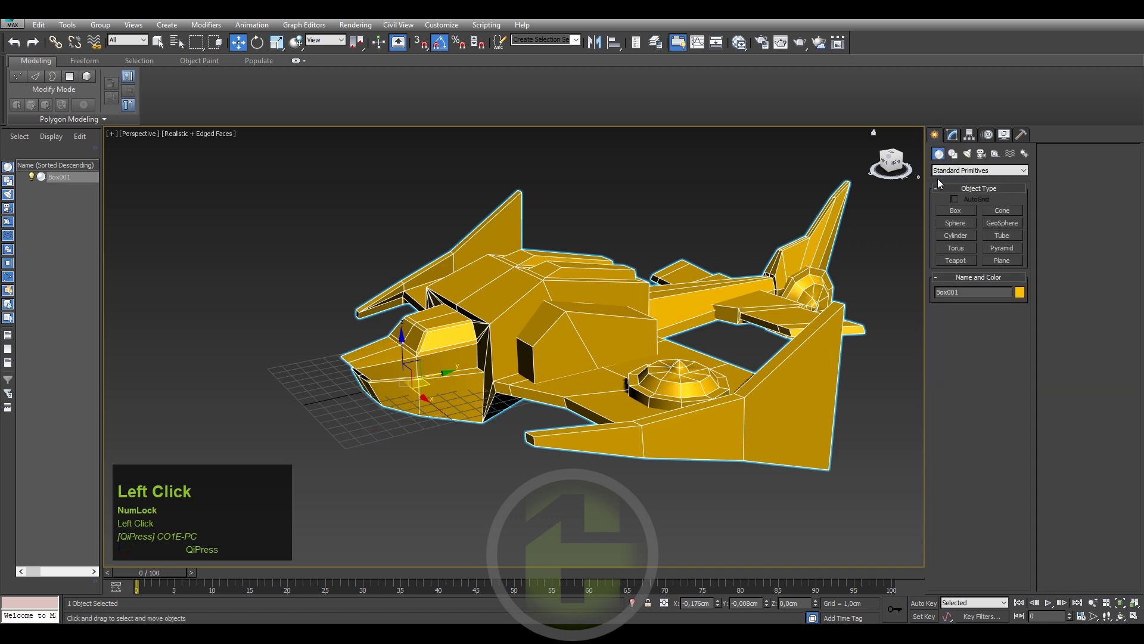
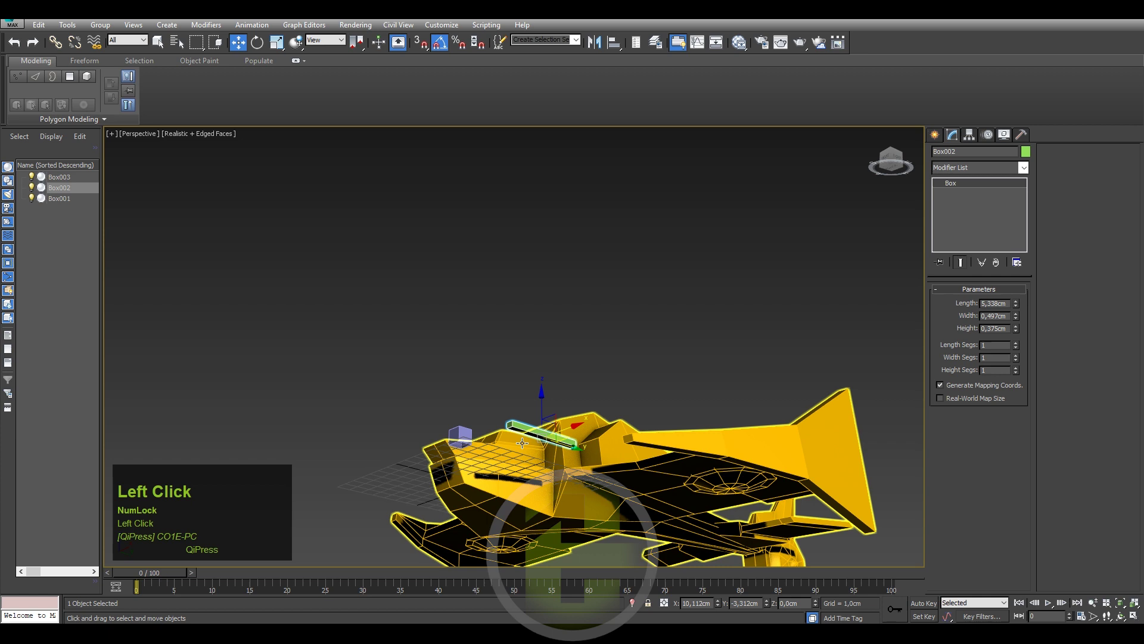
# - Convert the new Box002 into an Editable Poly mesh
pyautogui.rightClick(526, 429)
pyautogui.click(643, 553)
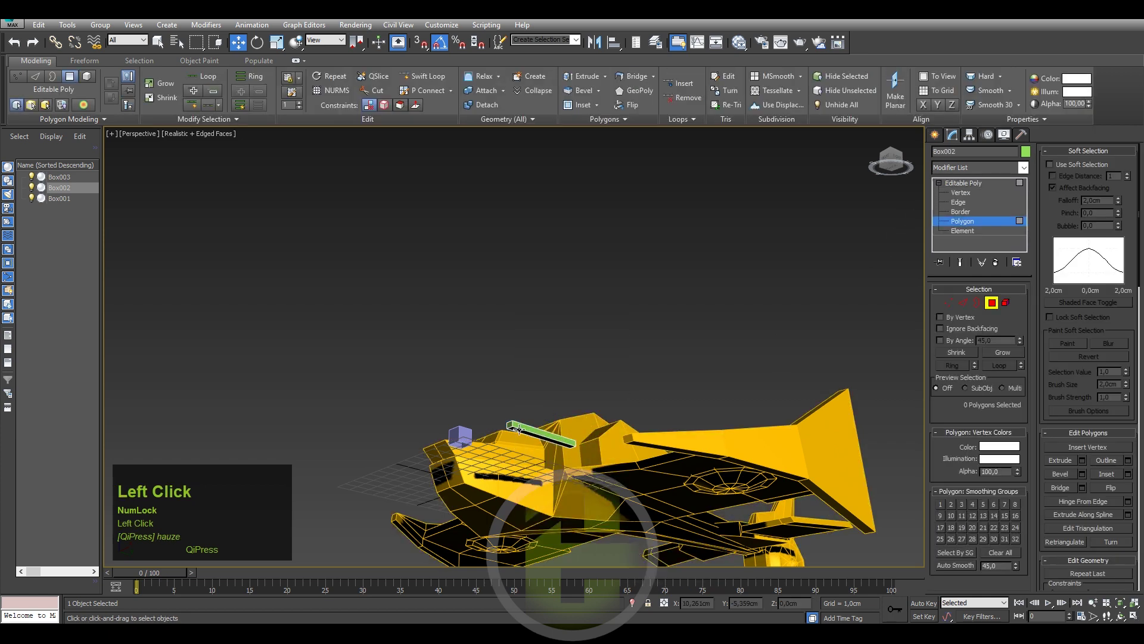
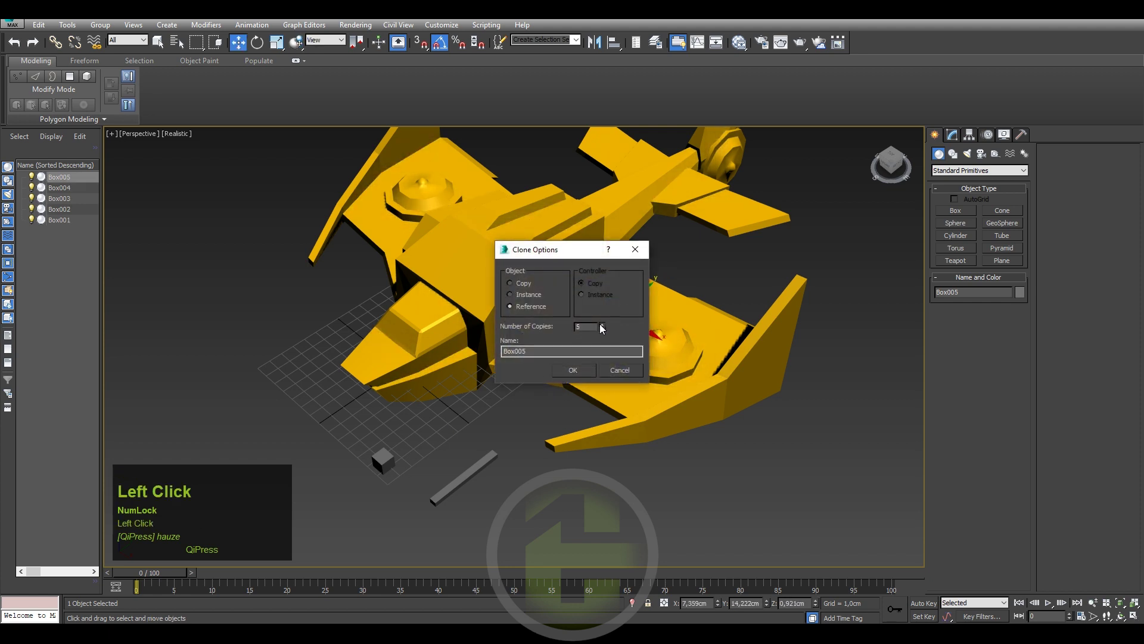
# - Confirm the five referenced clones, select the last box and enter Vertex level to angle the slats
pyautogui.middleClick(601, 286)
pyautogui.moveTo(625, 338); pyautogui.dragTo(951, 138)
pyautogui.click(951, 138)
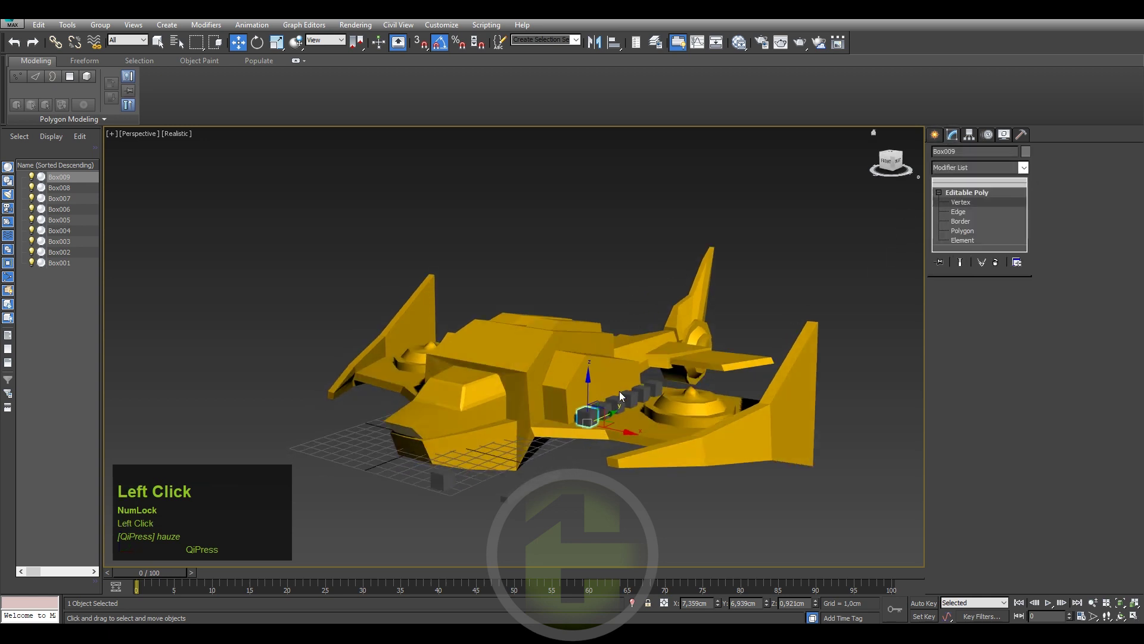
pyautogui.scroll(3)
pyautogui.middleClick(602, 383)
pyautogui.click(670, 324)
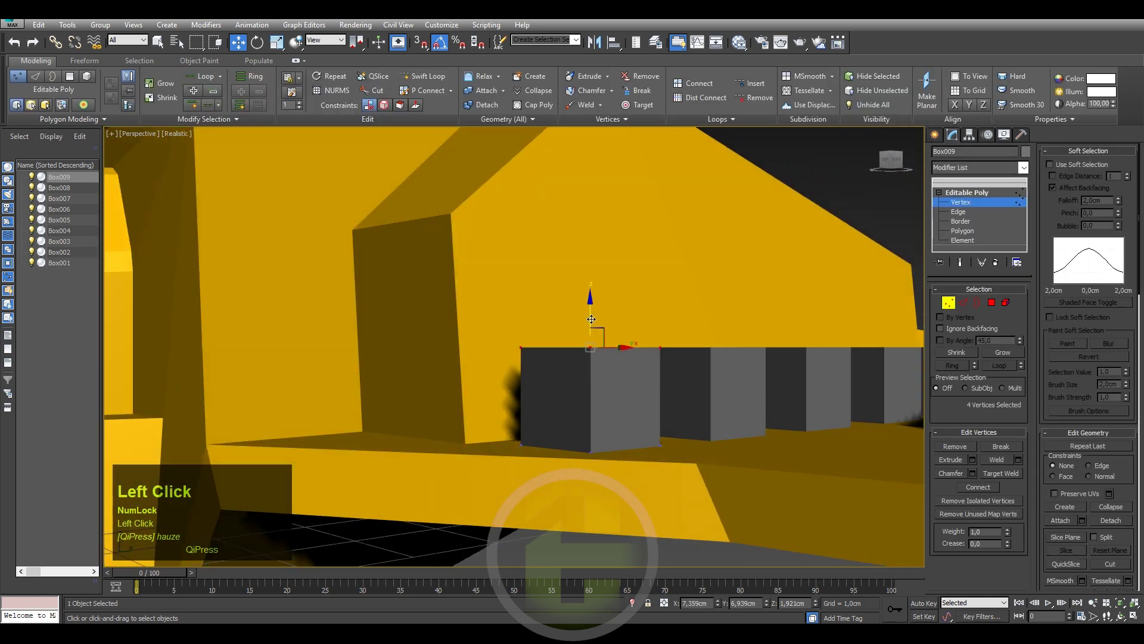
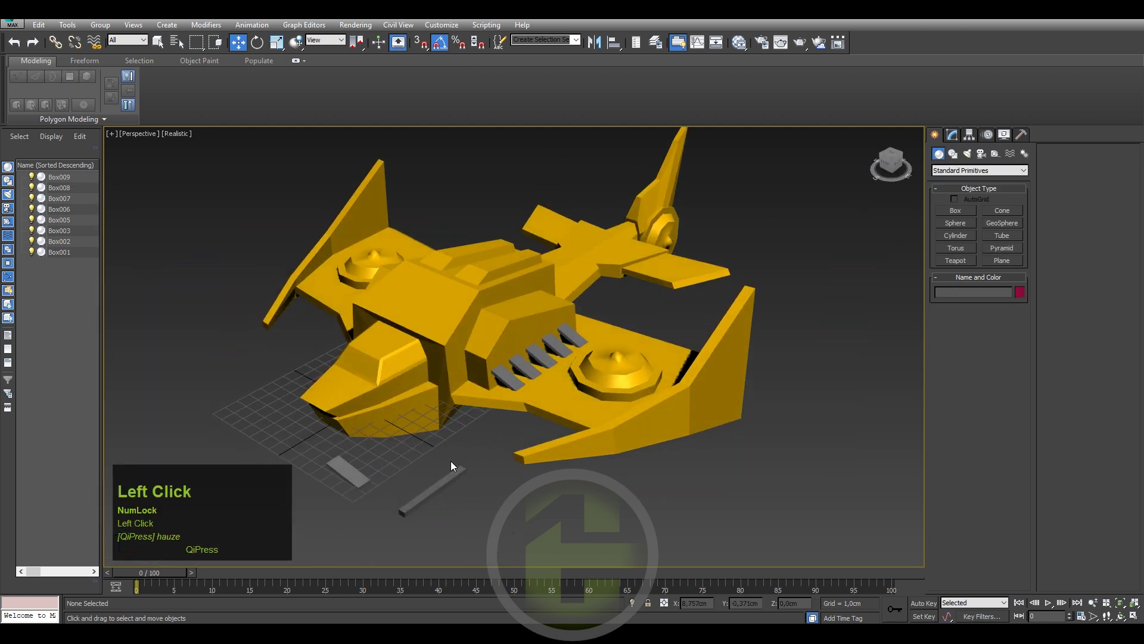
# - Pan the view toward the ship's nose to place the cylinder and box details
pyautogui.middleClick(438, 410)
pyautogui.middleClick(579, 412)
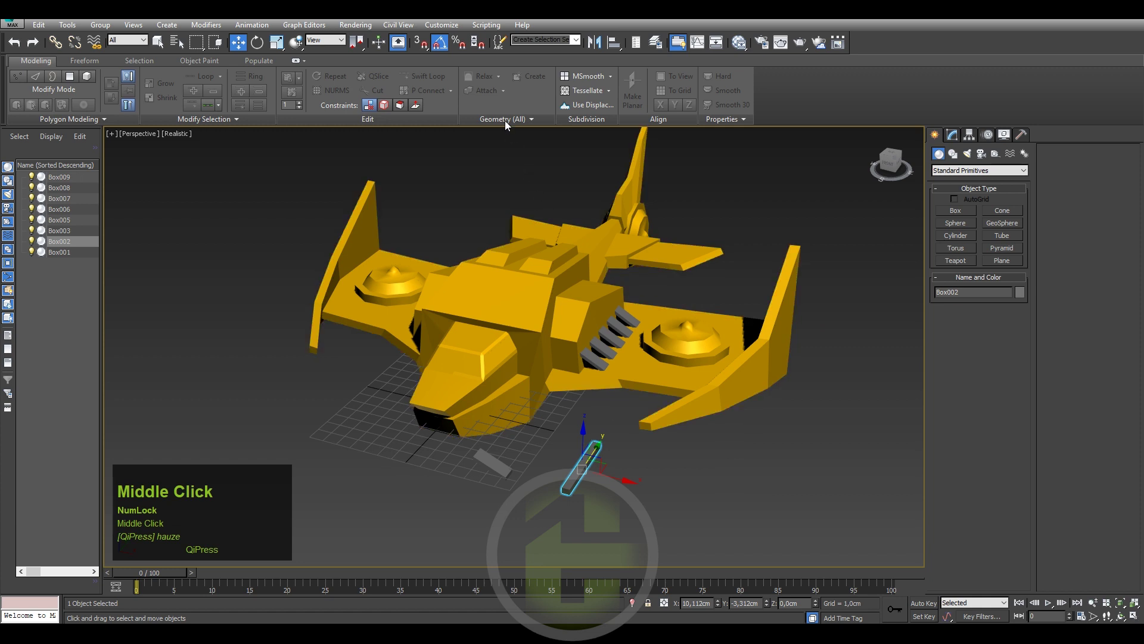
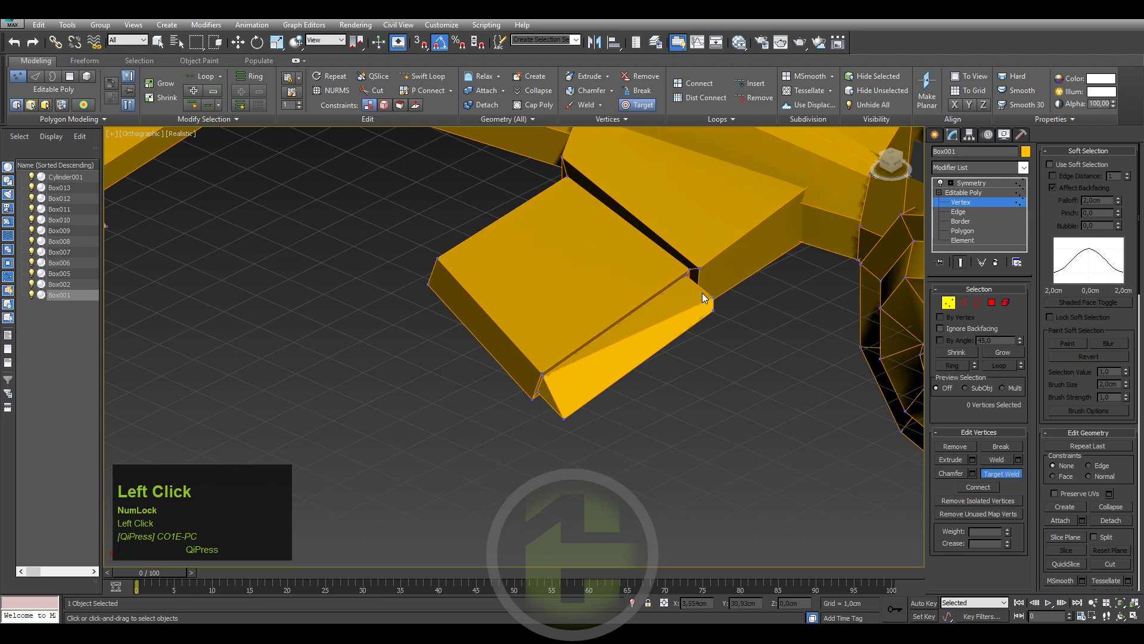
# - Zoom out from the wing panel close-up to frame the whole yellow spaceship
pyautogui.middleClick(613, 285)
pyautogui.scroll(-3)
pyautogui.middleClick(579, 432)
pyautogui.scroll(-3)
# - Switch the viewport to Perspective and orbit around the spaceship to reach the spare boxes
pyautogui.press('p')
pyautogui.moveTo(655, 438); pyautogui.dragTo(756, 388)
pyautogui.middleClick(756, 388)
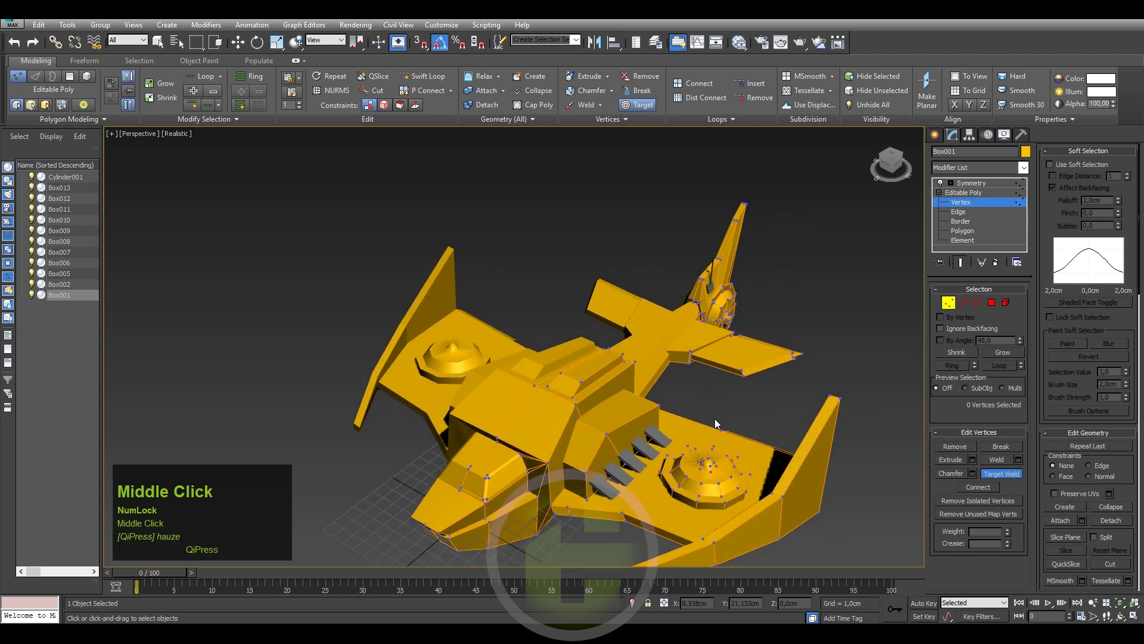
pyautogui.scroll(3)
pyautogui.middleClick(772, 357)
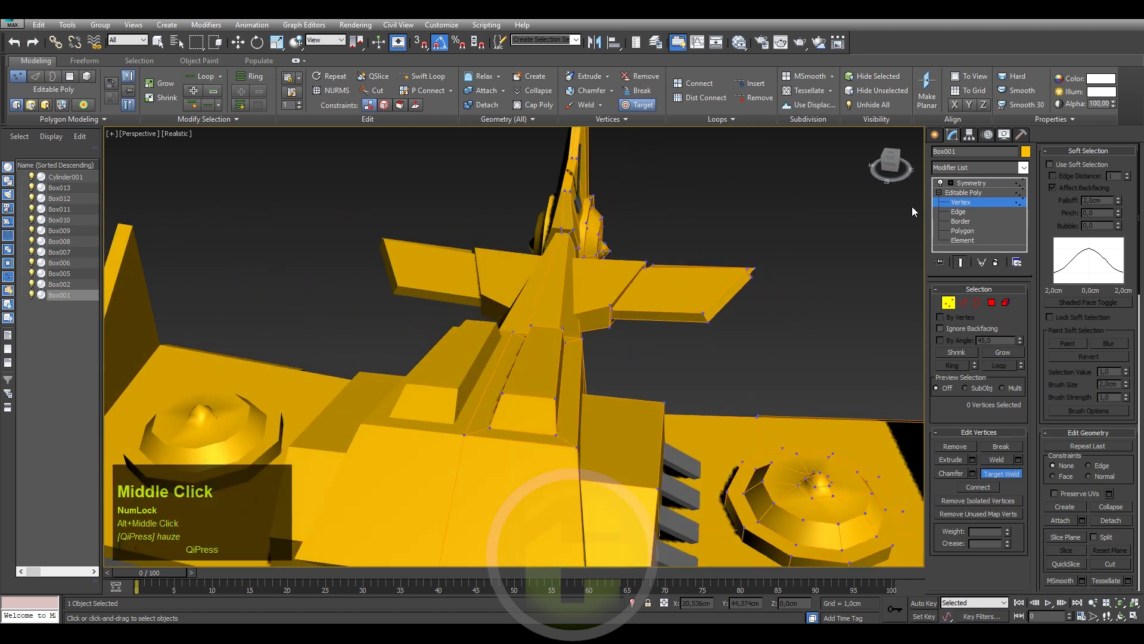
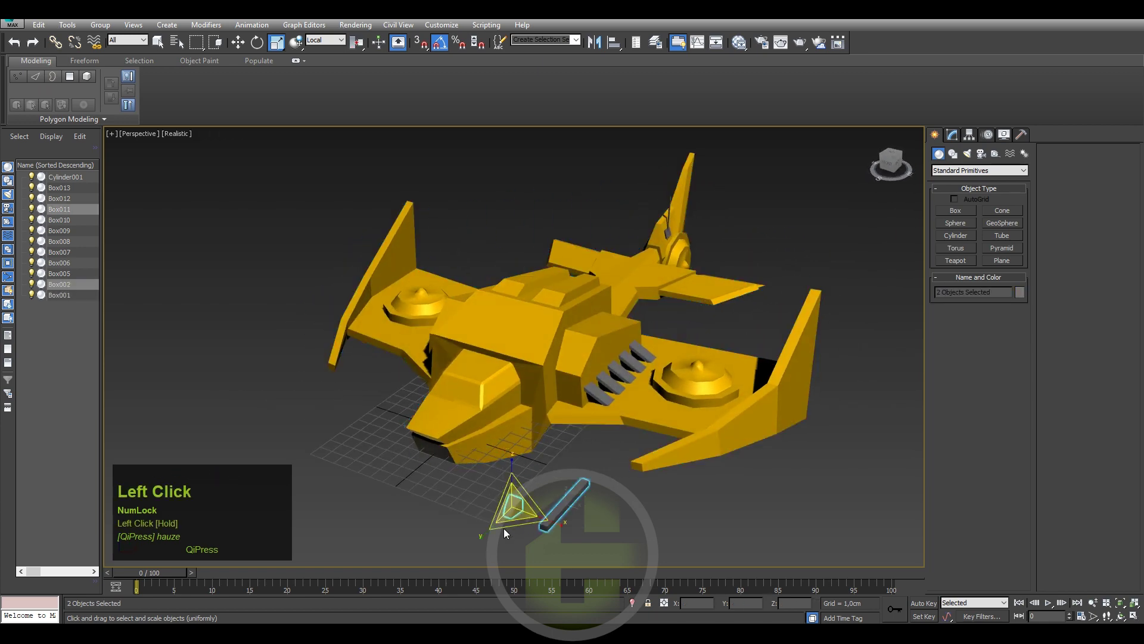
# - Delete the selected Box011 and Box002 pieces and clear the selection on the whole ship
pyautogui.press('Delete')
pyautogui.middleClick(566, 460)
pyautogui.moveTo(593, 445); pyautogui.dragTo(936, 139)
pyautogui.click(936, 139)
pyautogui.click(757, 262)
pyautogui.middleClick(756, 279)
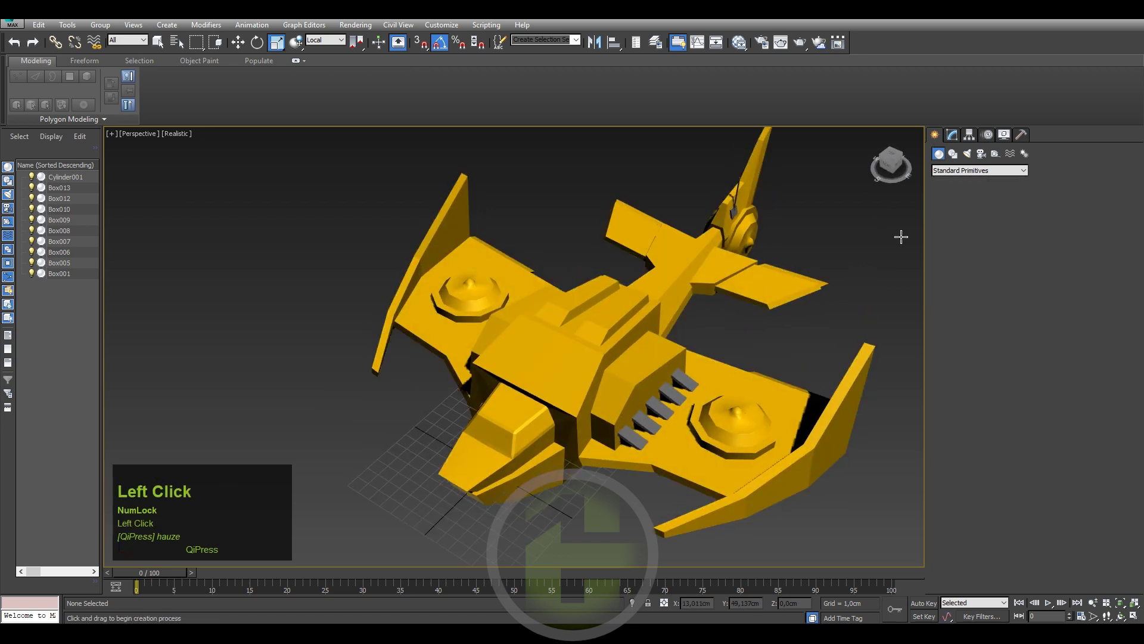
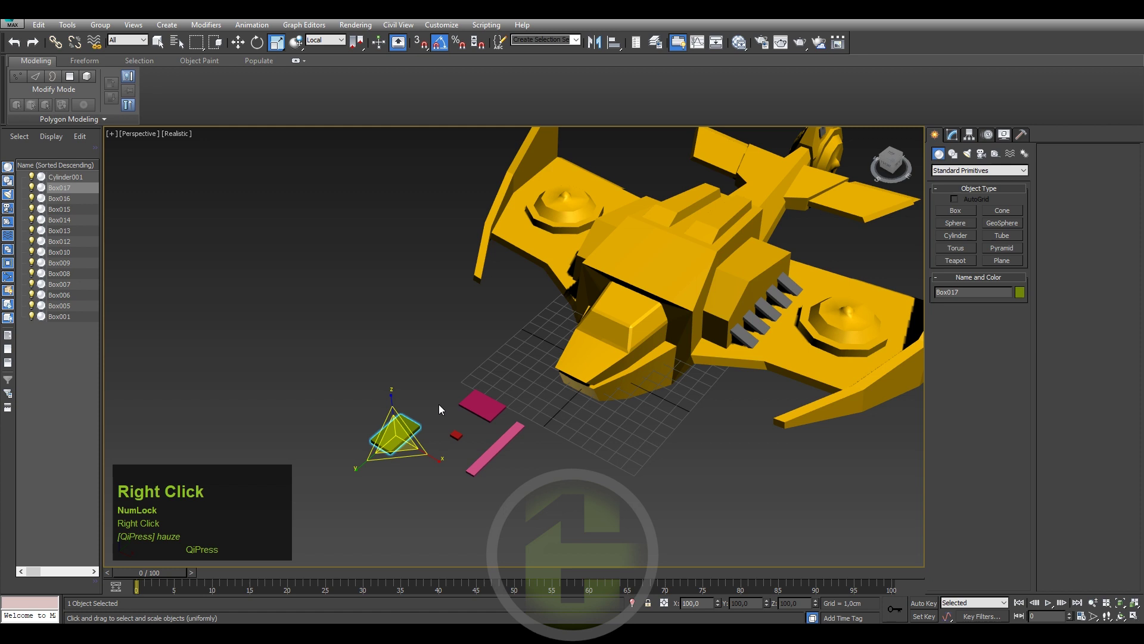
# - Shift the view toward the ship's hull where the detail plates will be drawn
pyautogui.middleClick(465, 407)
pyautogui.moveTo(457, 438); pyautogui.dragTo(499, 385)
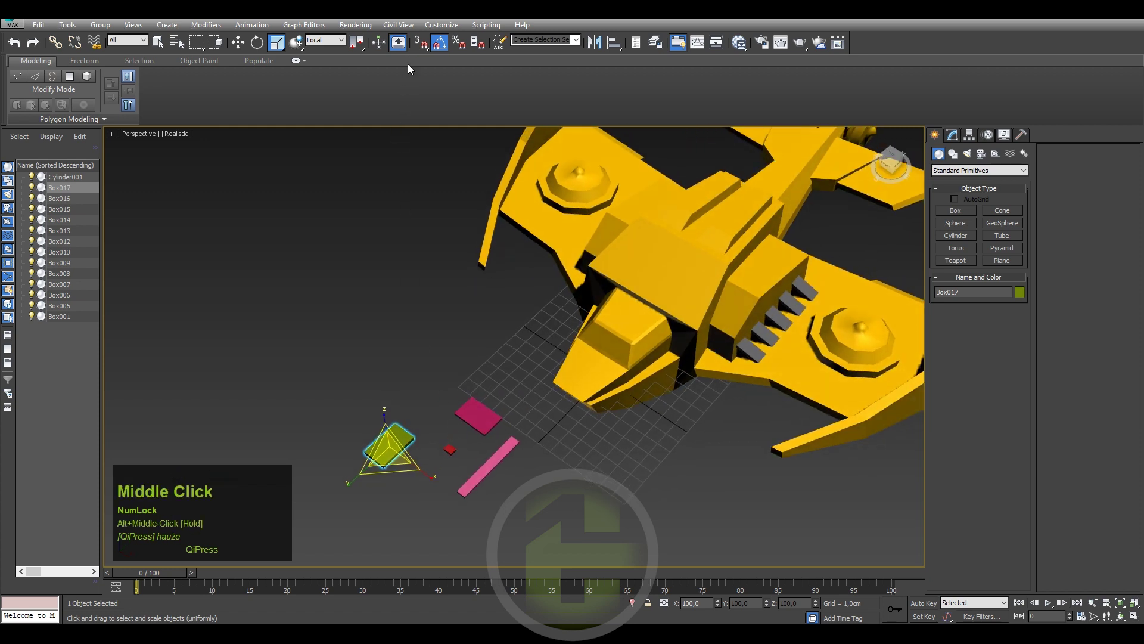
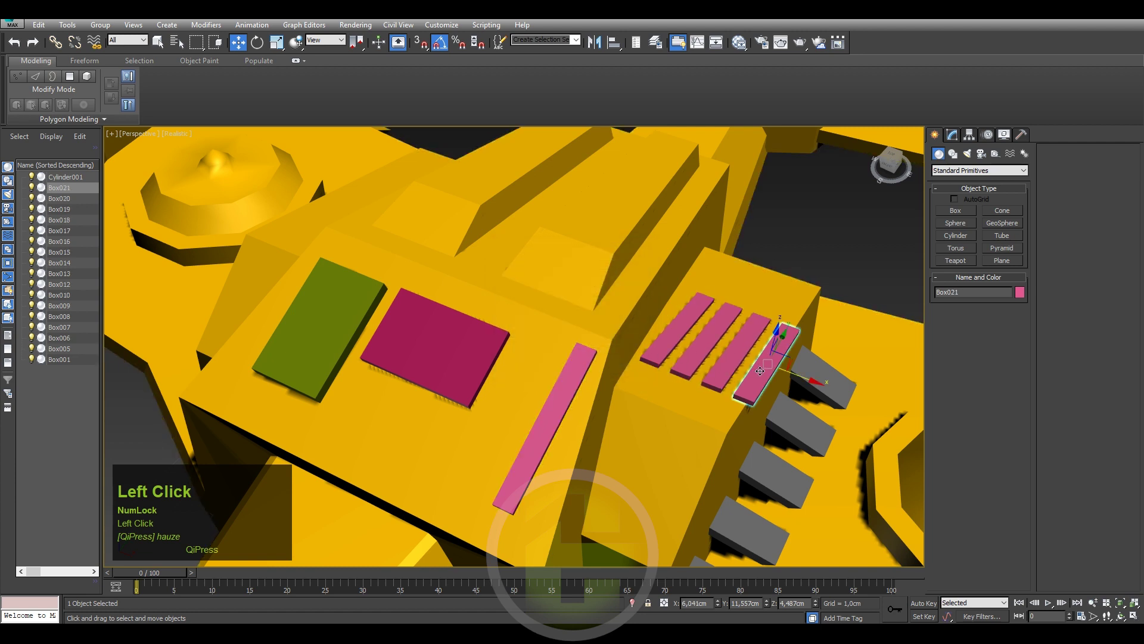
# - Delete stray hull pieces and frame the whole spaceship in view
pyautogui.press('Delete')
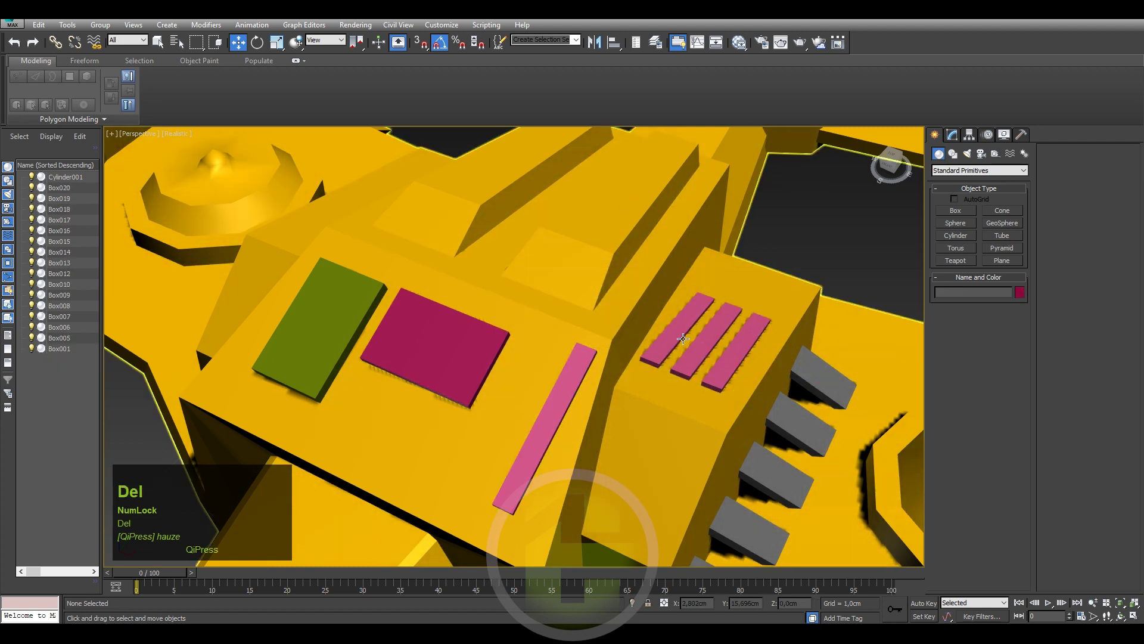
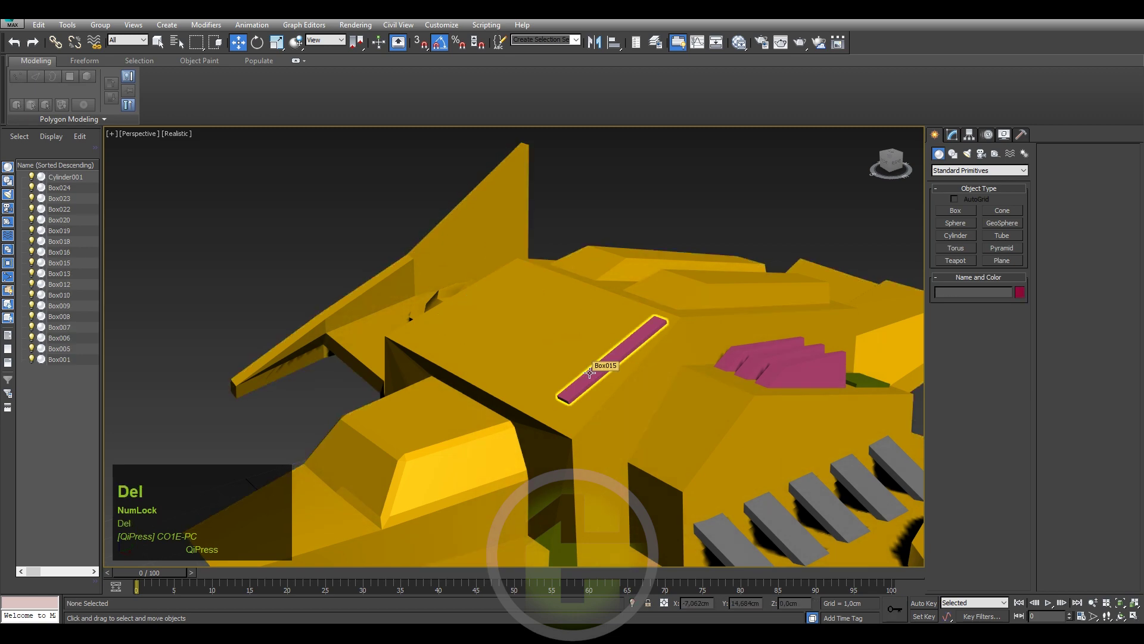
pyautogui.click(589, 370)
pyautogui.press('Delete')
# - Orbit and zoom to view the attached ship from the front
pyautogui.middleClick(654, 391)
pyautogui.scroll(-3)
pyautogui.moveTo(612, 324); pyautogui.dragTo(617, 334)
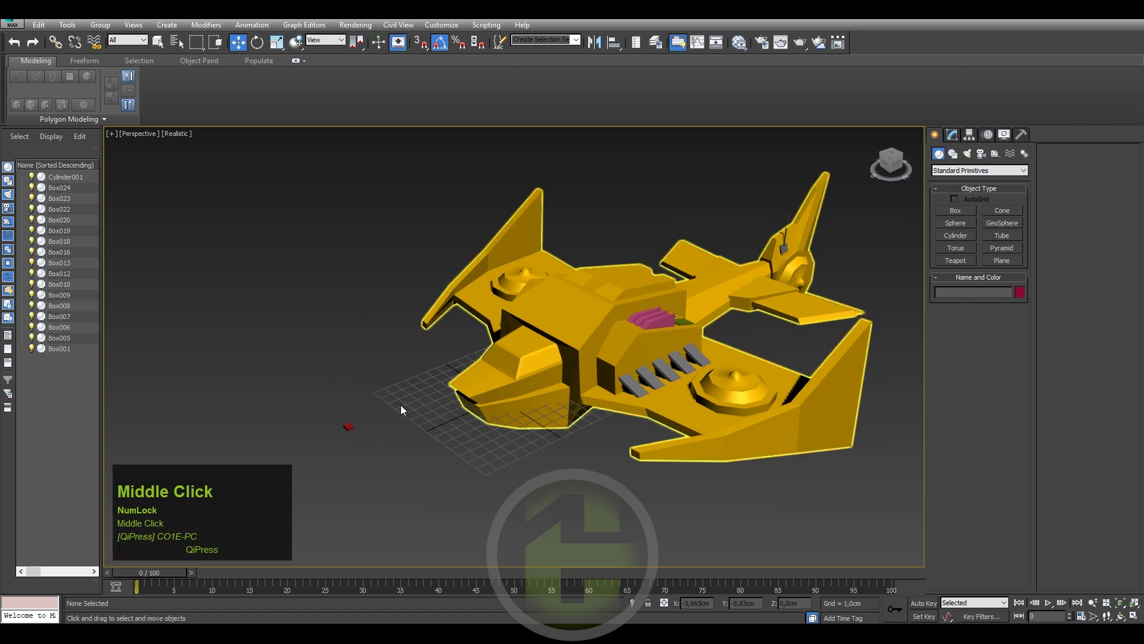
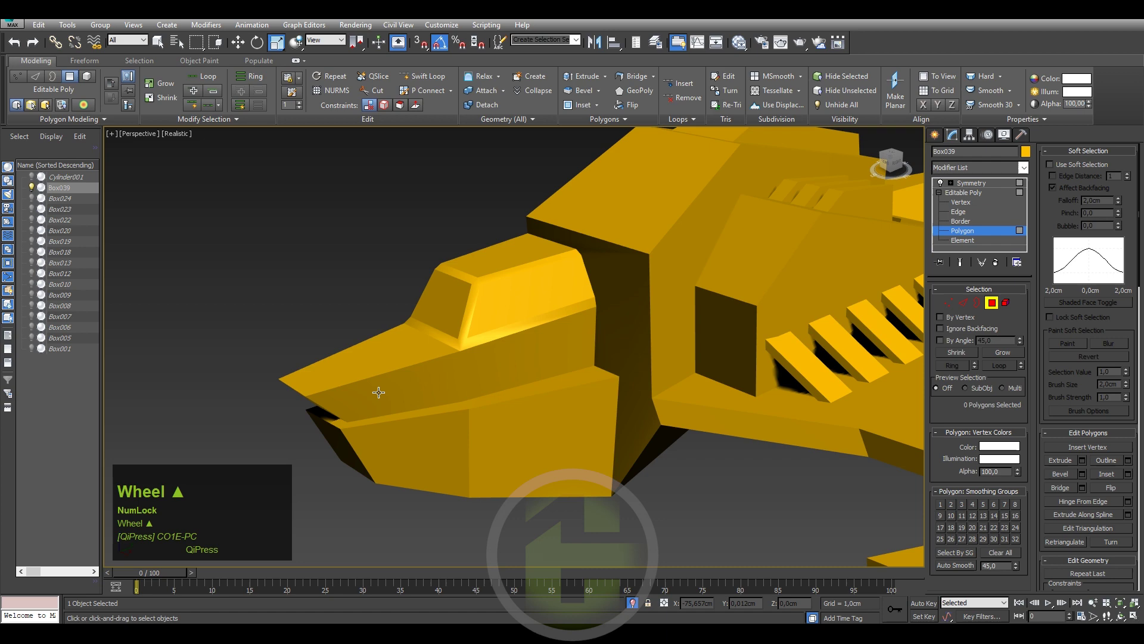
# - Place a Standard Skylight in the scene and reselect the mirrored hull Box039
pyautogui.middleClick(586, 374)
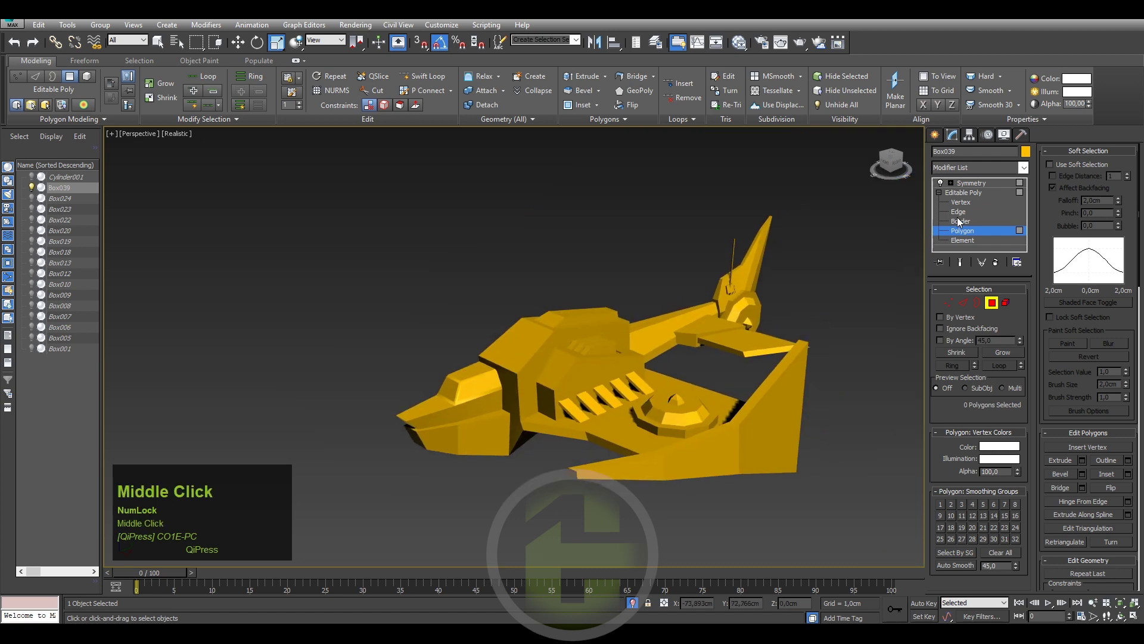
pyautogui.click(971, 198)
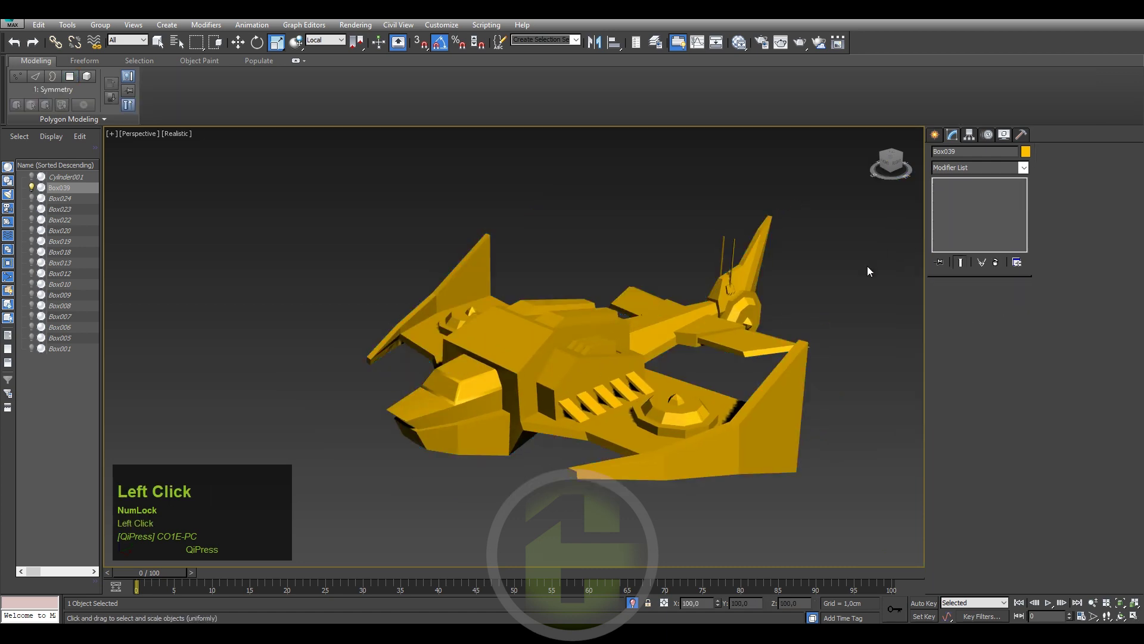
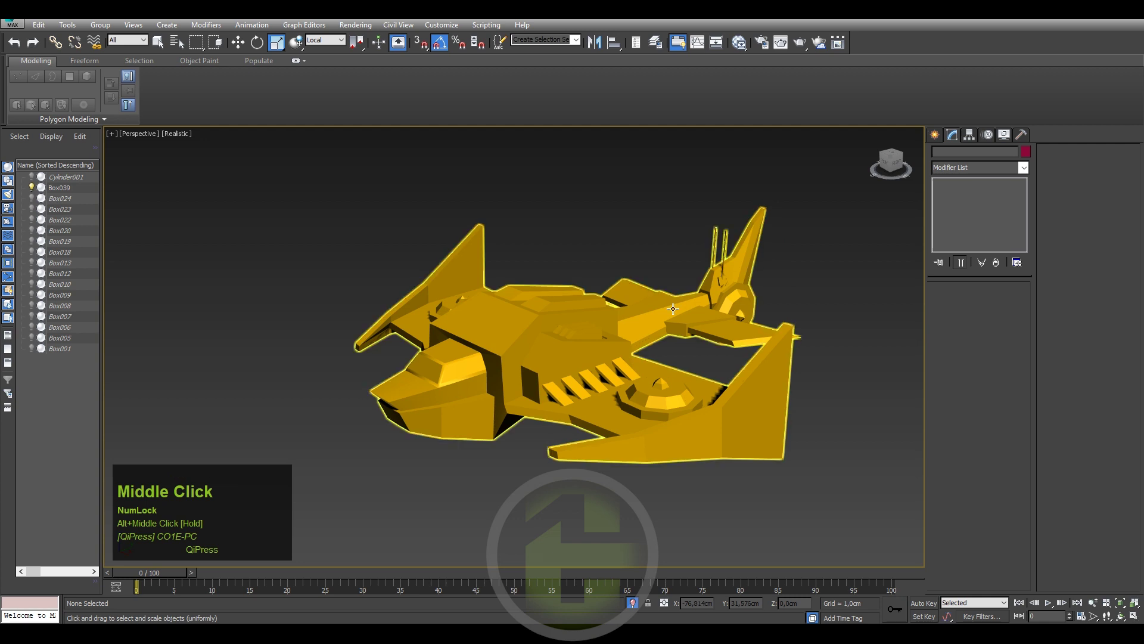
pyautogui.click(180, 138)
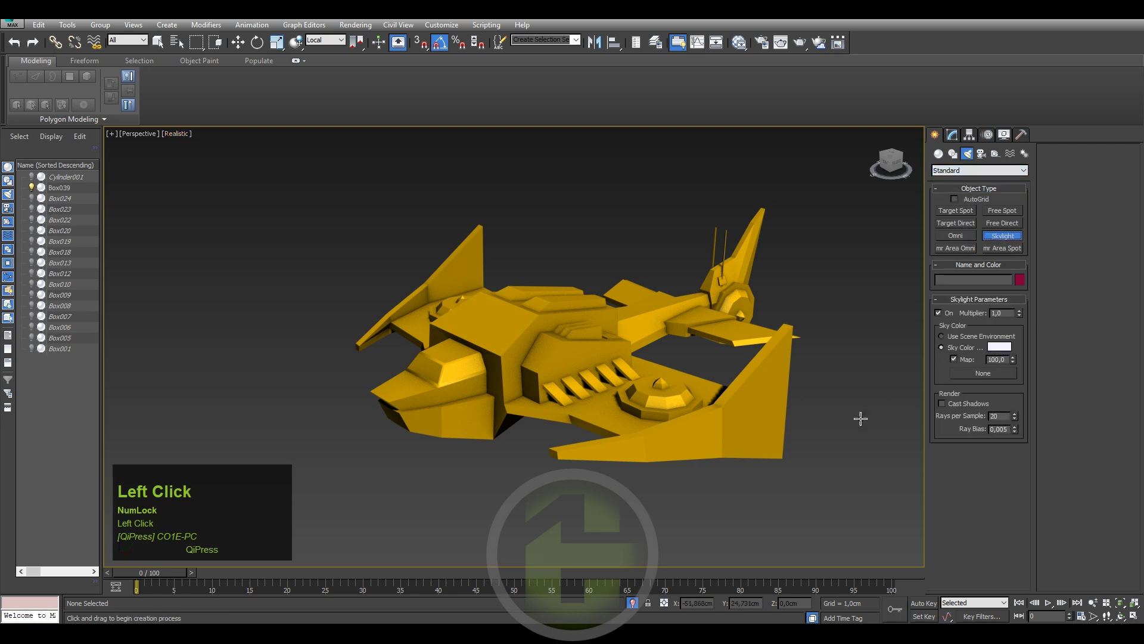
pyautogui.rightClick(869, 316)
pyautogui.click(870, 304)
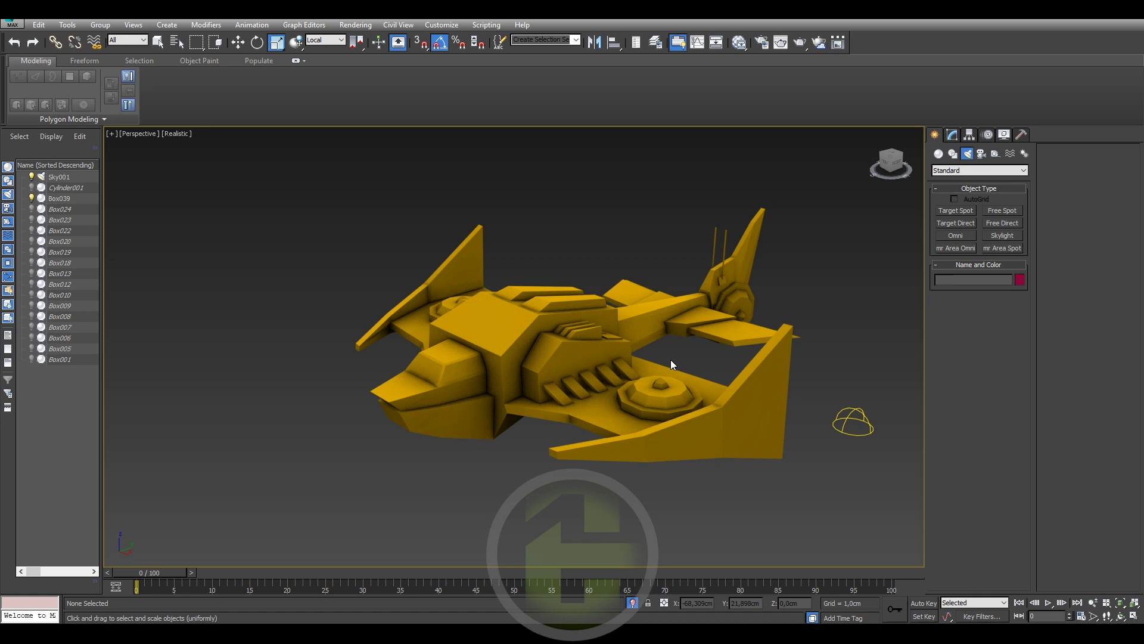
pyautogui.click(625, 358)
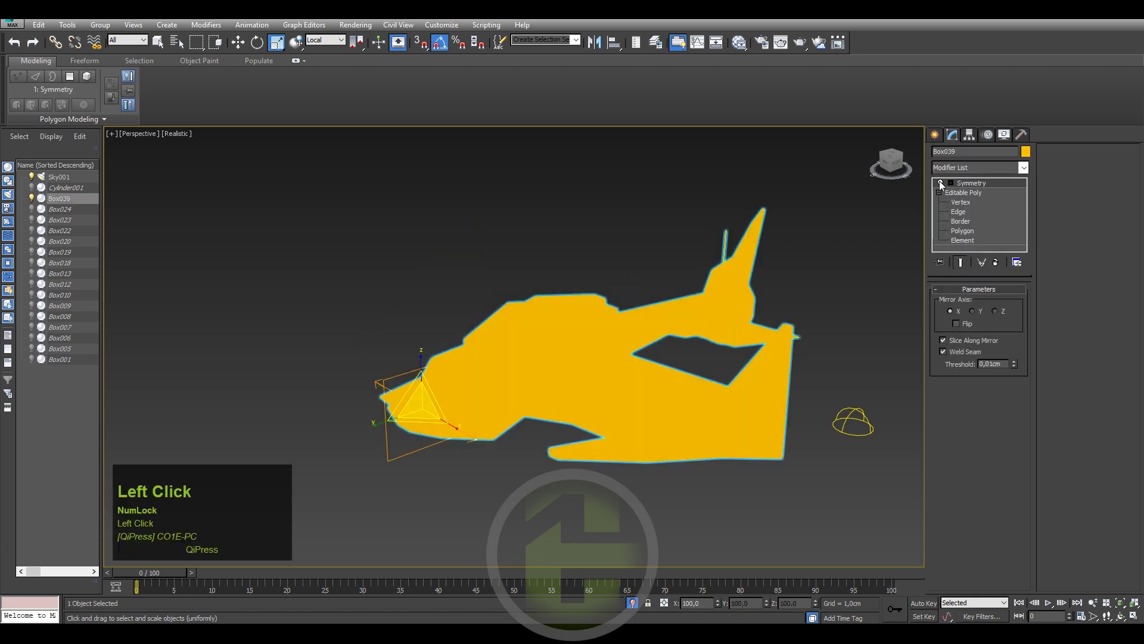
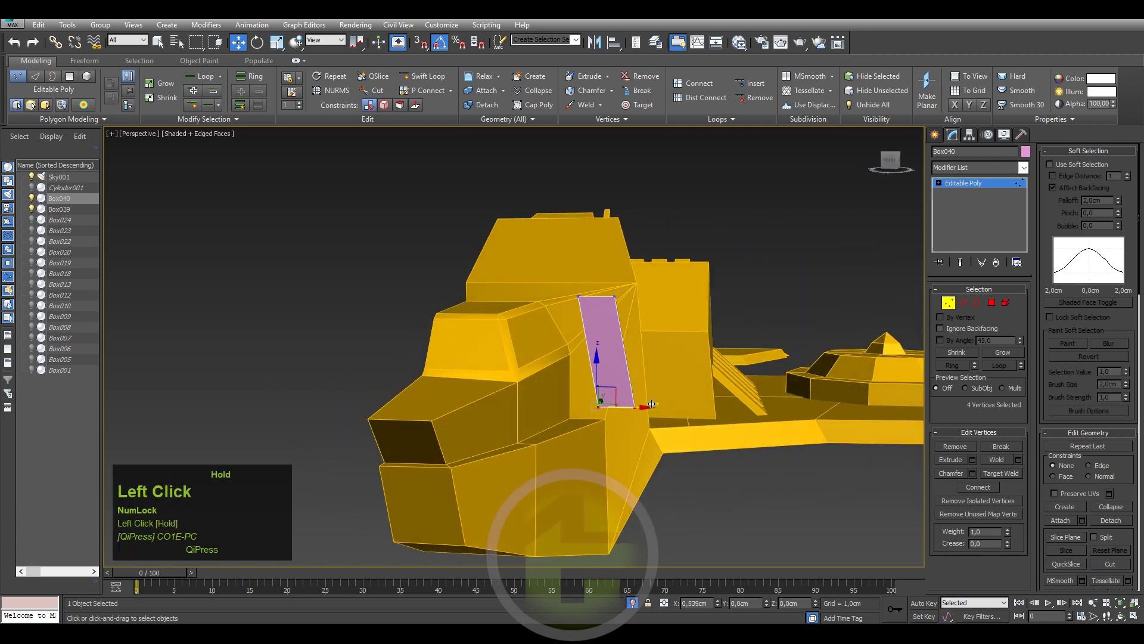
# - Reshape the pink panel's corner vertices to fit the hull recess, then leave vertex mode
pyautogui.click(613, 294)
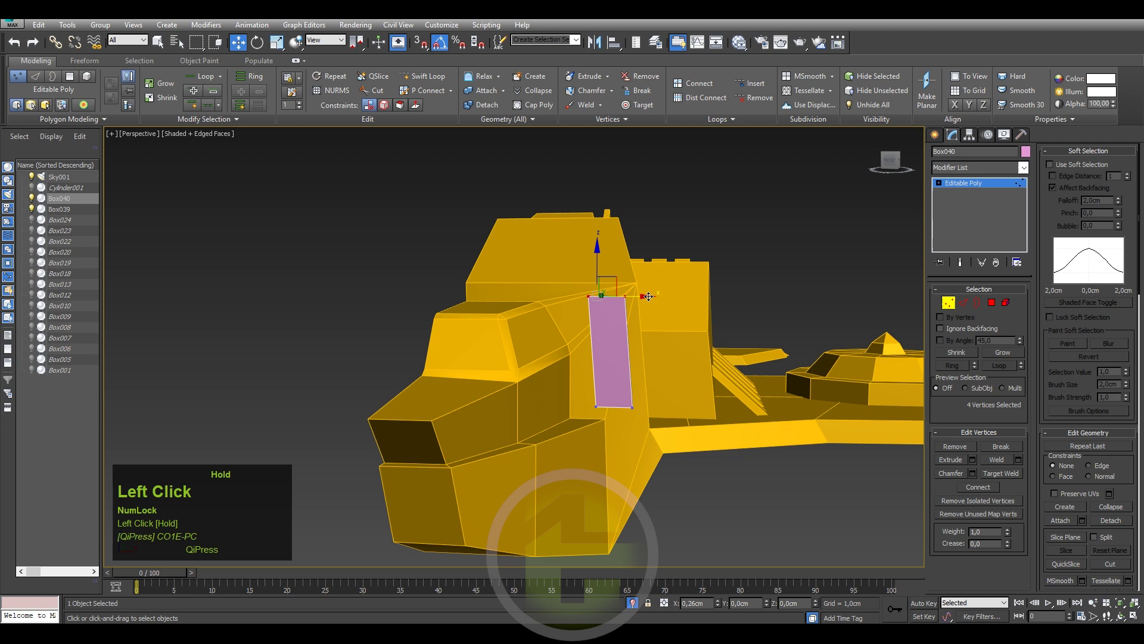
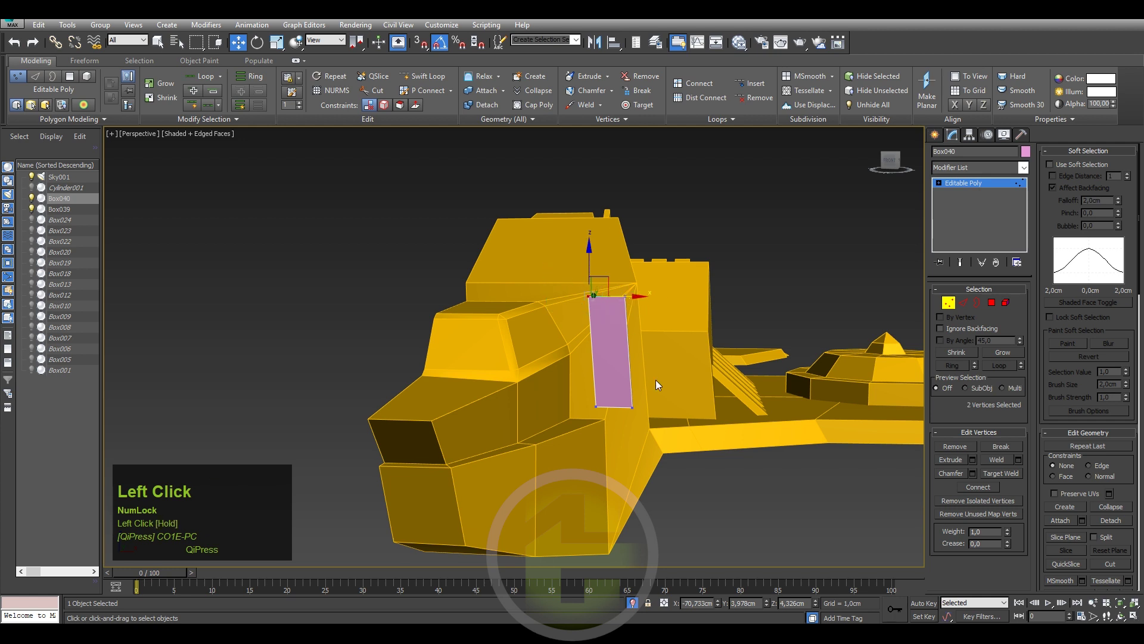
pyautogui.moveTo(614, 387); pyautogui.dragTo(612, 277)
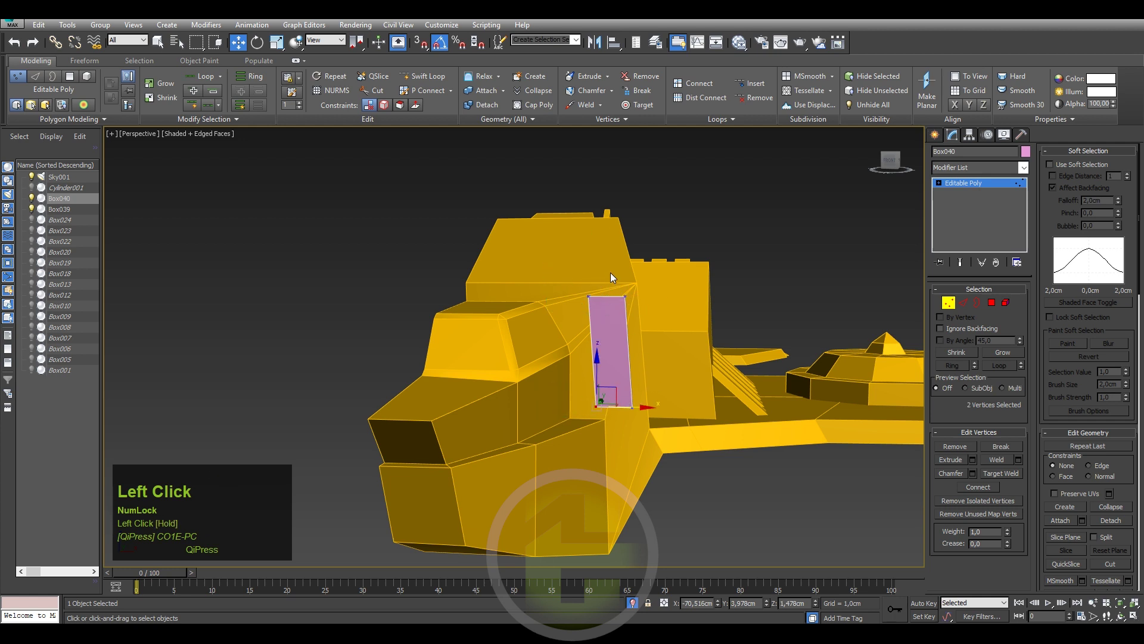
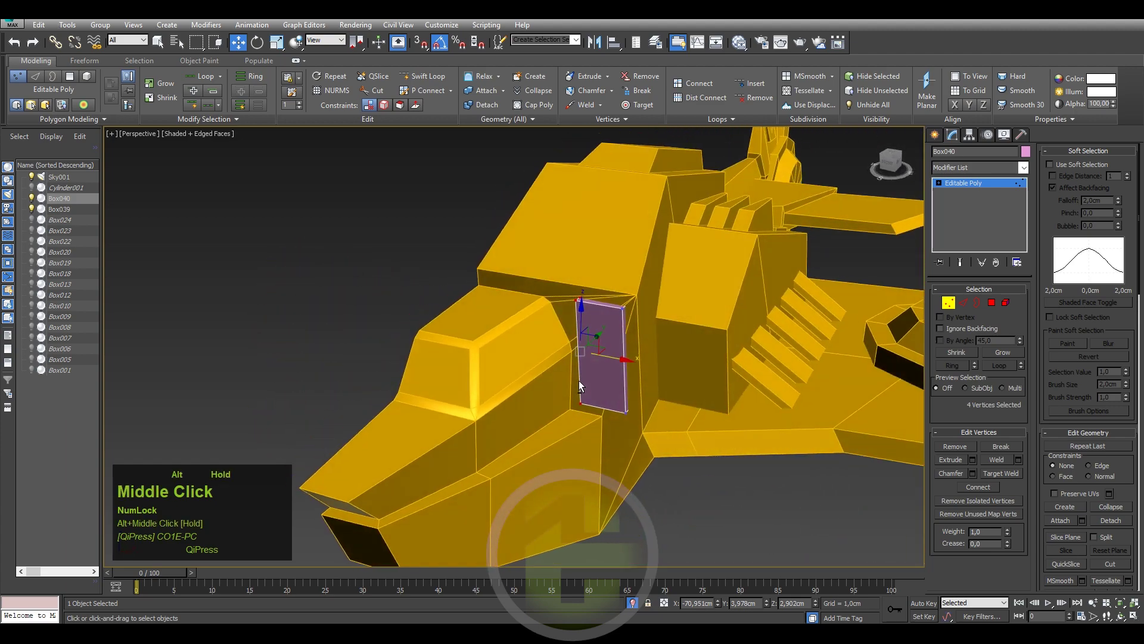
pyautogui.click(938, 145)
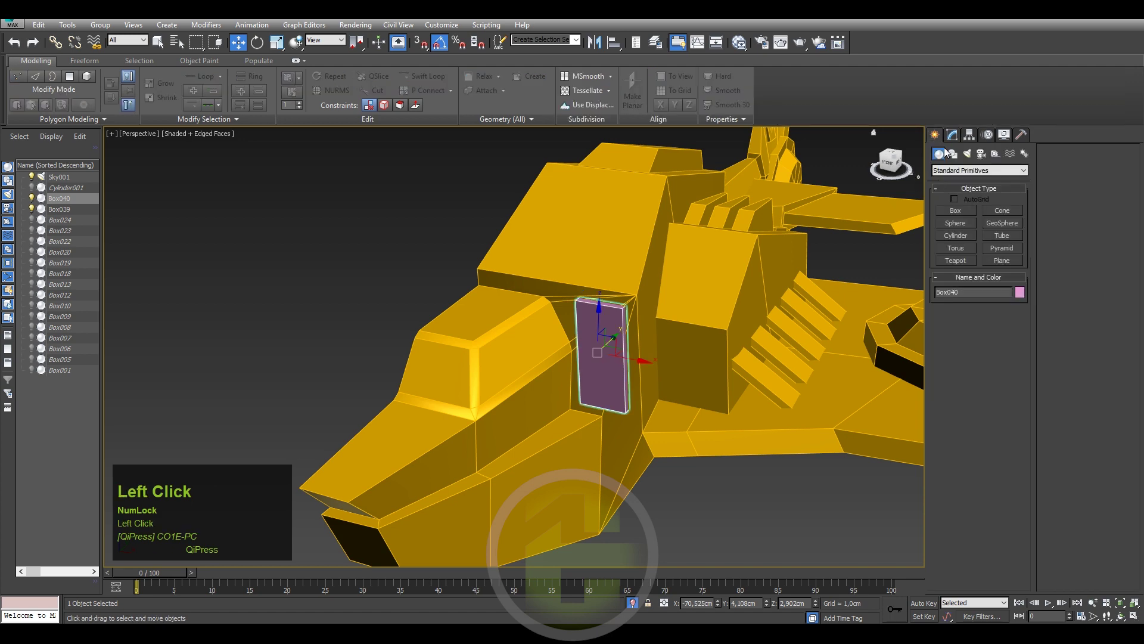
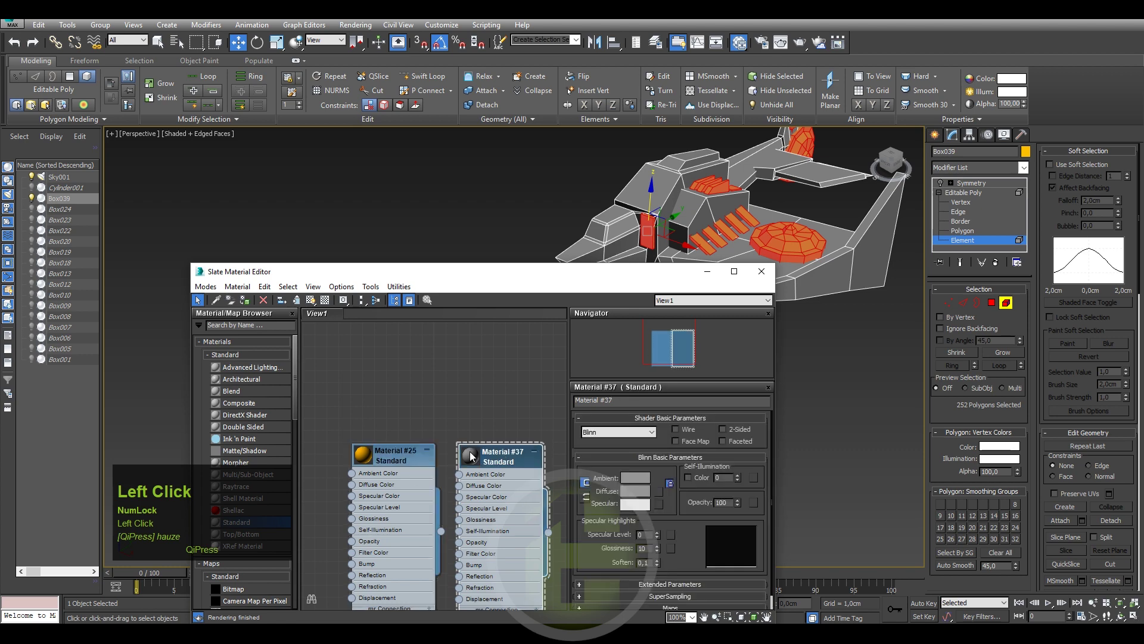
# - Assign the grey material to the detail elements and invert the selection to the hull
pyautogui.rightClick(502, 457)
pyautogui.click(525, 158)
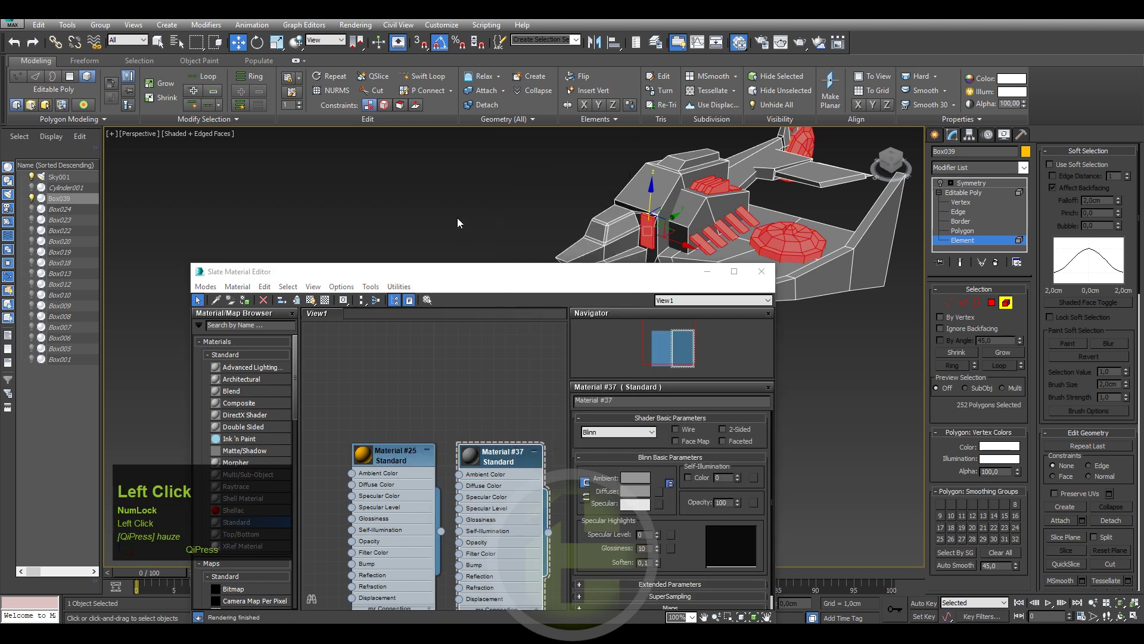
pyautogui.press('ctrl+z')
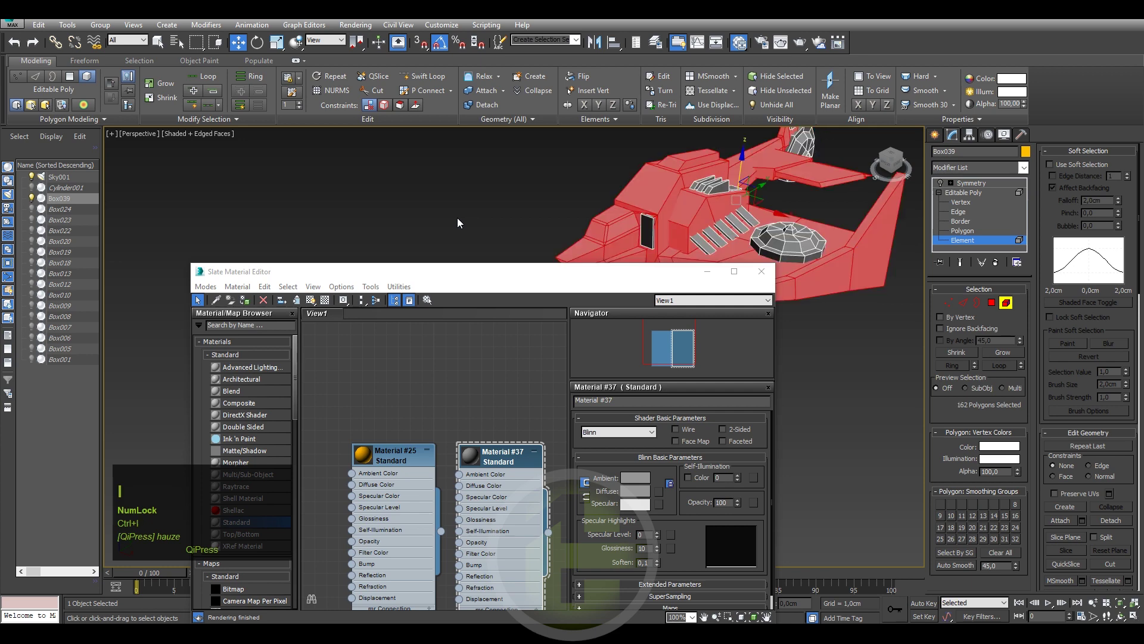
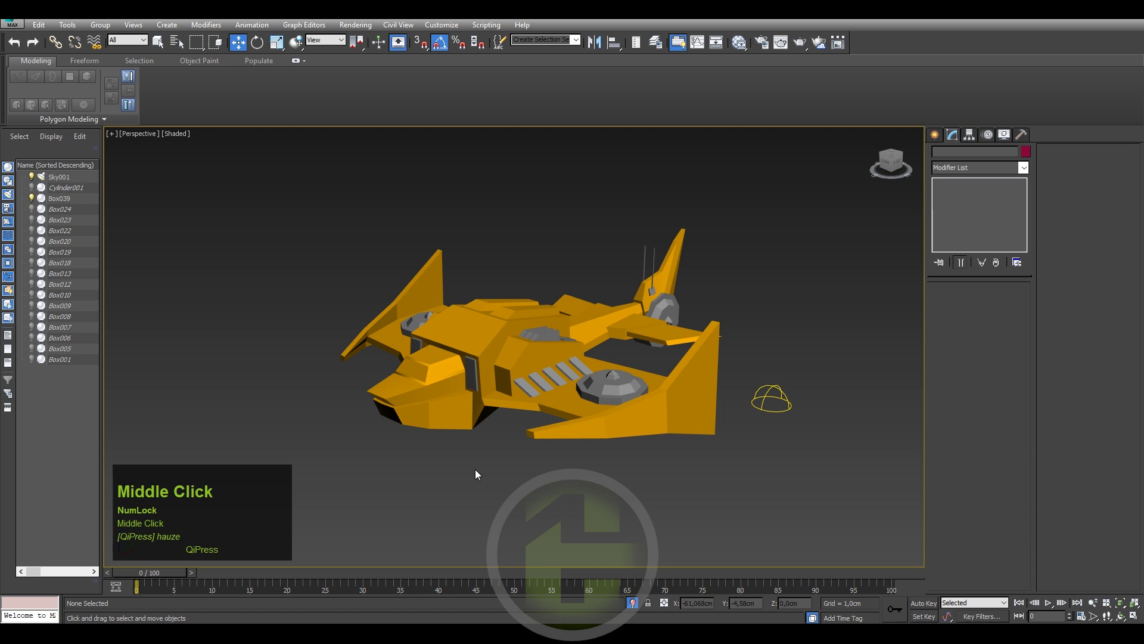
# - Switch the viewport shading to Realistic
pyautogui.click(186, 140)
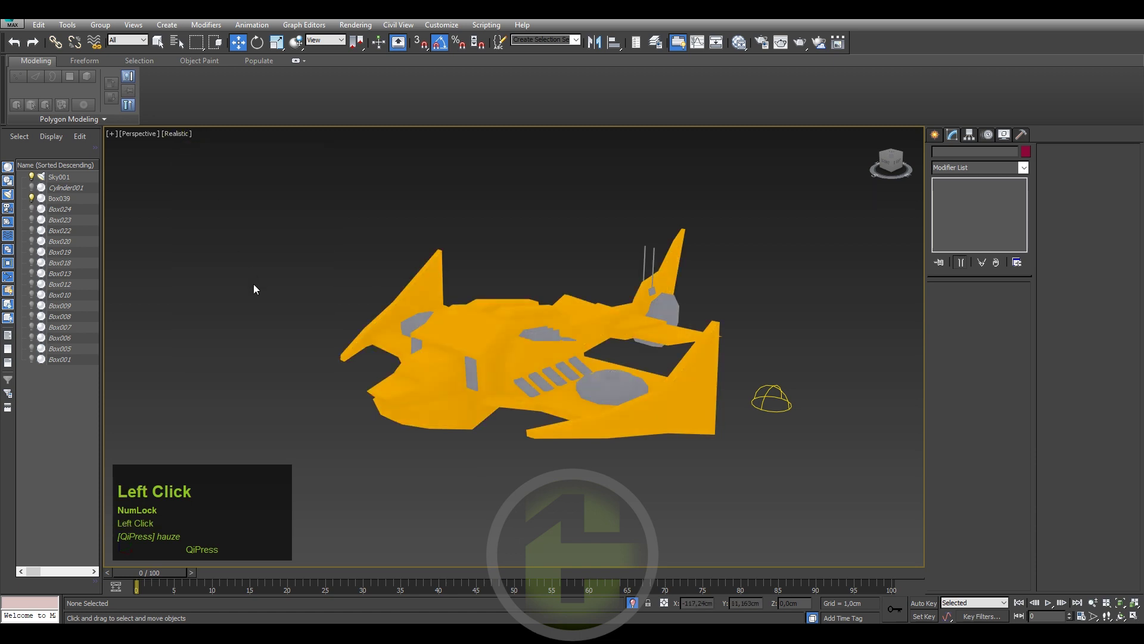
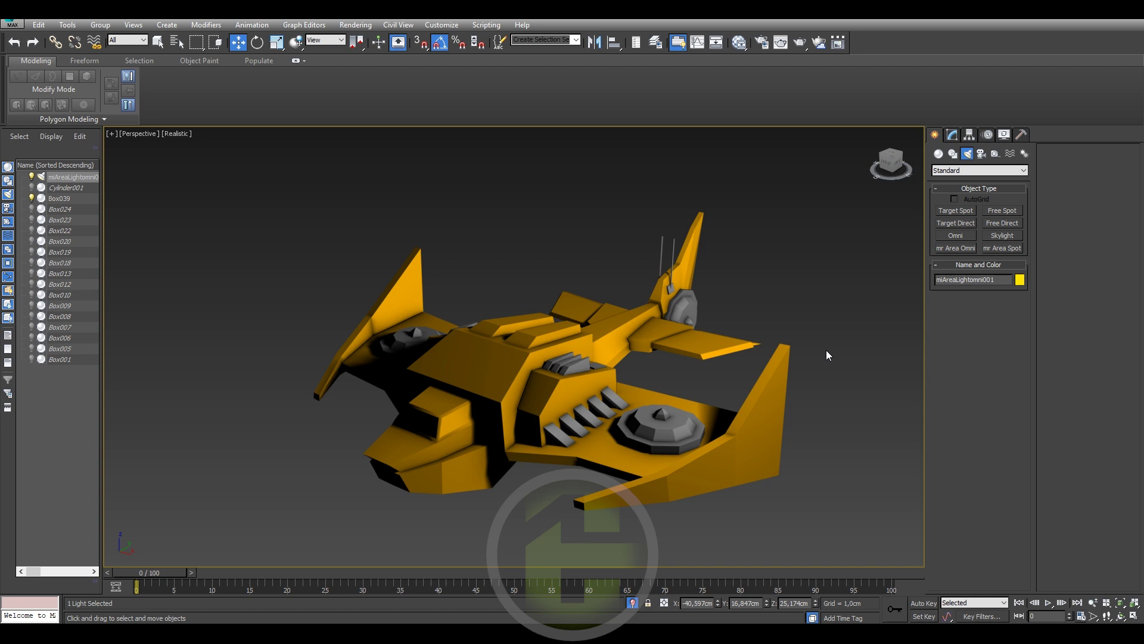
pyautogui.click(596, 379)
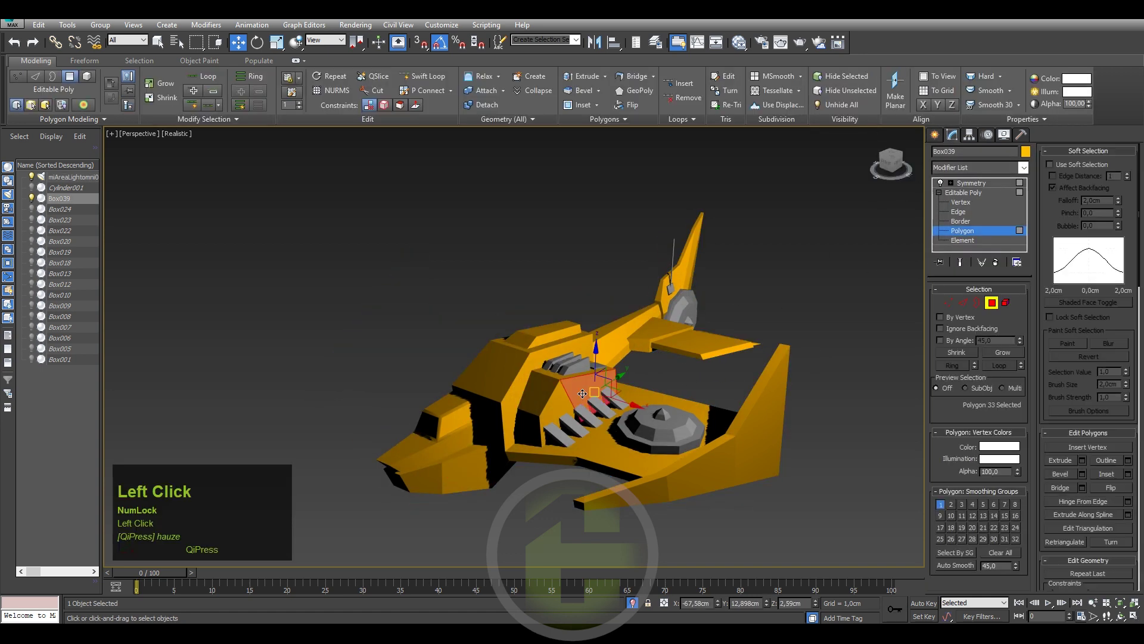
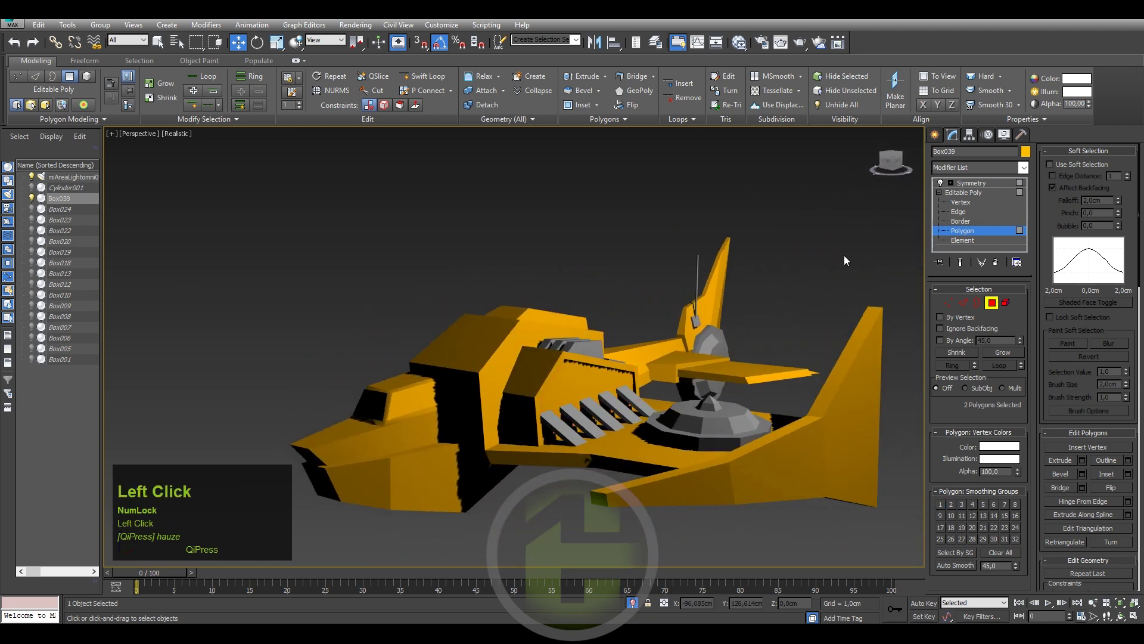
pyautogui.scroll(-3)
pyautogui.moveTo(520, 223); pyautogui.dragTo(523, 372)
pyautogui.click(524, 372)
pyautogui.middleClick(782, 350)
pyautogui.middleClick(789, 339)
pyautogui.click(801, 365)
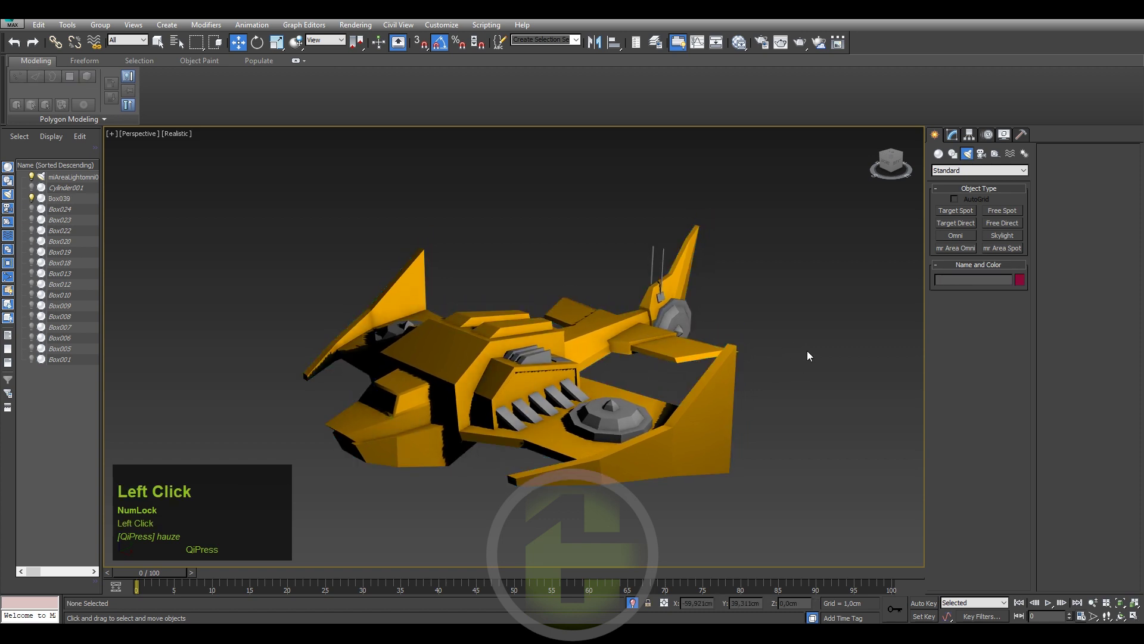
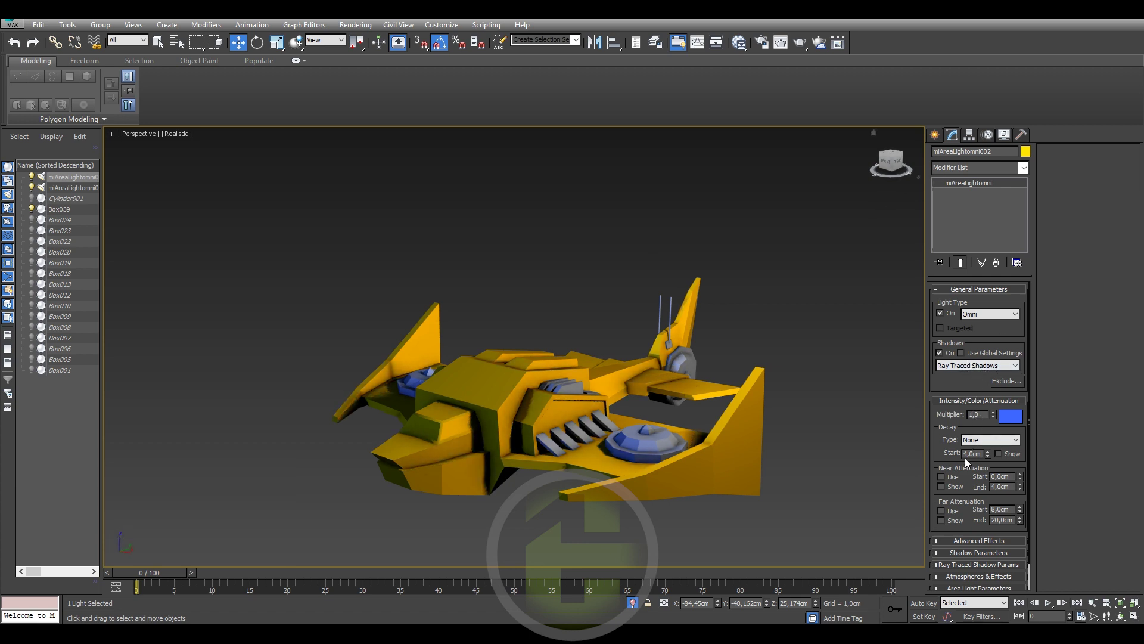
# - Expand the second area omni light's Shadow Parameters rollout
pyautogui.click(962, 556)
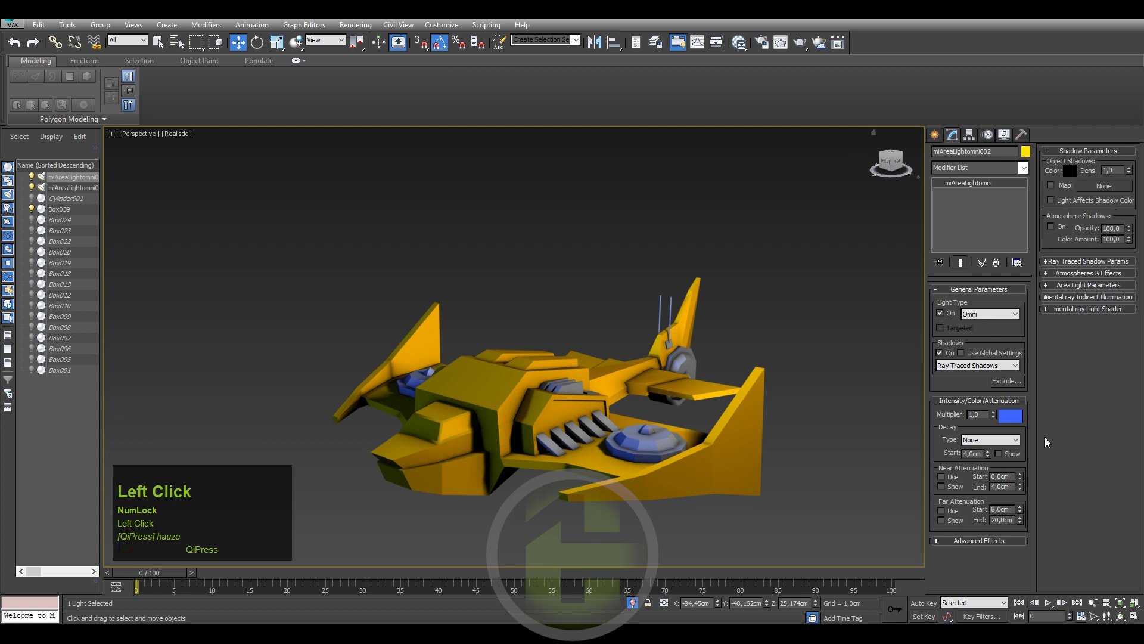
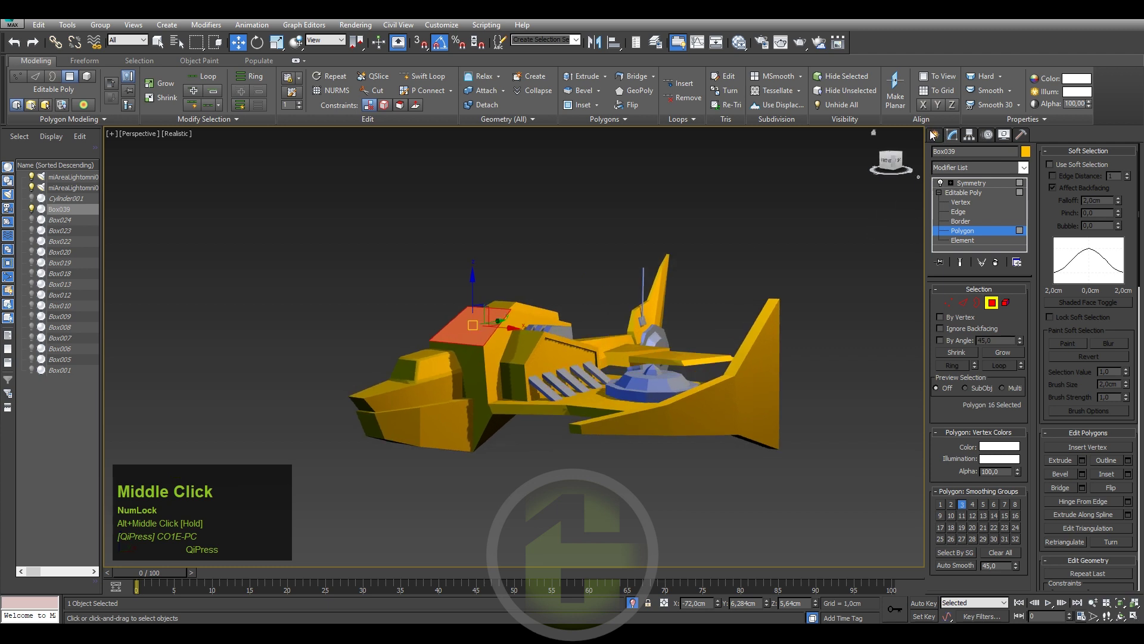
pyautogui.click(934, 136)
pyautogui.moveTo(768, 267); pyautogui.dragTo(766, 283)
pyautogui.middleClick(766, 282)
pyautogui.click(825, 275)
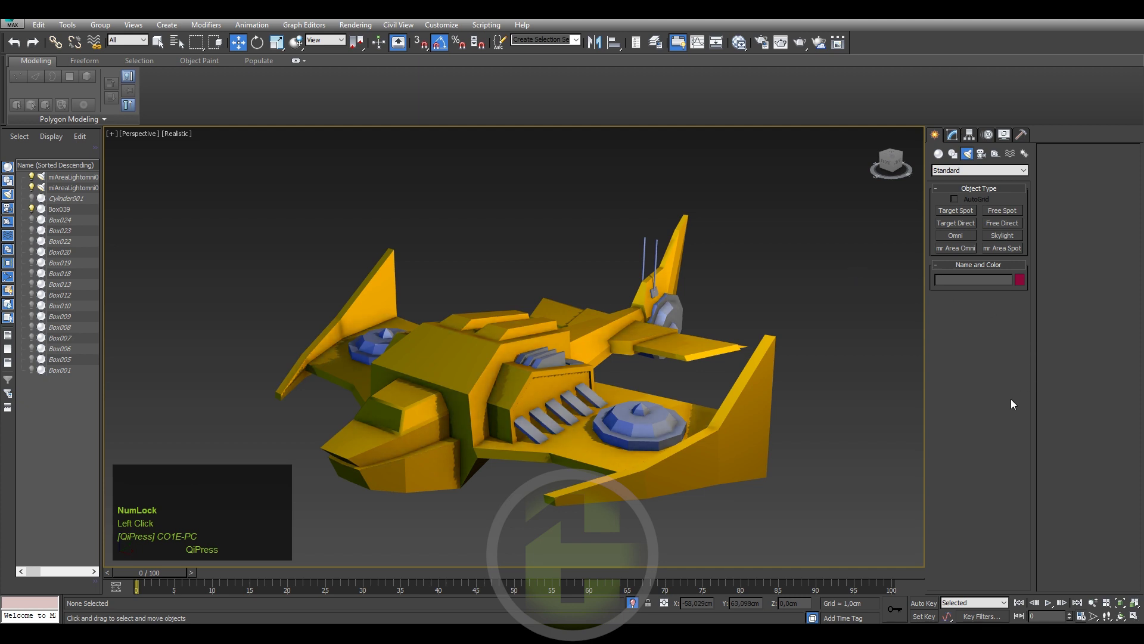